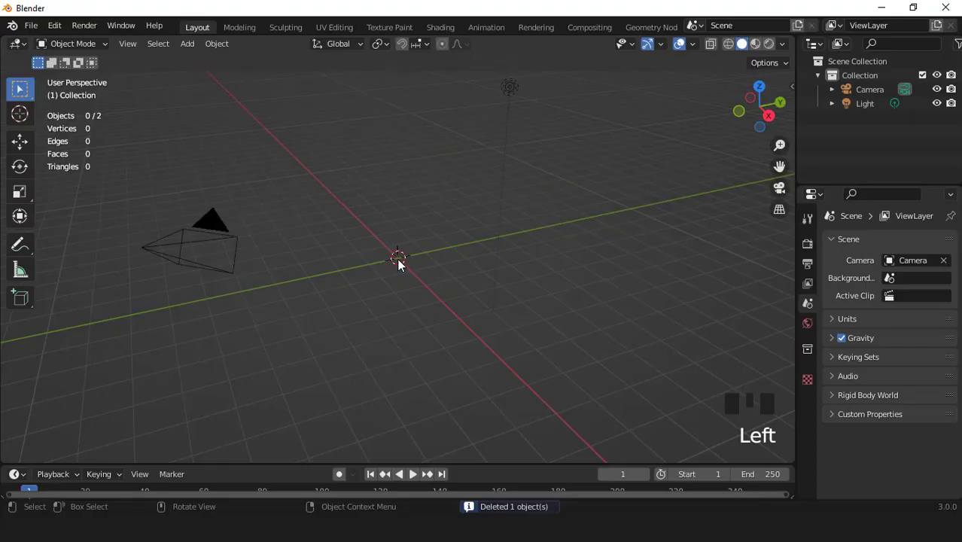
- Add a cube and flatten it along Z into a thin slab
{"action": "left_click_drag", "start_coordinate": [183, 48], "coordinate": [438, 207]}
{"action": "scroll", "scroll_direction": "up", "scroll_amount": 3}
{"action": "key", "text": "KP_1"}
{"action": "scroll", "scroll_direction": "up", "scroll_amount": 3}
{"action": "key", "text": "s"}
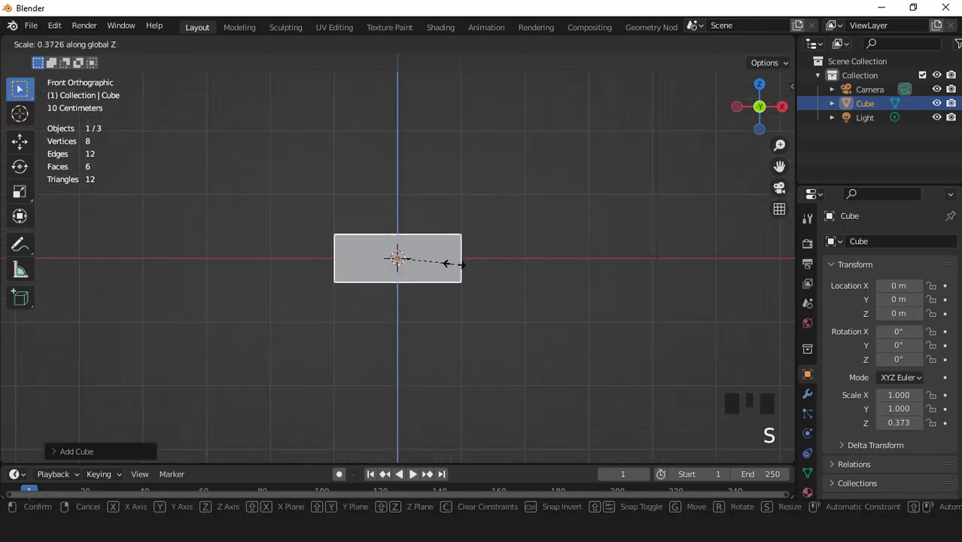
{"action": "left_click_drag", "start_coordinate": [411, 274], "coordinate": [436, 280]}
- In Edit Mode from top view, cut four evenly spaced edge loops across the slab
{"action": "scroll", "scroll_direction": "up", "scroll_amount": 3}
{"action": "key", "text": "ctrl+a"}
{"action": "key", "text": "Tab"}
{"action": "key", "text": "KP_7"}
{"action": "key", "text": "2"}
{"action": "key", "text": "ctrl+r"}
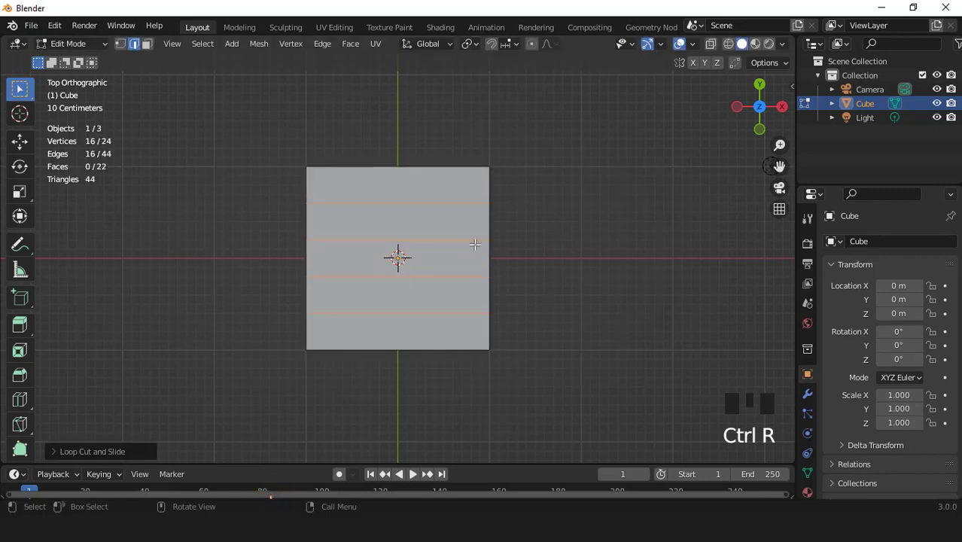
- Cut four perpendicular loops to make a five-by-five grid and select the top faces
{"action": "left_click_drag", "start_coordinate": [61, 454], "coordinate": [430, 243]}
{"action": "key", "text": "ctrl+r"}
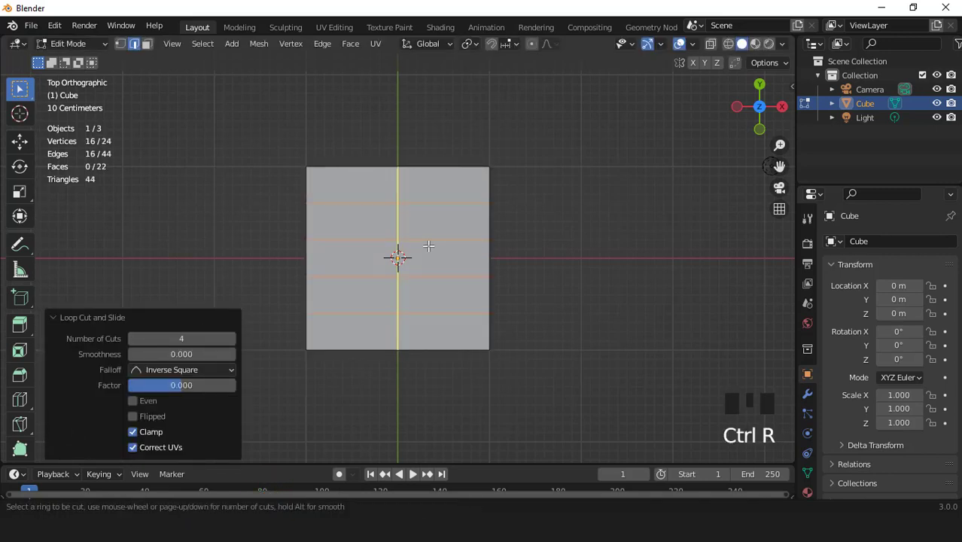
{"action": "scroll", "scroll_direction": "up", "scroll_amount": 3}
{"action": "key", "text": "3"}
{"action": "left_click_drag", "start_coordinate": [335, 191], "coordinate": [338, 194]}
- Extrude the top grid in place and scale inward twice to form stepped borders
{"action": "scroll", "scroll_direction": "down", "scroll_amount": 3}
{"action": "scroll", "scroll_direction": "down", "scroll_amount": 3}
{"action": "key", "text": "e"}
{"action": "key", "text": "s"}
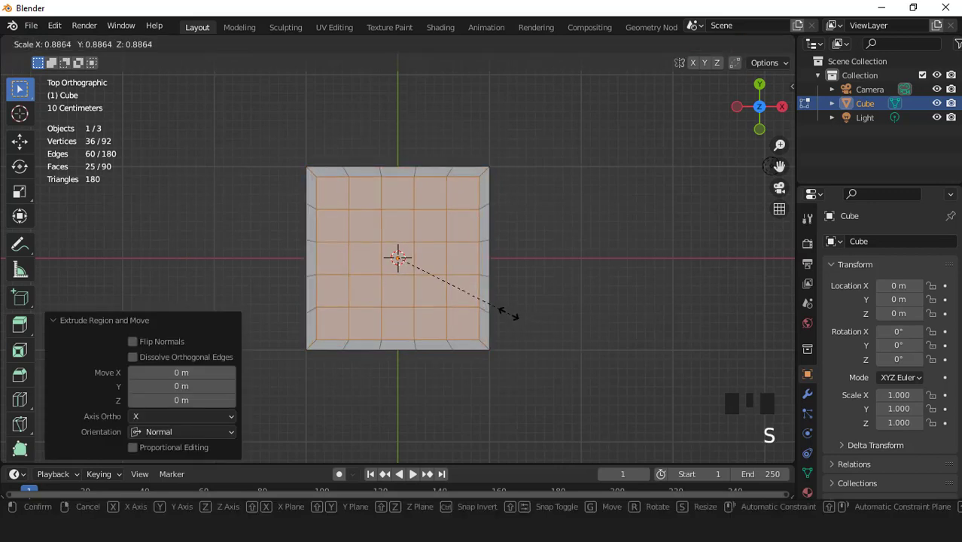
{"action": "key", "text": "e"}
{"action": "key", "text": "s"}
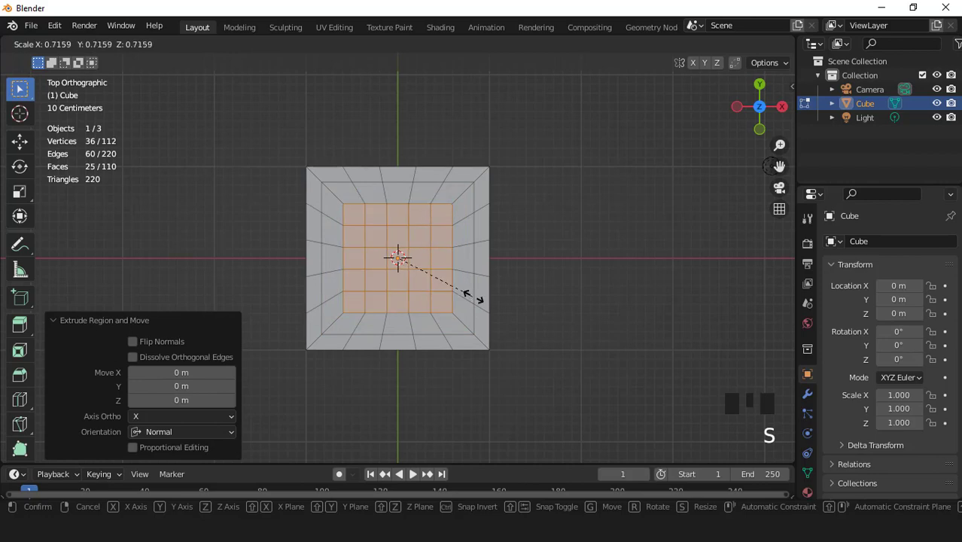
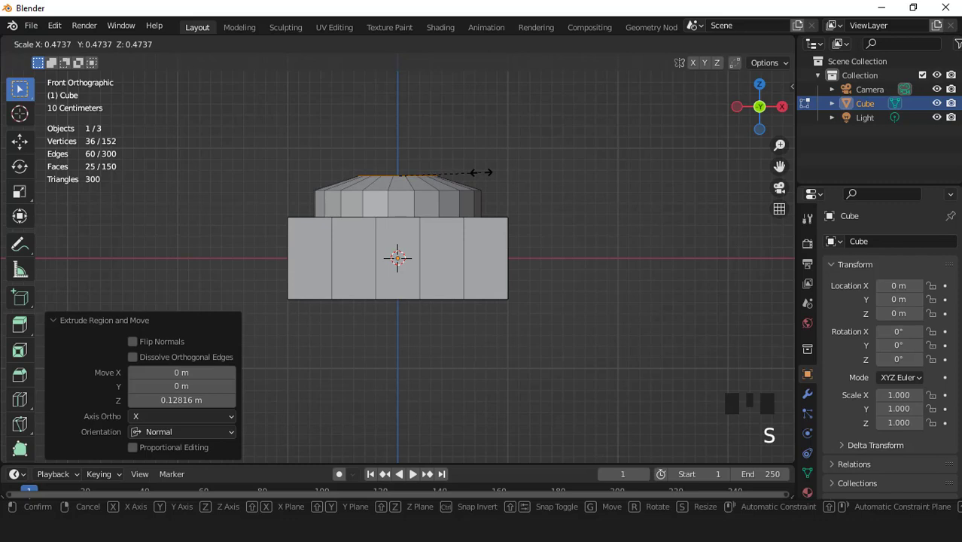
- Extrude the narrowed top upward into a plinth and then a tall column shaft
{"action": "key", "text": "e"}
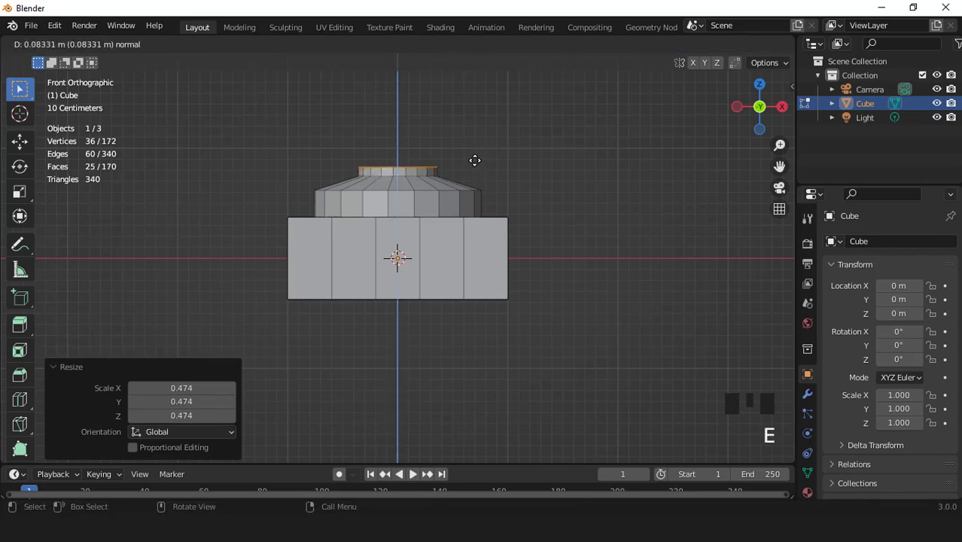
{"action": "scroll", "scroll_direction": "down", "scroll_amount": 3}
{"action": "key", "text": "e"}
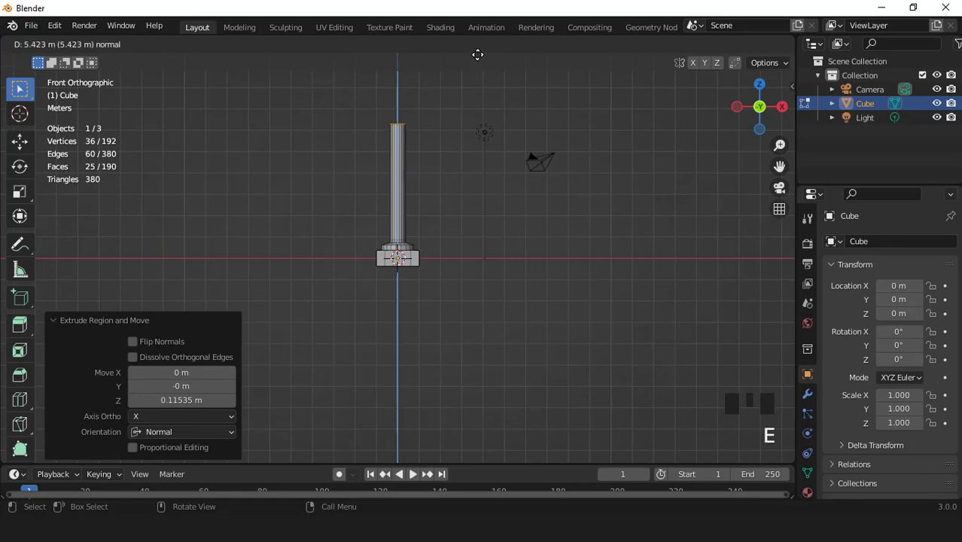
{"action": "key", "text": "KP_Decimal"}
{"action": "key", "text": "e"}
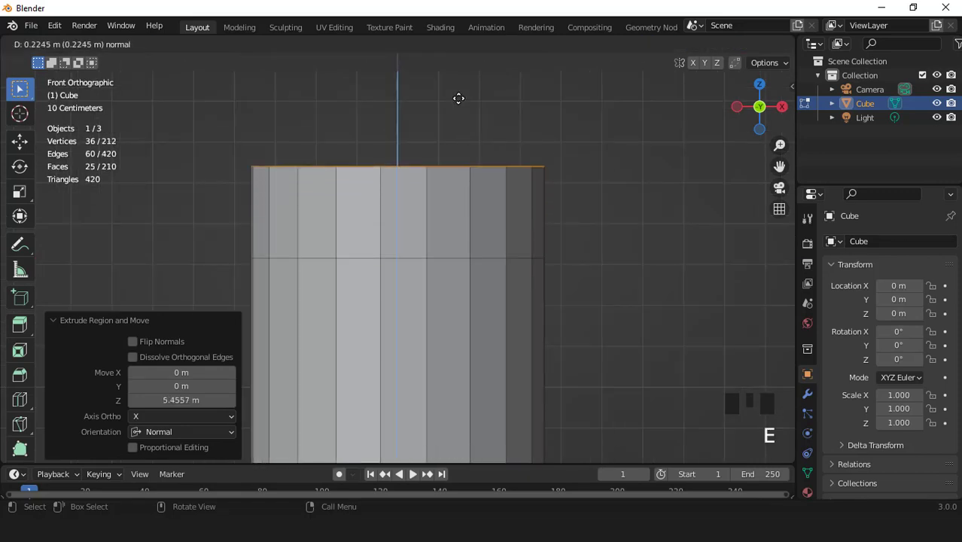
- Fit the column in view and add two edge loops along the shaft
{"action": "scroll", "scroll_direction": "down", "scroll_amount": 3}
{"action": "scroll", "scroll_direction": "down", "scroll_amount": 3}
{"action": "key", "text": "ctrl+KP_2"}
{"action": "key", "text": "ctrl+KP_2"}
{"action": "key", "text": "ctrl+KP_2"}
{"action": "key", "text": "ctrl+KP_2"}
{"action": "scroll", "scroll_direction": "up", "scroll_amount": 3}
{"action": "key", "text": "ctrl+r"}
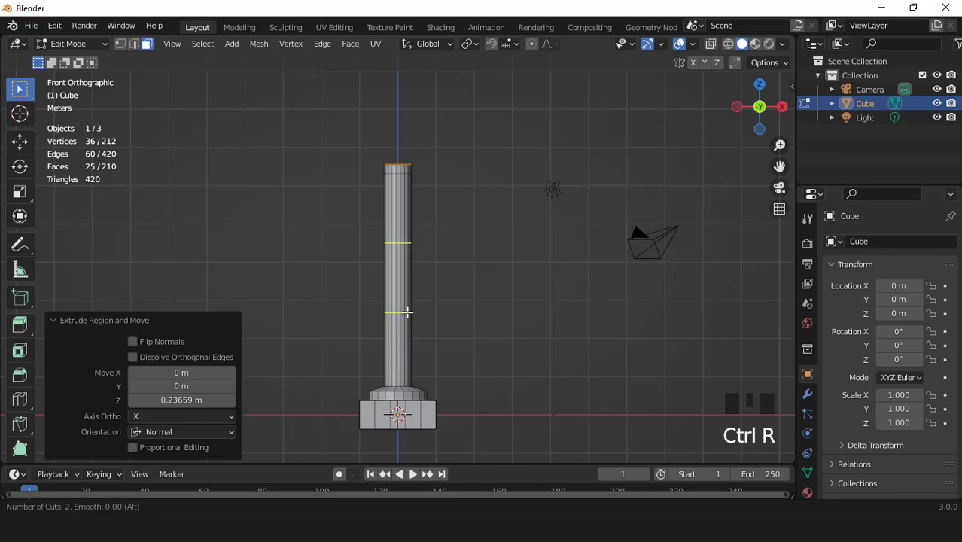
- Spread the shaft loops apart along Z and select the face rings near top and bottom
{"action": "key", "text": "s"}
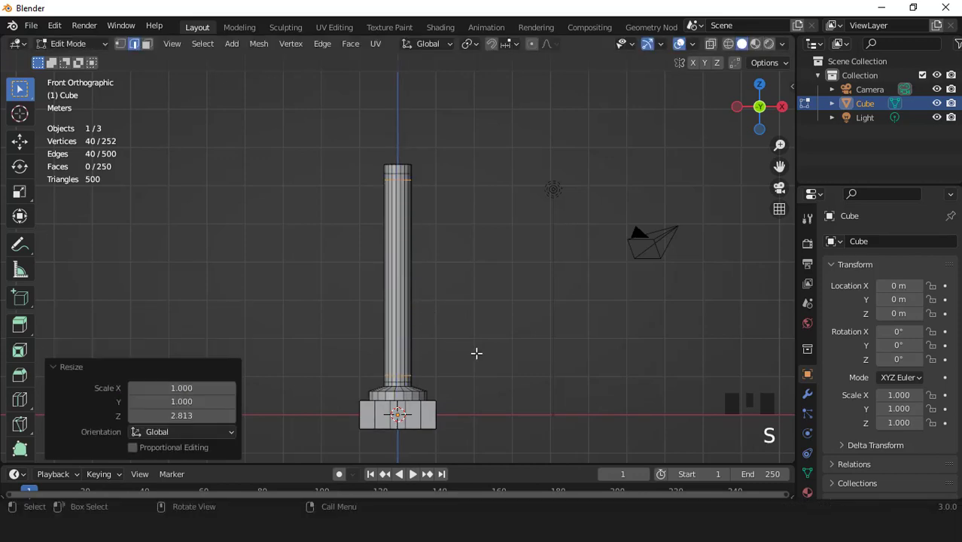
{"action": "scroll", "scroll_direction": "up", "scroll_amount": 3}
{"action": "key", "text": "3"}
{"action": "left_click", "coordinate": [401, 432]}
{"action": "double_click", "coordinate": [404, 138]}
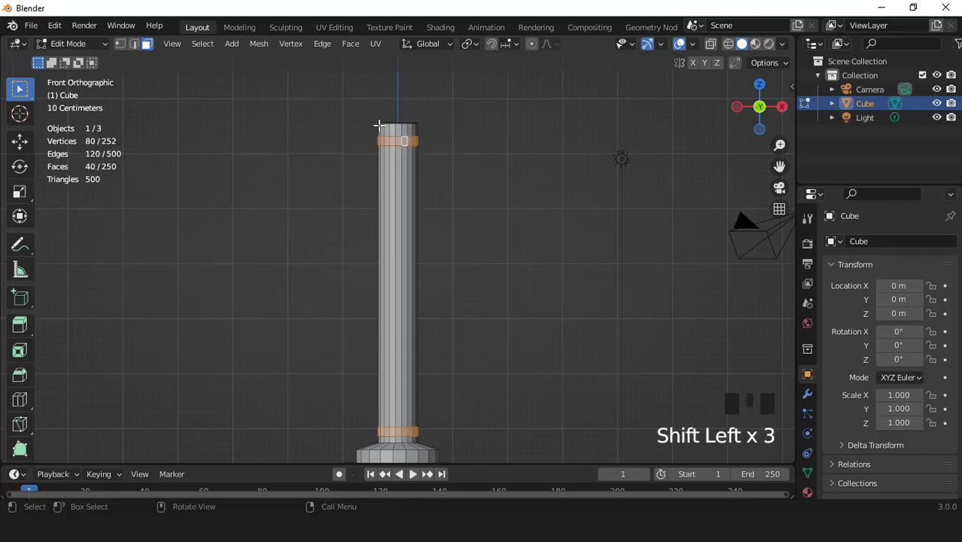
- Extrude the face rings and widen them outward into raised bands, keeping their height
{"action": "middle_click", "coordinate": [397, 179]}
{"action": "scroll", "scroll_direction": "up", "scroll_amount": 3}
{"action": "key", "text": "e"}
{"action": "key", "text": "s"}
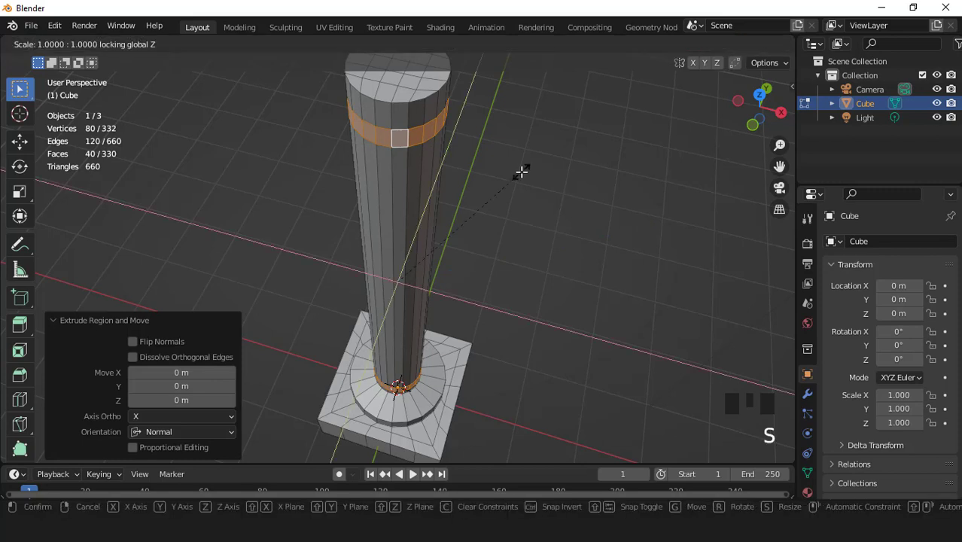
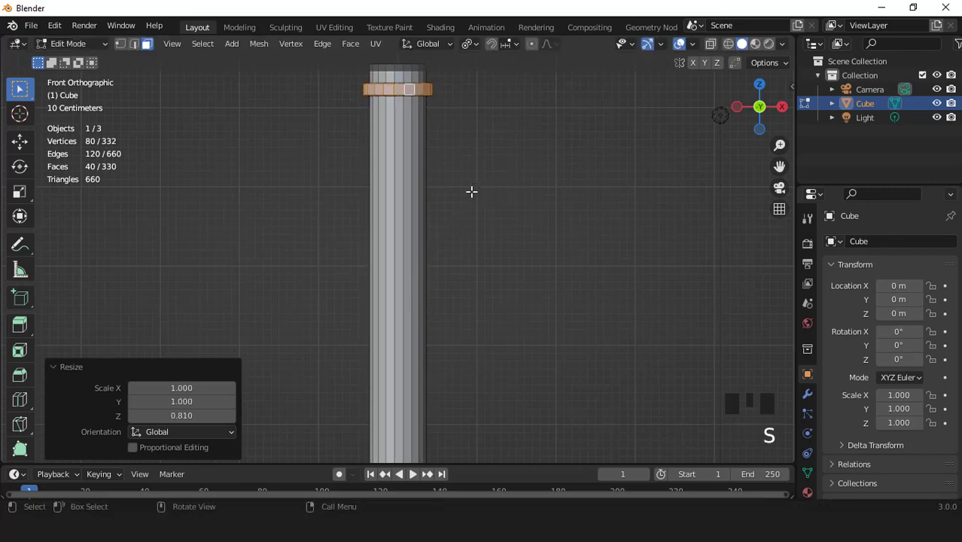
{"action": "key", "text": "shift+b"}
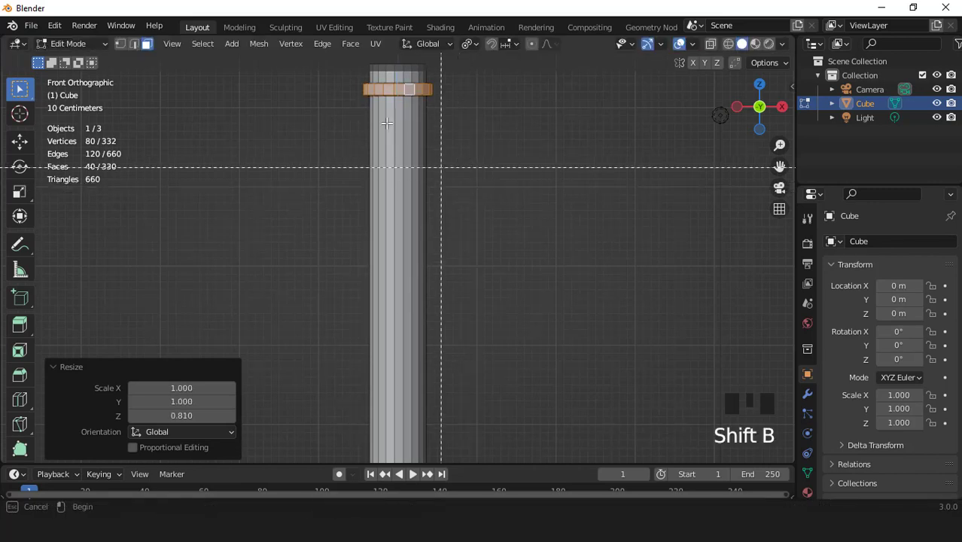
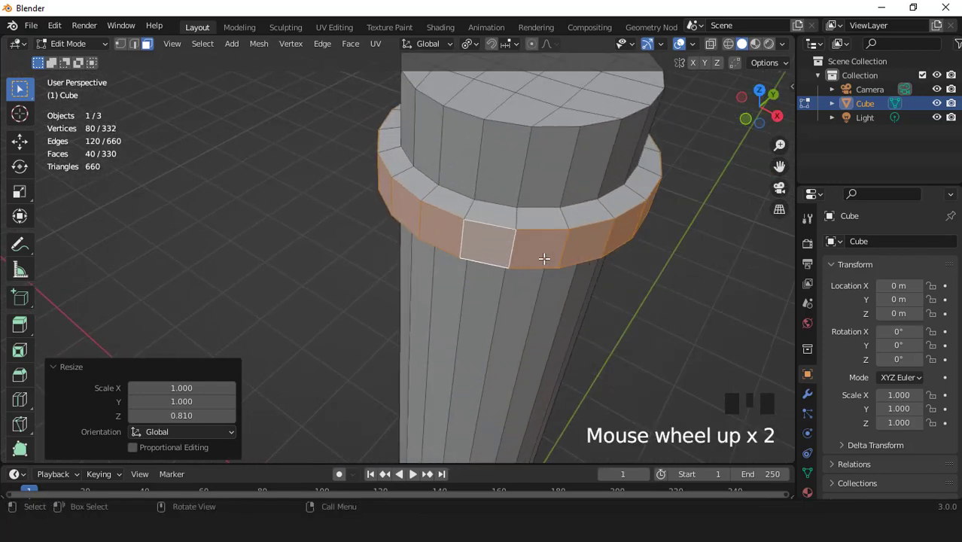
- Inset the band faces, widen them outward and adjust the bands' vertical thickness
{"action": "key", "text": "i"}
{"action": "key", "text": "s"}
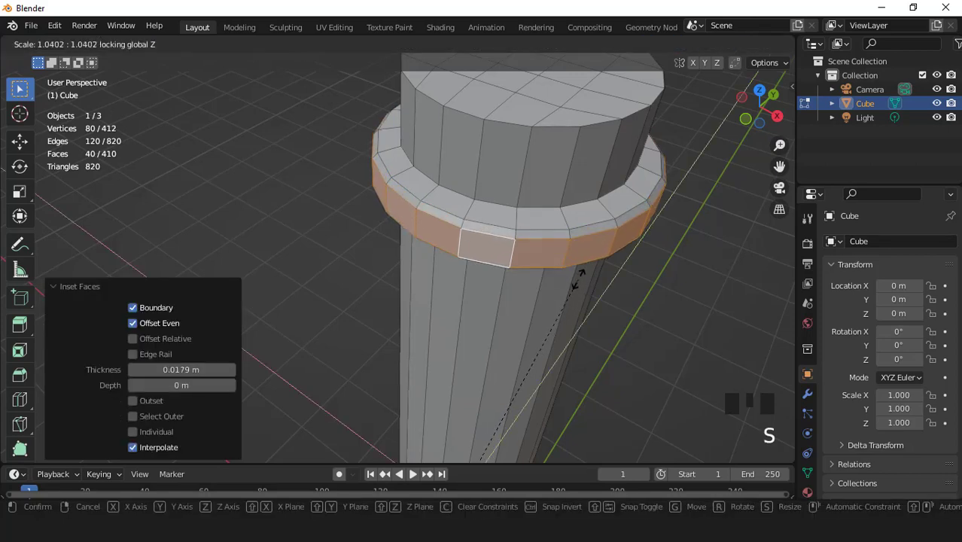
{"action": "key", "text": "KP_1"}
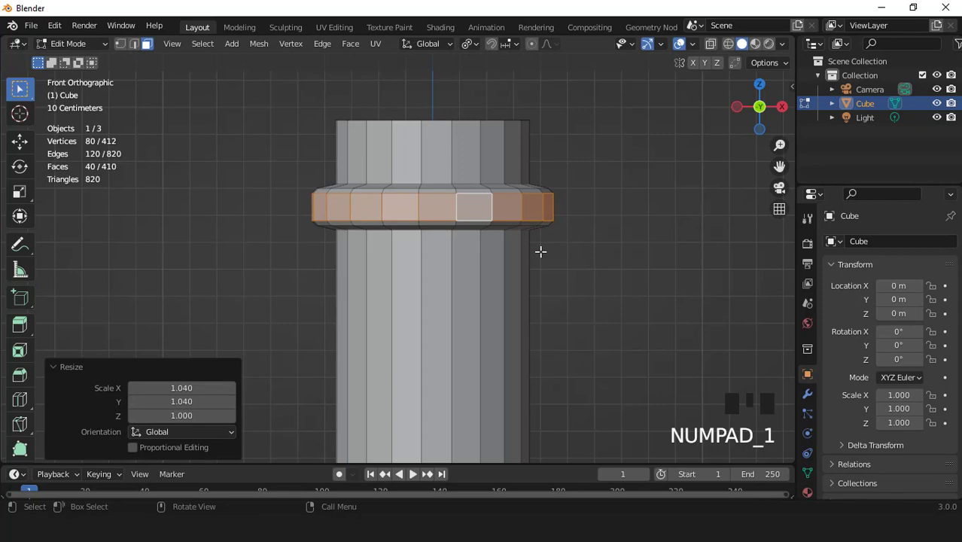
{"action": "scroll", "scroll_direction": "down", "scroll_amount": 3}
{"action": "scroll", "scroll_direction": "up", "scroll_amount": 3}
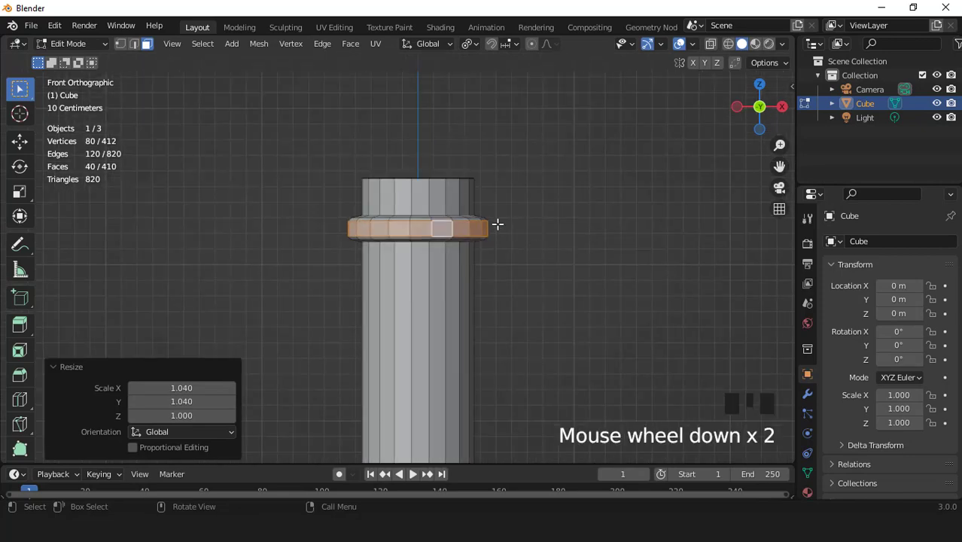
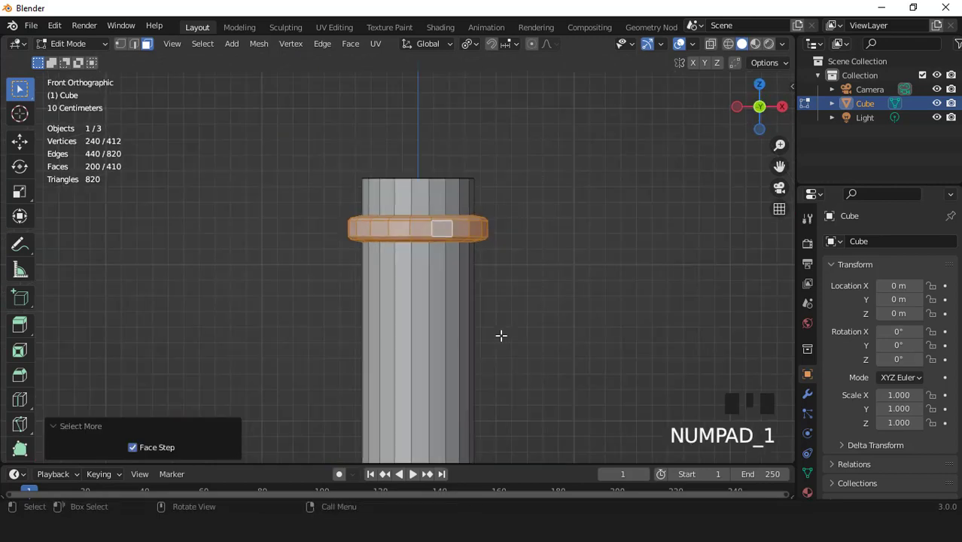
{"action": "key", "text": "s"}
{"action": "scroll", "scroll_direction": "down", "scroll_amount": 3}
{"action": "key", "text": "ctrl+KP_2"}
{"action": "key", "text": "ctrl+KP_2"}
{"action": "key", "text": "ctrl+KP_2"}
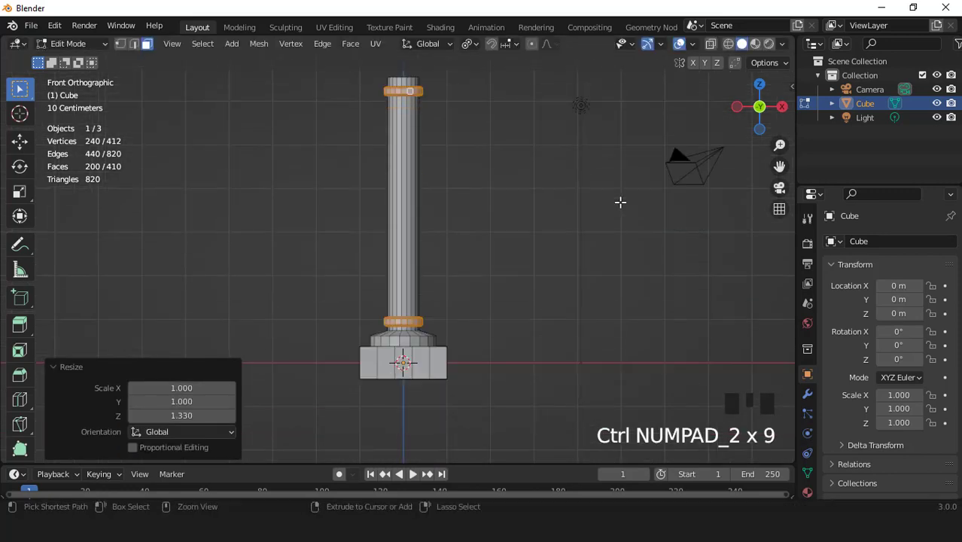
{"action": "scroll", "scroll_direction": "up", "scroll_amount": 3}
{"action": "key", "text": "s"}
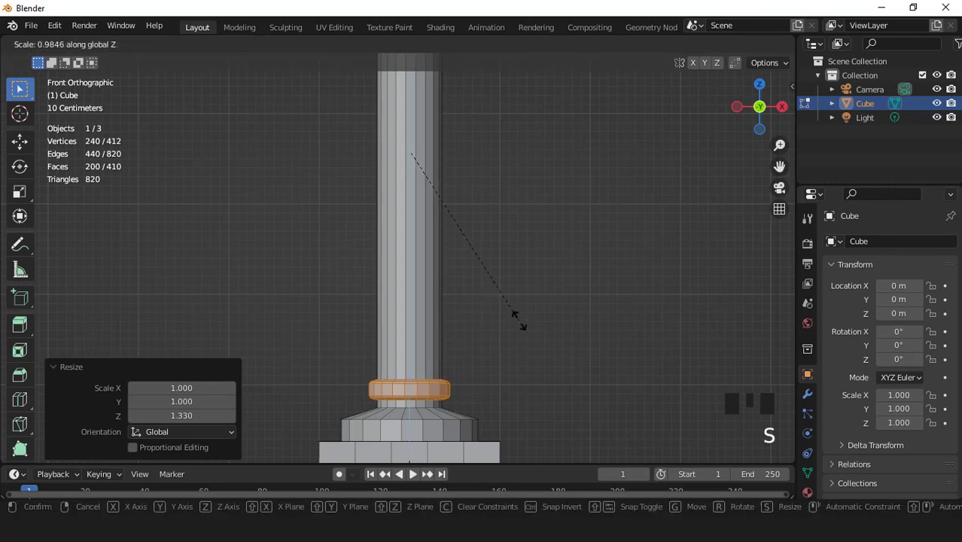
- Back in Object Mode, smooth the column with a level-1 subdivision
{"action": "scroll", "scroll_direction": "down", "scroll_amount": 3}
{"action": "key", "text": "Tab"}
{"action": "scroll", "scroll_direction": "down", "scroll_amount": 3}
{"action": "left_click_drag", "start_coordinate": [409, 332], "coordinate": [447, 321]}
{"action": "scroll", "scroll_direction": "up", "scroll_amount": 3}
{"action": "key", "text": "ctrl+1"}
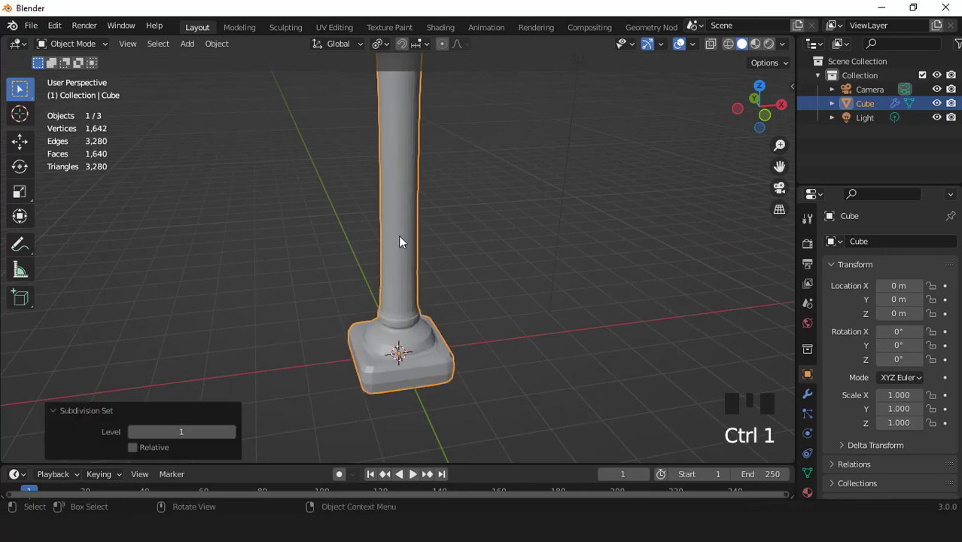
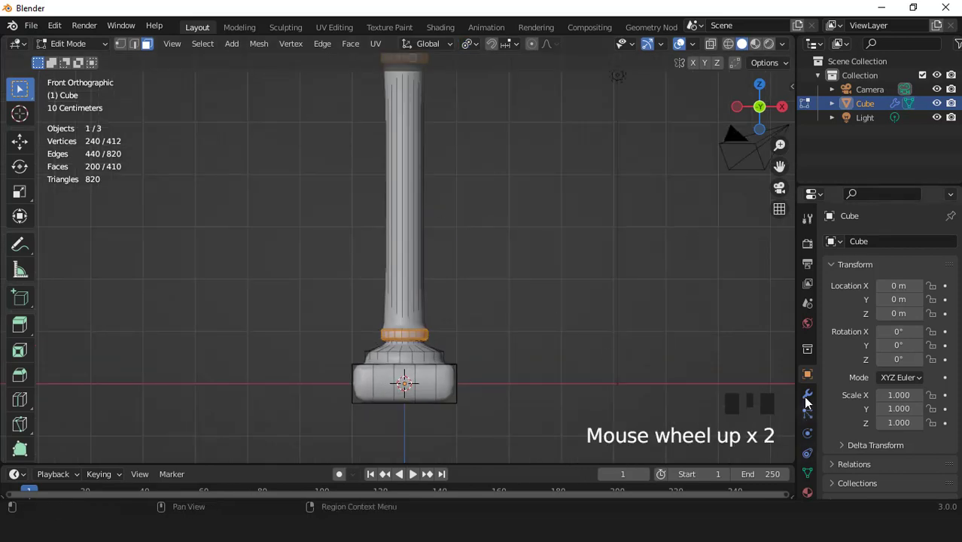
- Add two loop cuts on the shaft and scale them along Z toward its ends
{"action": "left_click_drag", "start_coordinate": [807, 400], "coordinate": [855, 327]}
{"action": "left_click", "coordinate": [892, 271]}
{"action": "scroll", "scroll_direction": "down", "scroll_amount": 3}
{"action": "key", "text": "ctrl+r"}
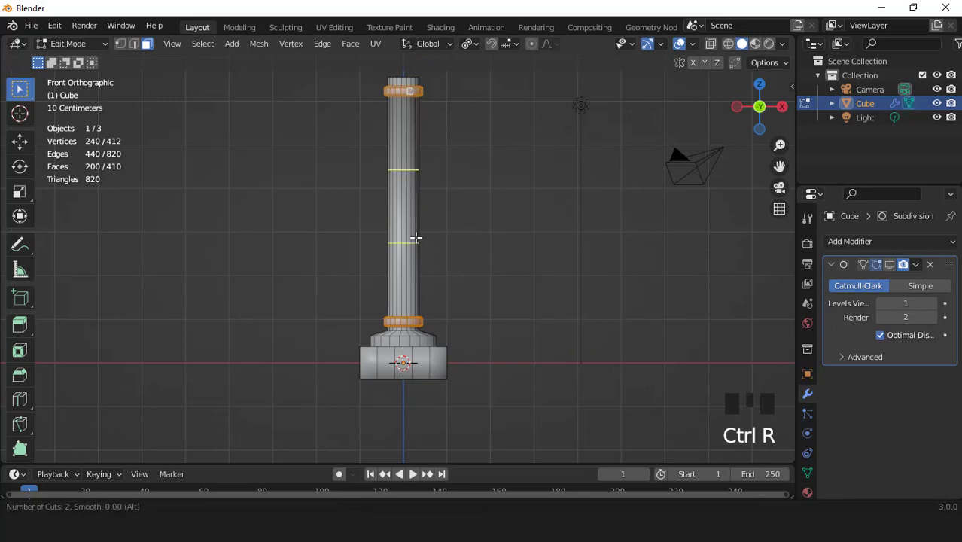
{"action": "key", "text": "s"}
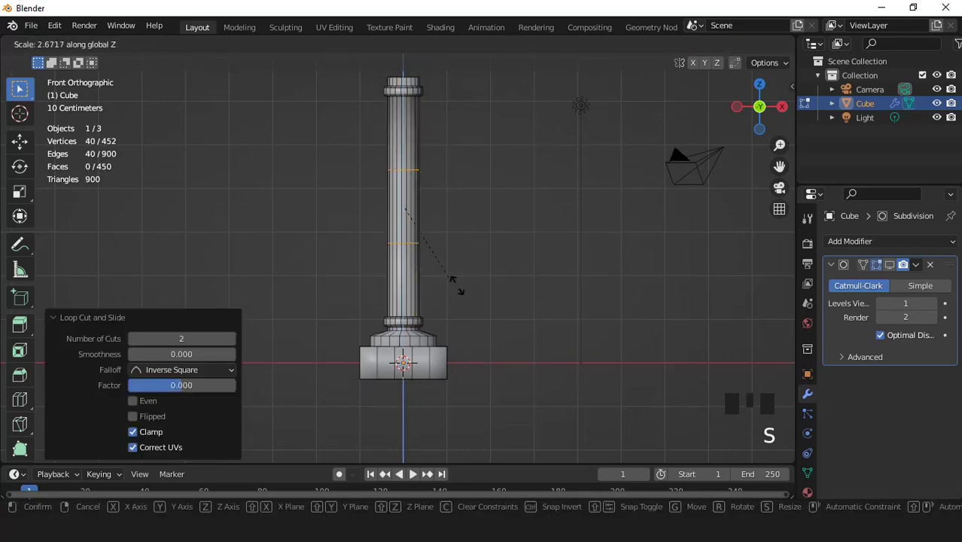
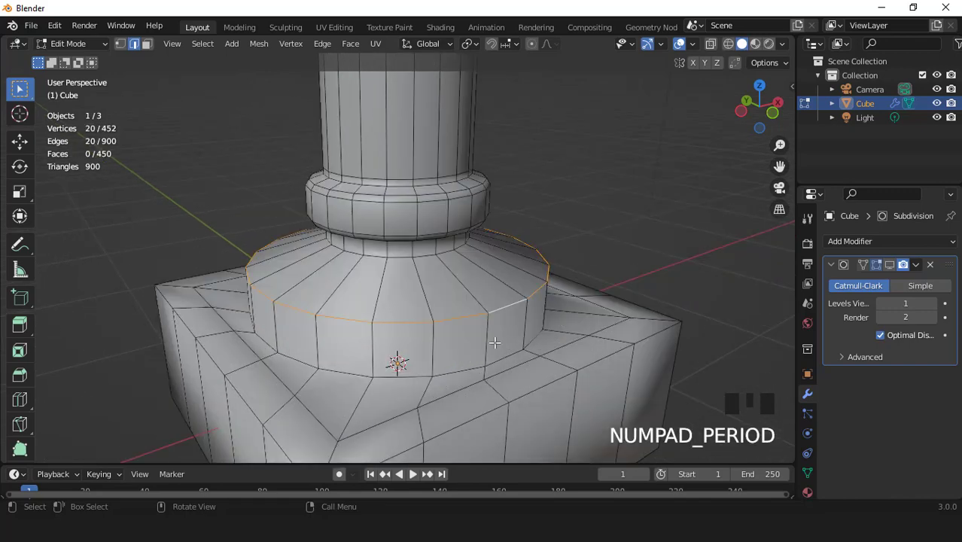
- Add supporting loops around the plinth's top edge and the column's base ring
{"action": "key", "text": "ctrl+b"}
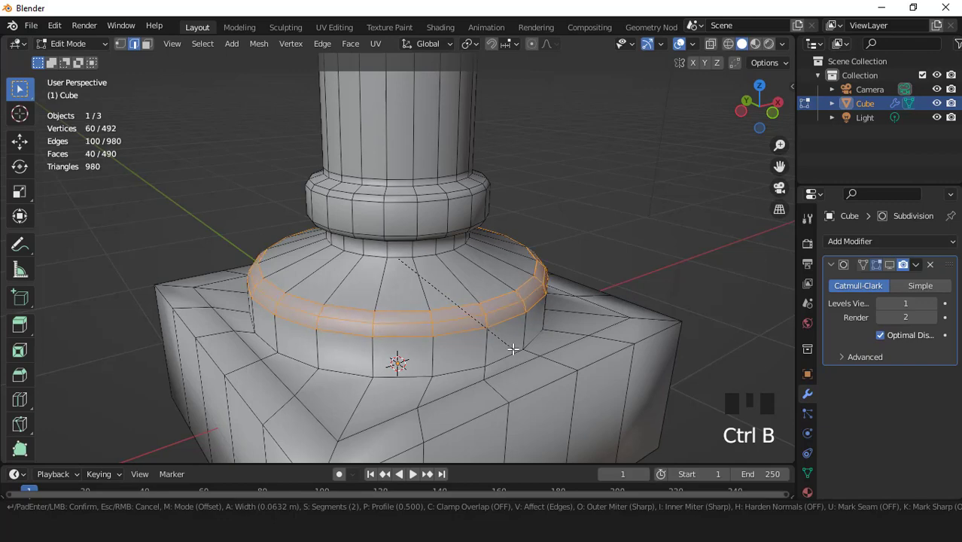
{"action": "key", "text": "ctrl+r"}
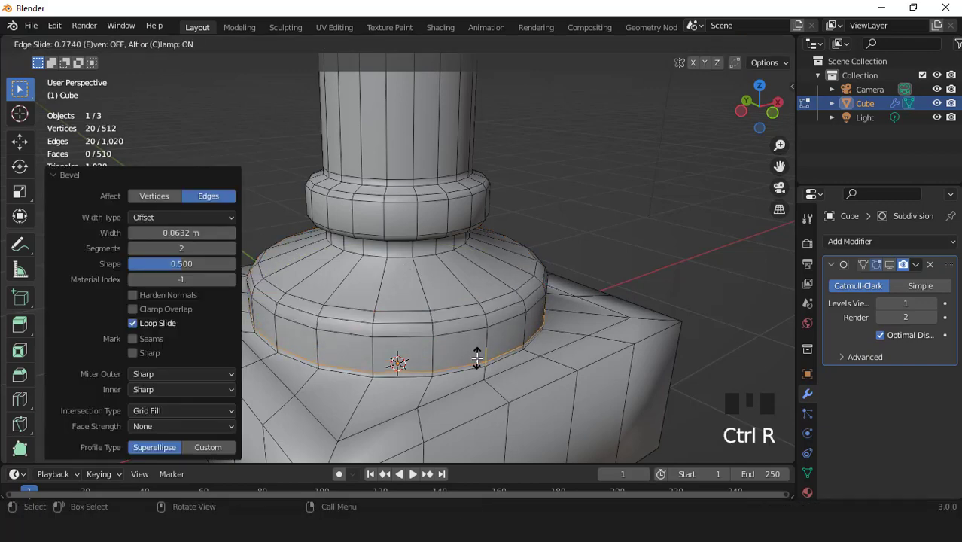
{"action": "key", "text": "ctrl+r"}
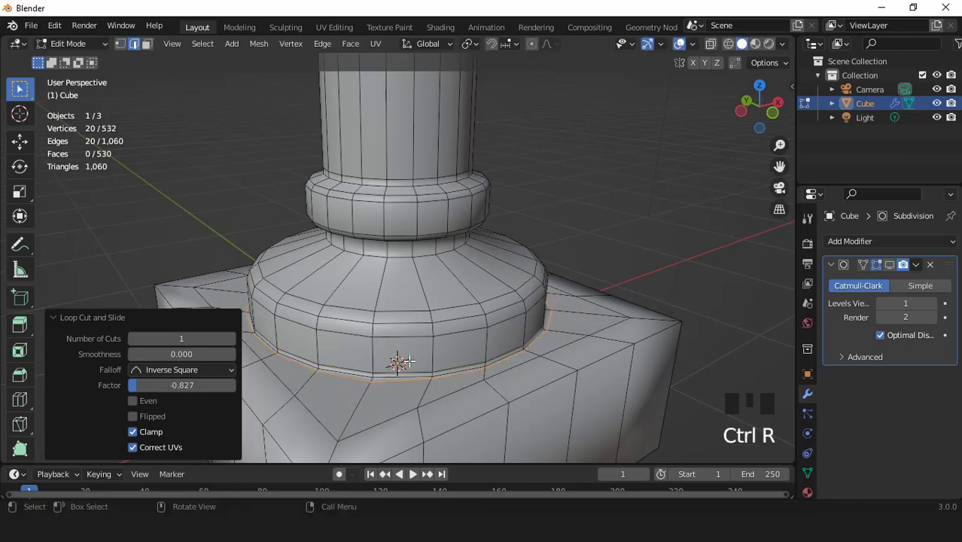
{"action": "scroll", "scroll_direction": "down", "scroll_amount": 3}
- Cut two loops around the square plinth and spread them toward its top and bottom
{"action": "key", "text": "ctrl+r"}
{"action": "key", "text": "s"}
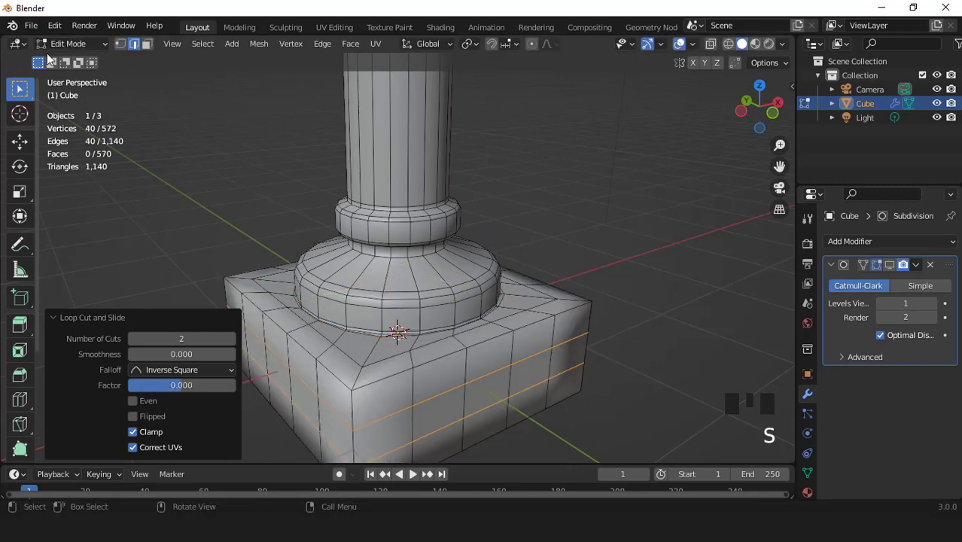
{"action": "scroll", "scroll_direction": "down", "scroll_amount": 3}
{"action": "key", "text": "KP_1"}
{"action": "scroll", "scroll_direction": "up", "scroll_amount": 3}
{"action": "key", "text": "s"}
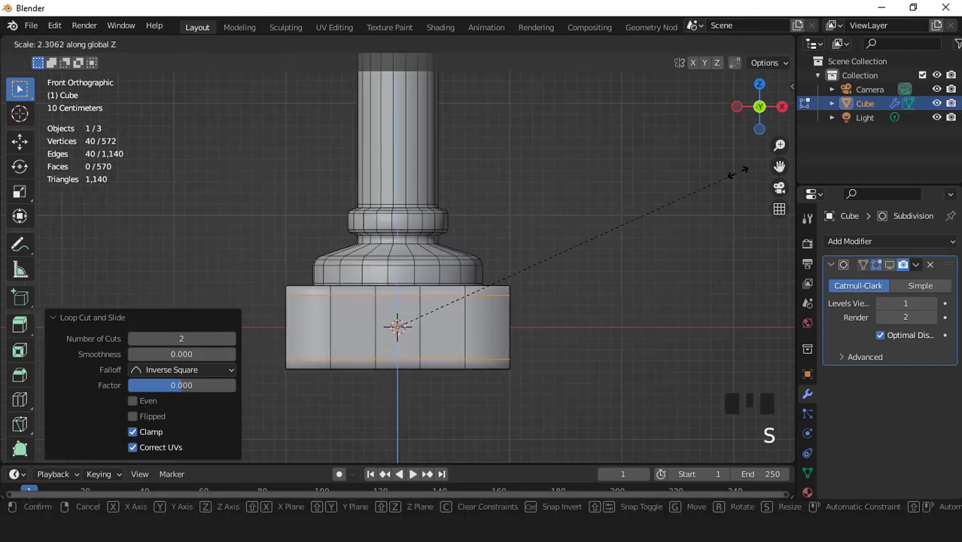
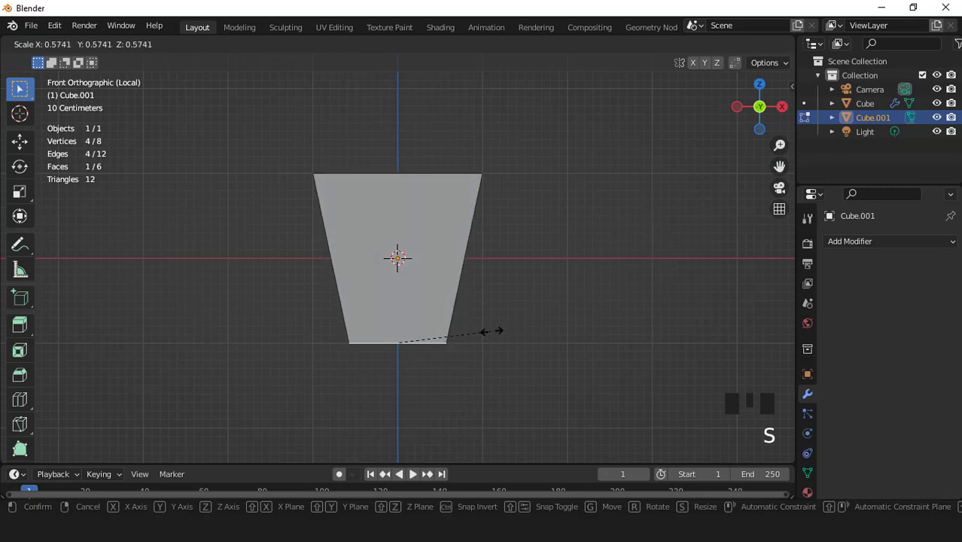
- Shape the capital's flared body and extrude a tapered, chamfered bottom face downward
{"action": "key", "text": "g"}
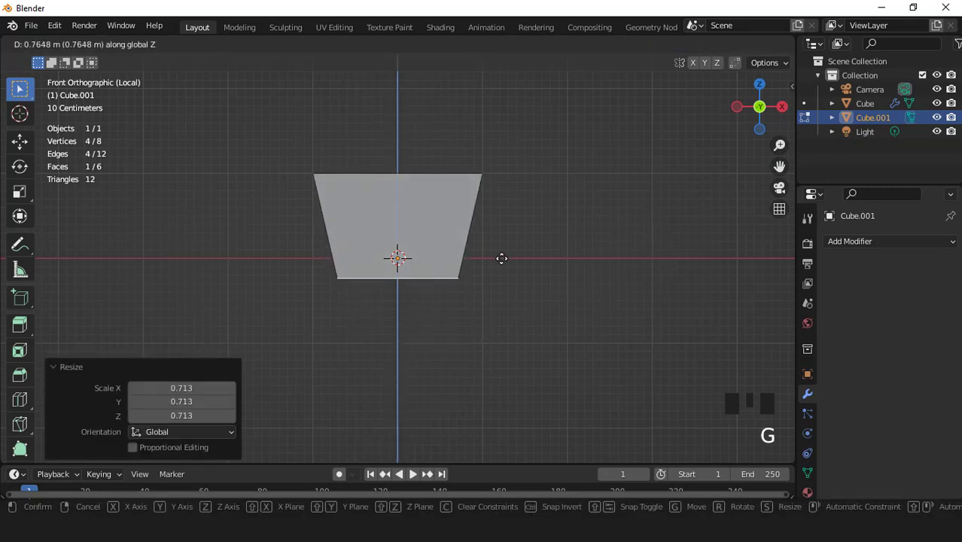
{"action": "key", "text": "s"}
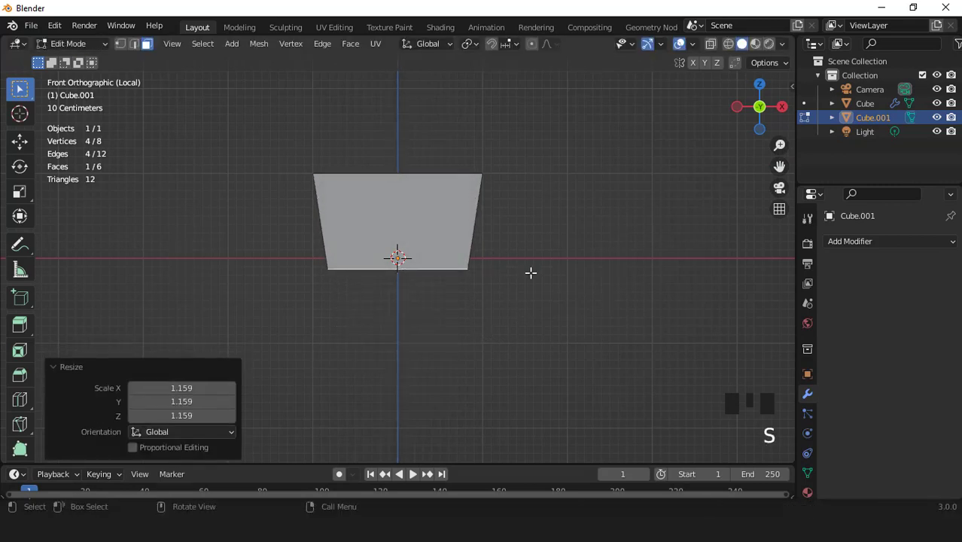
{"action": "key", "text": "g"}
{"action": "key", "text": "e"}
{"action": "key", "text": "s"}
{"action": "key", "text": "g"}
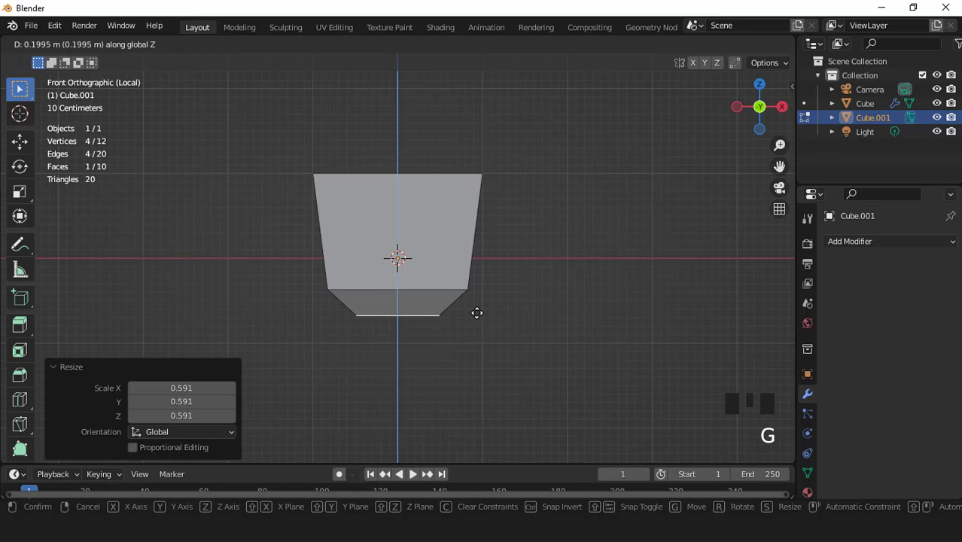
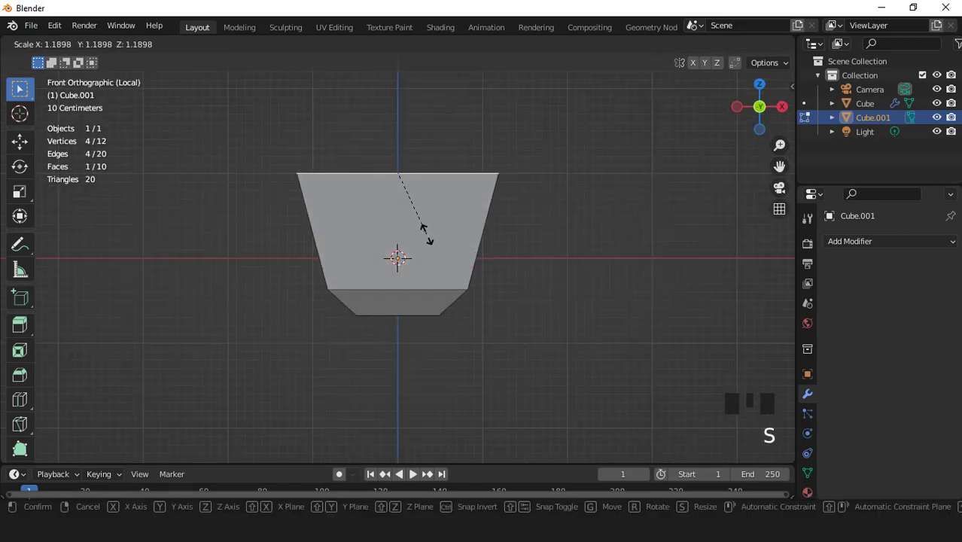
- Extrude the top face upward into a wide overhanging slab
{"action": "key", "text": "e"}
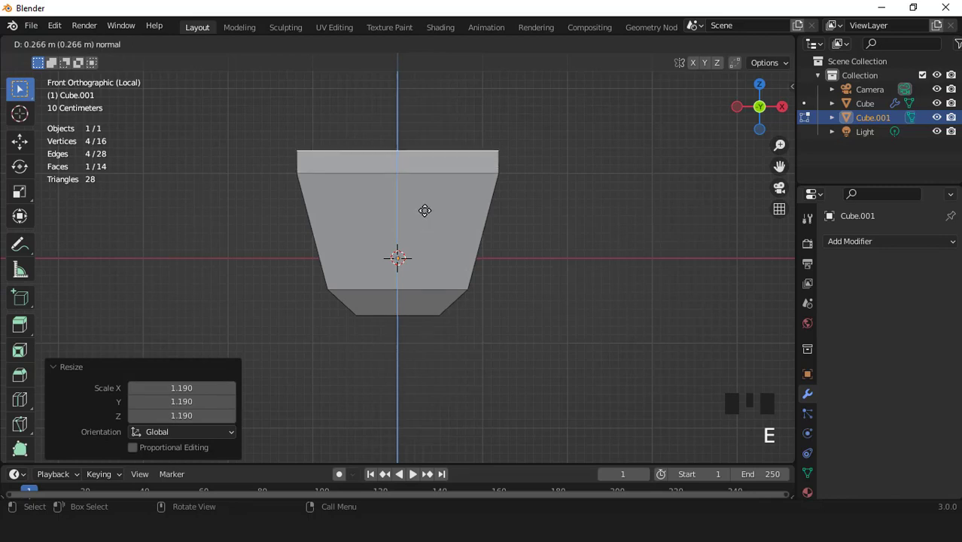
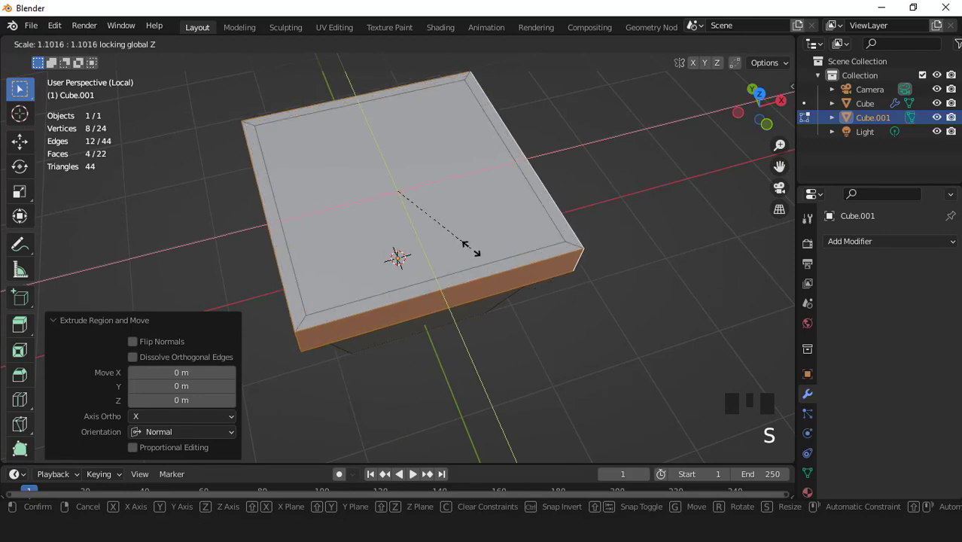
{"action": "key", "text": "KP_1"}
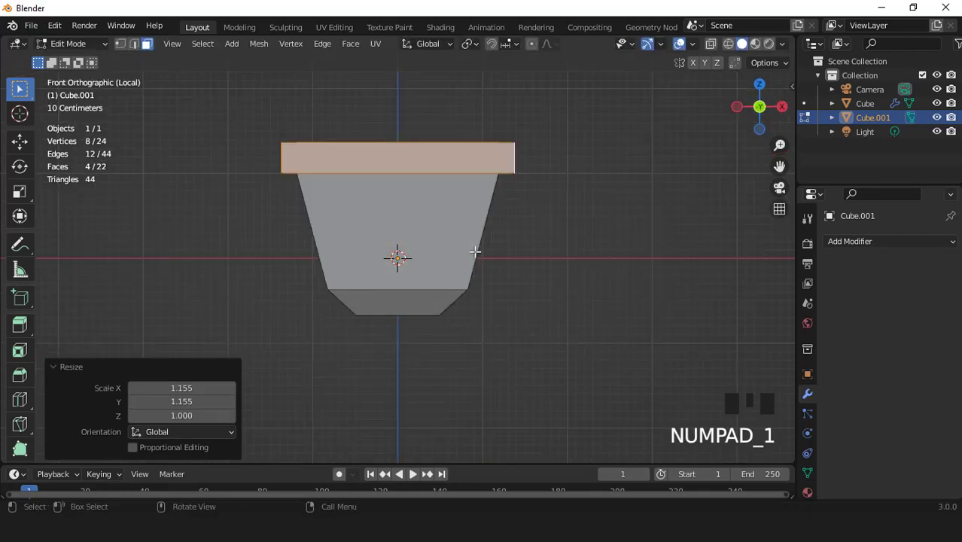
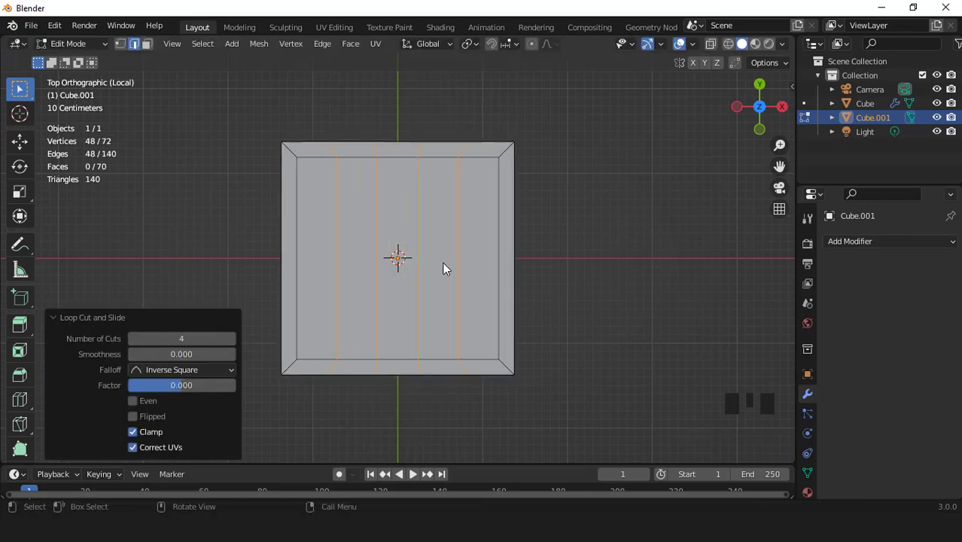
- Cut crossing edge loops into a grid and select the central bottom faces from underneath
{"action": "key", "text": "ctrl+r"}
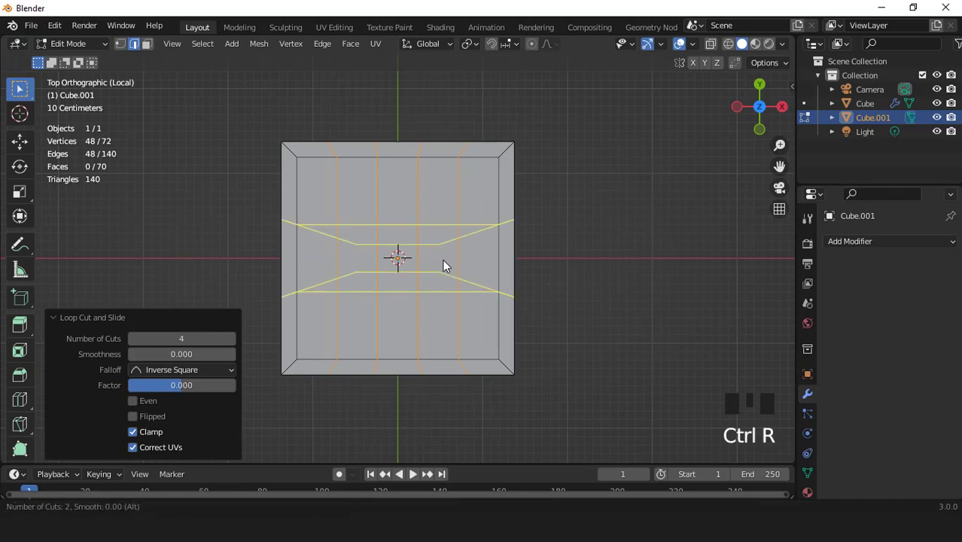
{"action": "scroll", "scroll_direction": "down", "scroll_amount": 3}
{"action": "left_click_drag", "start_coordinate": [474, 318], "coordinate": [477, 302]}
{"action": "key", "text": "ctrl+KP_7"}
{"action": "scroll", "scroll_direction": "up", "scroll_amount": 3}
{"action": "key", "text": "3"}
{"action": "left_click_drag", "start_coordinate": [371, 231], "coordinate": [404, 255]}
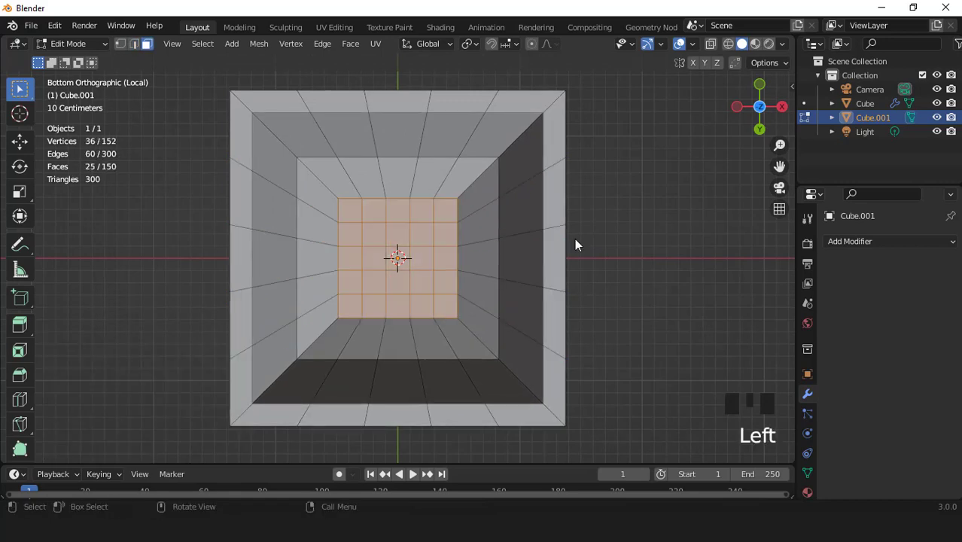
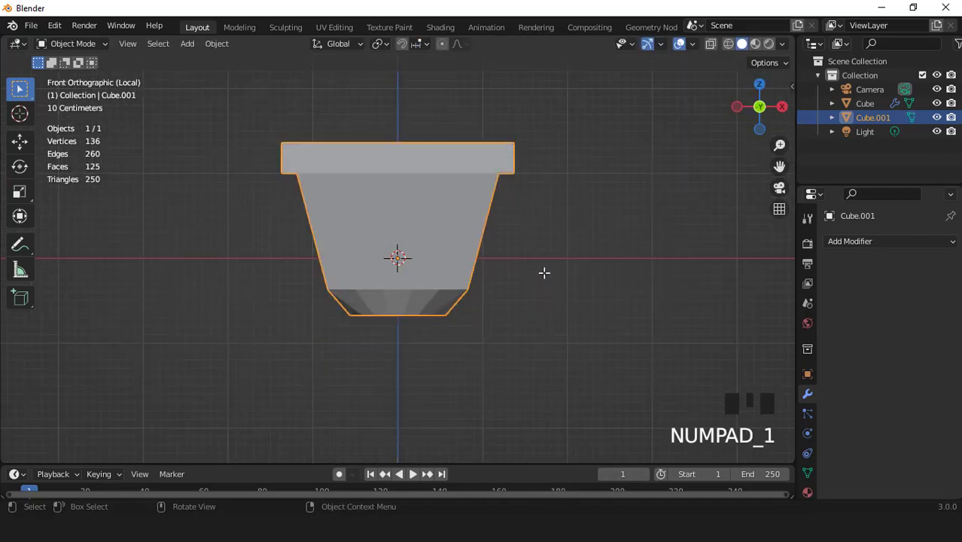
- Exit local view, lift the capital to the column top and shrink it to fit
{"action": "key", "text": "KP_Divide"}
{"action": "key", "text": "g"}
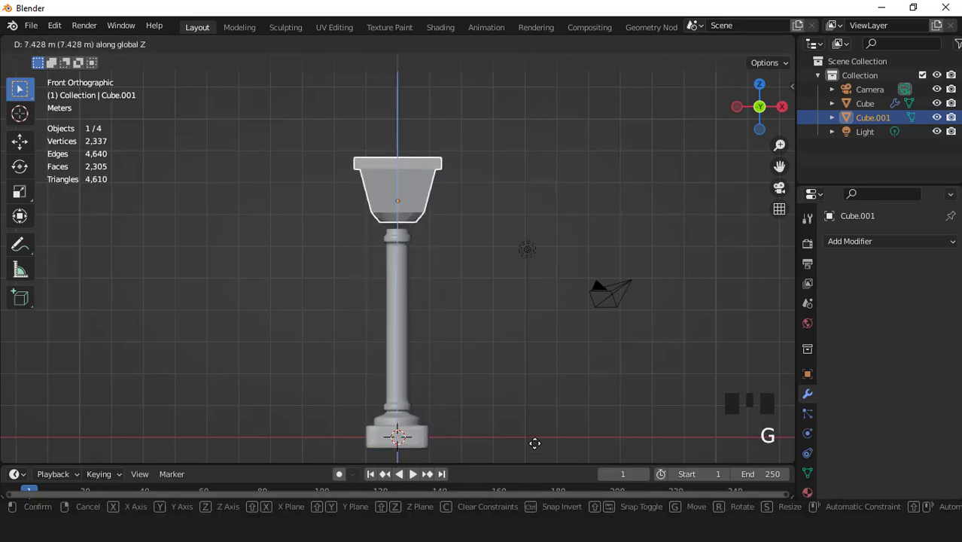
{"action": "key", "text": "KP_7"}
{"action": "scroll", "scroll_direction": "up", "scroll_amount": 3}
{"action": "left_click", "coordinate": [714, 46]}
{"action": "scroll", "scroll_direction": "up", "scroll_amount": 3}
{"action": "key", "text": "s"}
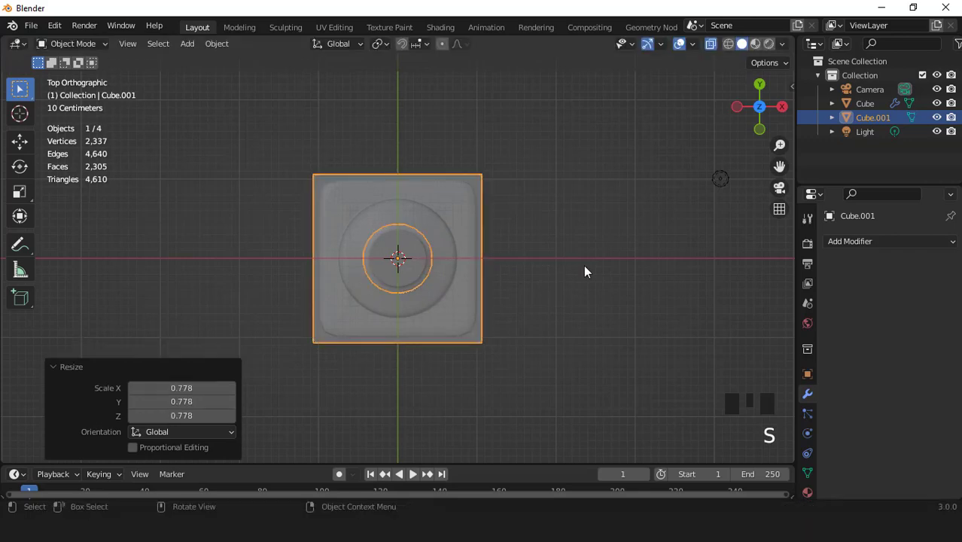
- From the front, lower the capital onto the column and flatten its height
{"action": "key", "text": "KP_1"}
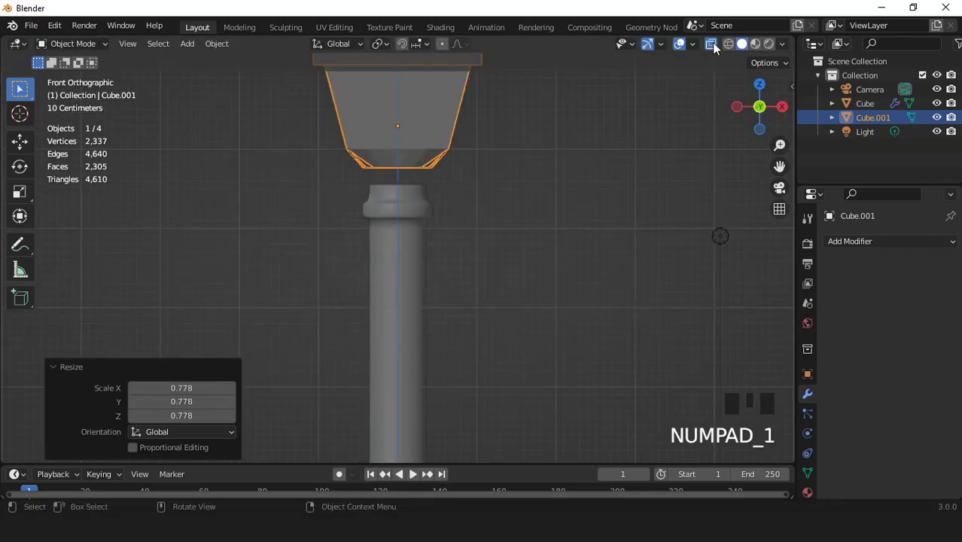
{"action": "left_click_drag", "start_coordinate": [714, 48], "coordinate": [456, 198]}
{"action": "scroll", "scroll_direction": "down", "scroll_amount": 3}
{"action": "scroll", "scroll_direction": "up", "scroll_amount": 3}
{"action": "key", "text": "g"}
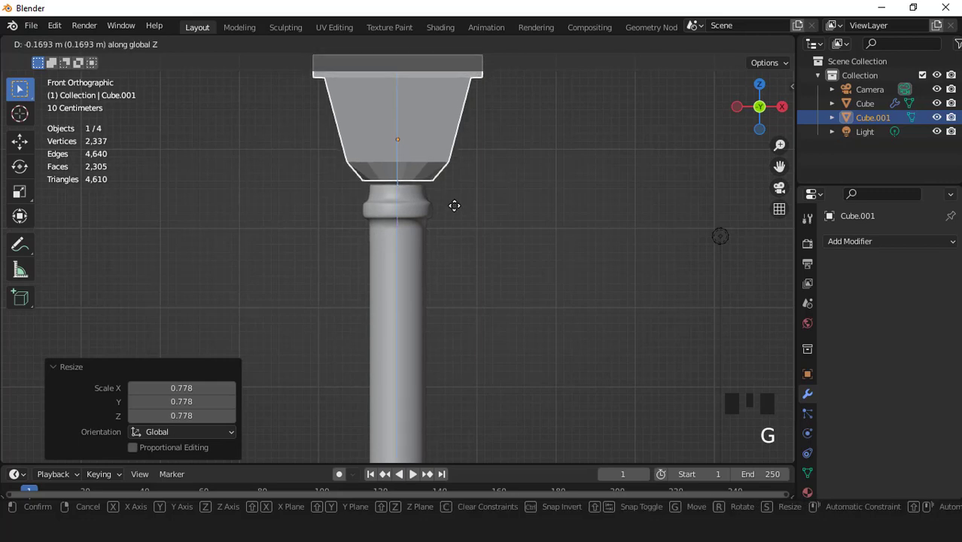
{"action": "key", "text": "s"}
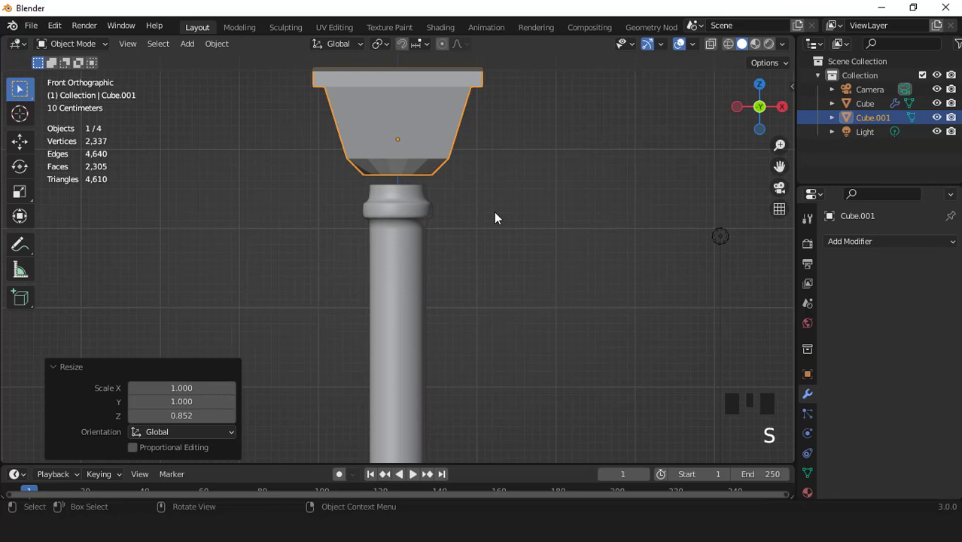
{"action": "key", "text": "g"}
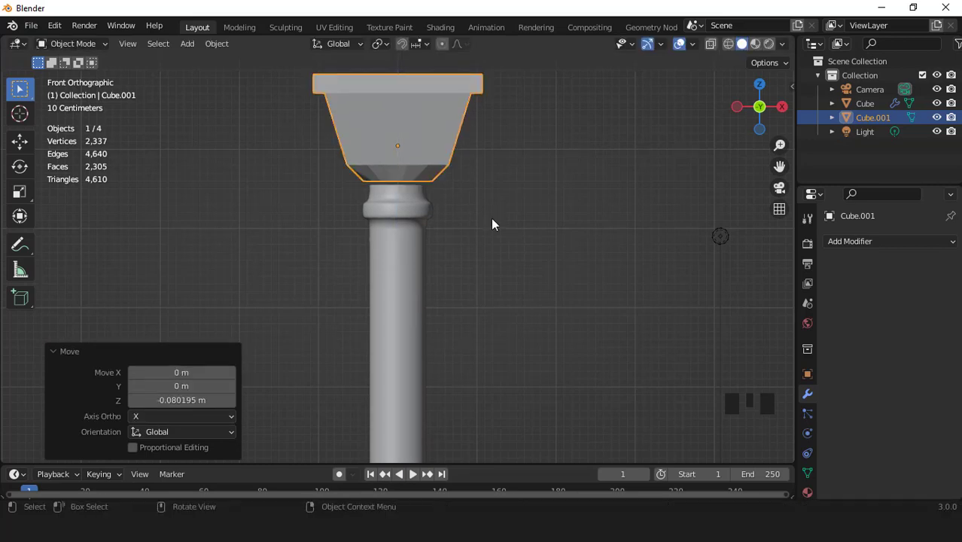
- Narrow the capital's bottom rim to match the column and join both into one object
{"action": "key", "text": "KP_Decimal"}
{"action": "scroll", "scroll_direction": "up", "scroll_amount": 3}
{"action": "key", "text": "Tab"}
{"action": "scroll", "scroll_direction": "up", "scroll_amount": 3}
{"action": "key", "text": "s"}
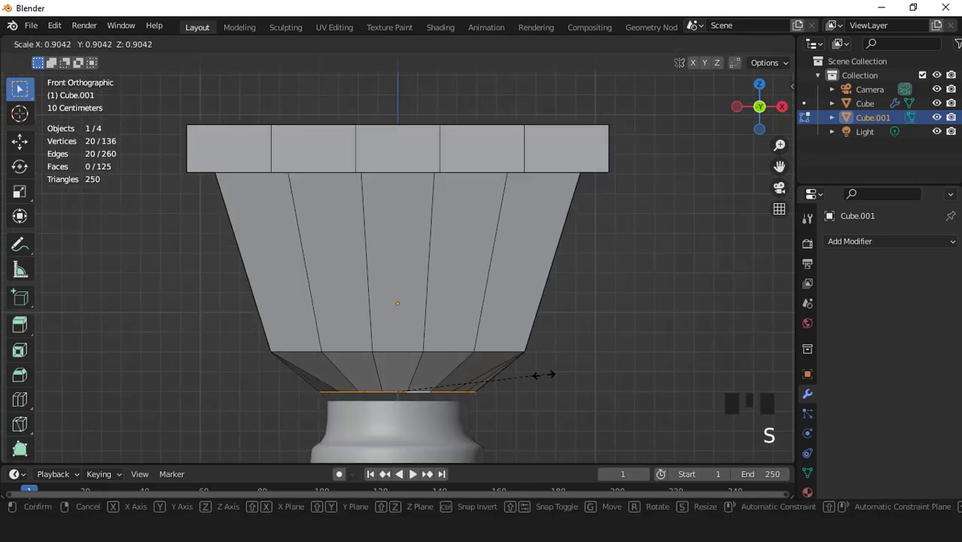
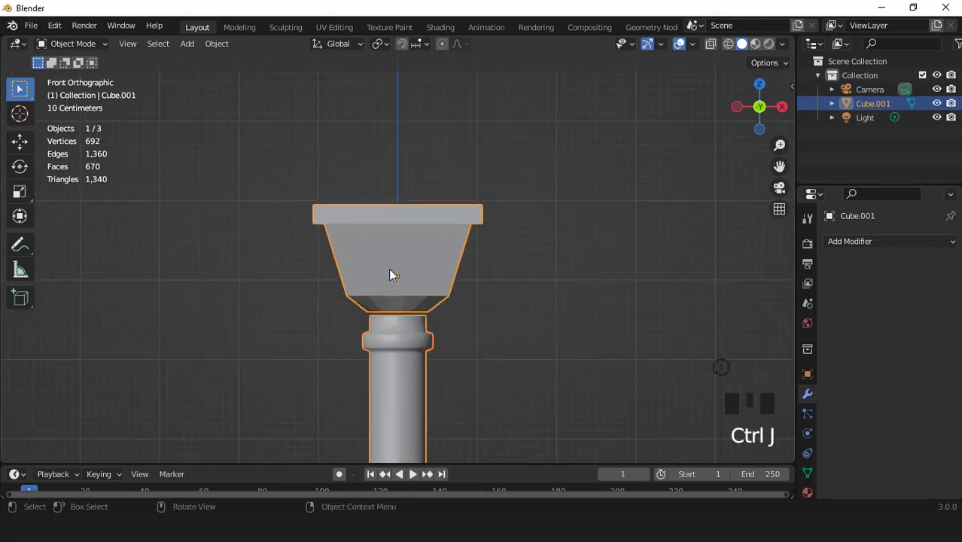
{"action": "left_click", "coordinate": [813, 474]}
- Add supporting loops near the capital's top slab and neck, then stretch the top block along Z
{"action": "scroll", "scroll_direction": "down", "scroll_amount": 3}
{"action": "left_click_drag", "start_coordinate": [844, 433], "coordinate": [879, 455]}
{"action": "scroll", "scroll_direction": "up", "scroll_amount": 3}
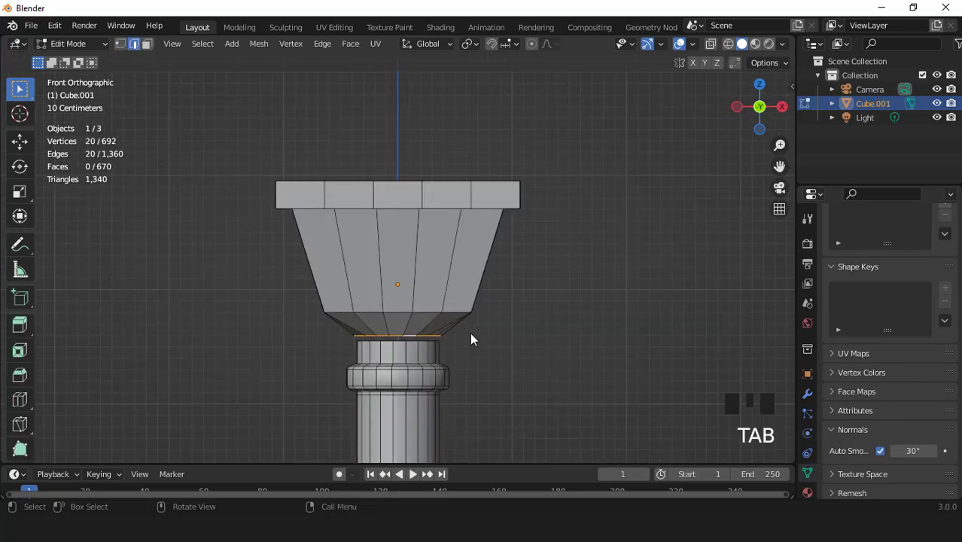
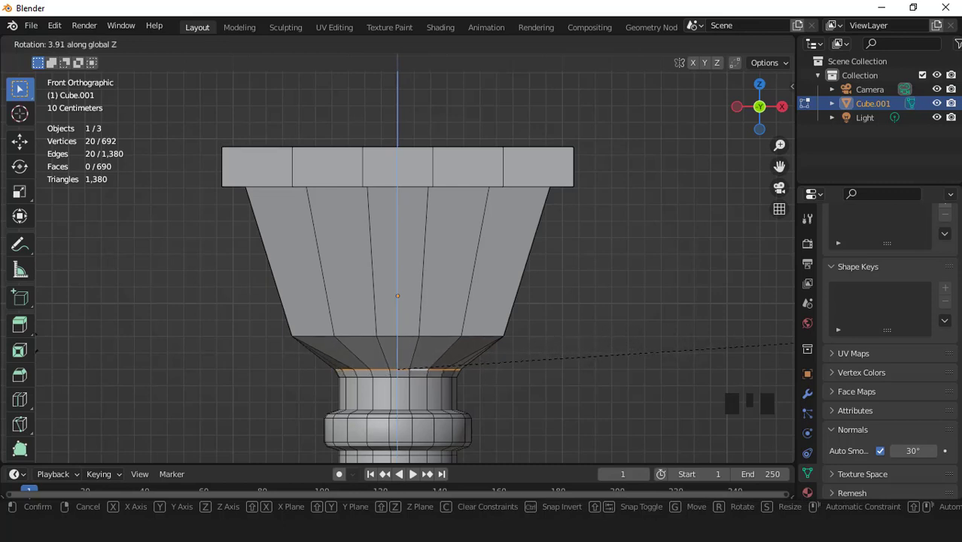
{"action": "scroll", "scroll_direction": "up", "scroll_amount": 3}
{"action": "key", "text": "Tab"}
{"action": "scroll", "scroll_direction": "down", "scroll_amount": 3}
{"action": "left_click_drag", "start_coordinate": [408, 311], "coordinate": [412, 232]}
{"action": "scroll", "scroll_direction": "up", "scroll_amount": 3}
{"action": "key", "text": "Tab"}
{"action": "key", "text": "ctrl+r"}
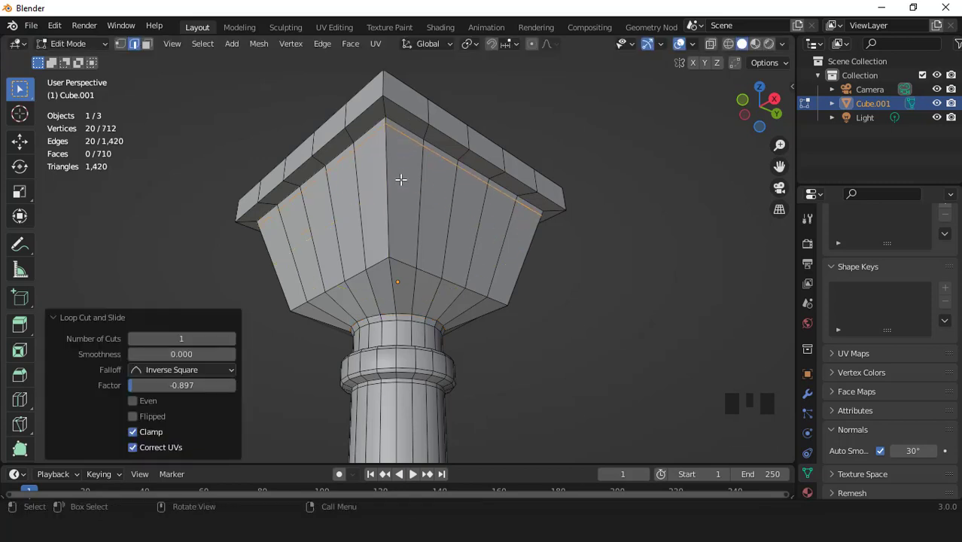
{"action": "key", "text": "ctrl+r"}
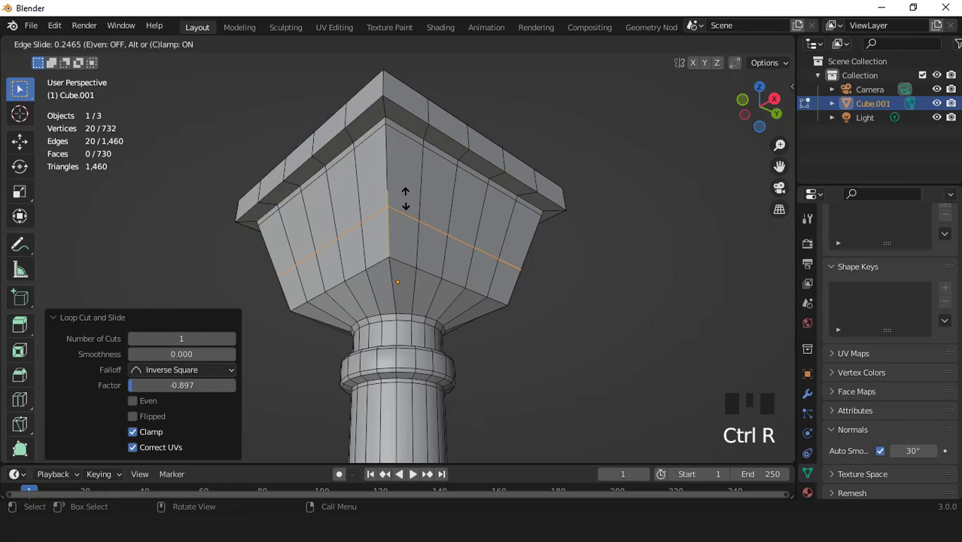
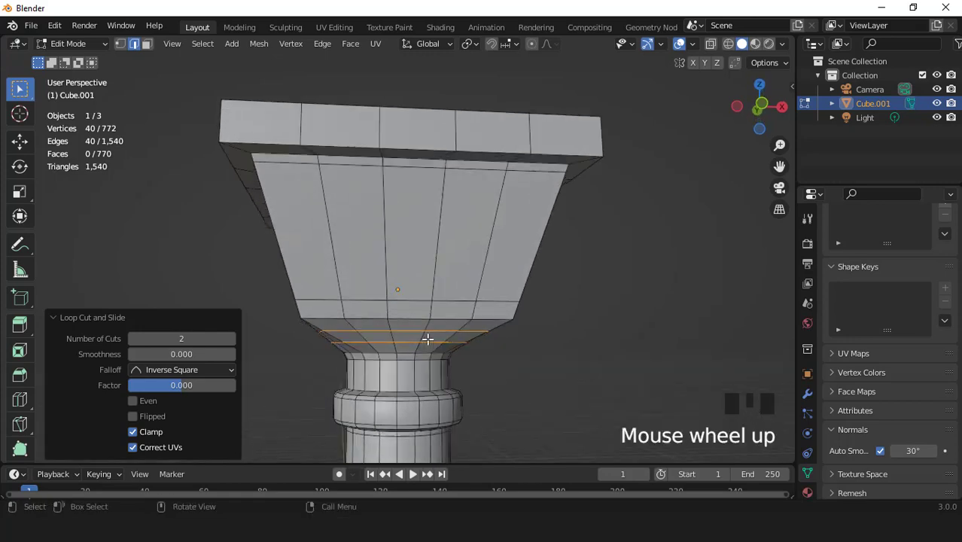
{"action": "key", "text": "ctrl+r"}
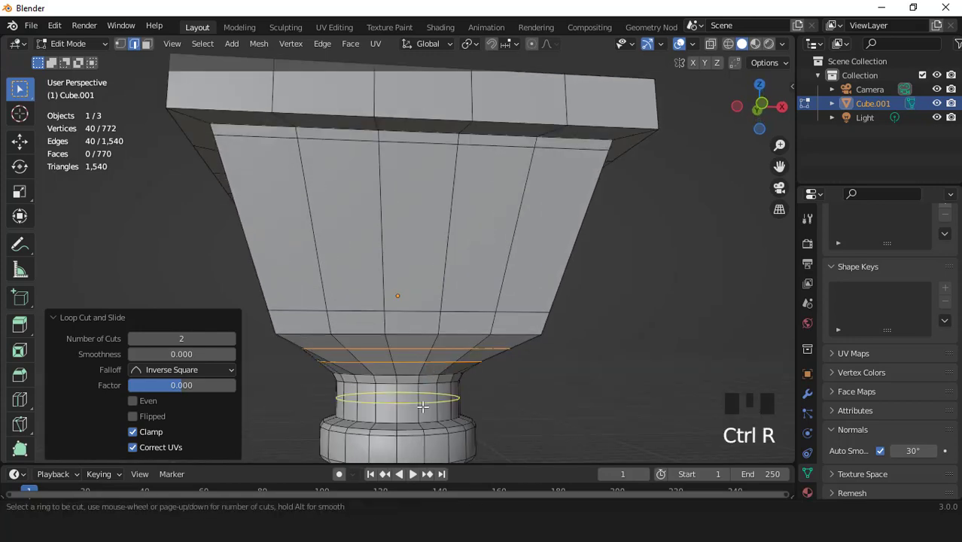
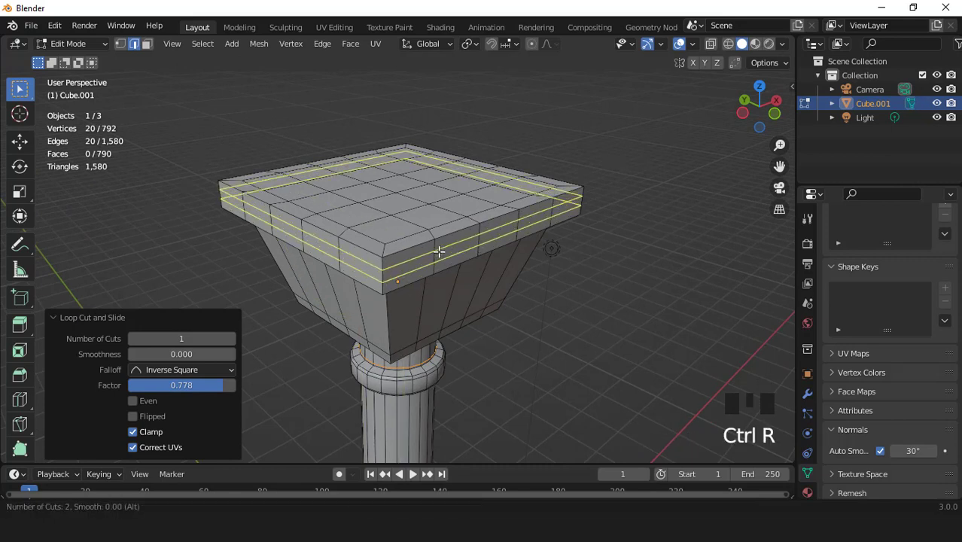
{"action": "key", "text": "s"}
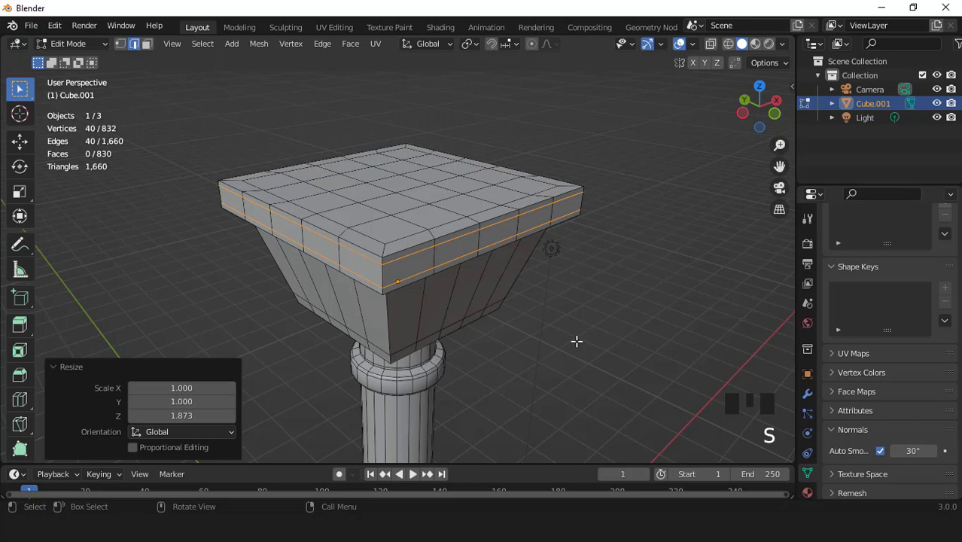
- In Object Mode, subdivide the column at level 2 and orbit to inspect it
{"action": "key", "text": "Tab"}
{"action": "scroll", "scroll_direction": "down", "scroll_amount": 3}
{"action": "key", "text": "ctrl+2"}
{"action": "key", "text": "KP_1"}
{"action": "left_click_drag", "start_coordinate": [413, 191], "coordinate": [418, 200]}
{"action": "scroll", "scroll_direction": "down", "scroll_amount": 3}
{"action": "left_click_drag", "start_coordinate": [435, 296], "coordinate": [682, 50]}
{"action": "left_click_drag", "start_coordinate": [681, 50], "coordinate": [659, 83]}
{"action": "left_click_drag", "start_coordinate": [496, 231], "coordinate": [516, 214]}
{"action": "scroll", "scroll_direction": "up", "scroll_amount": 3}
{"action": "key", "text": "KP_1"}
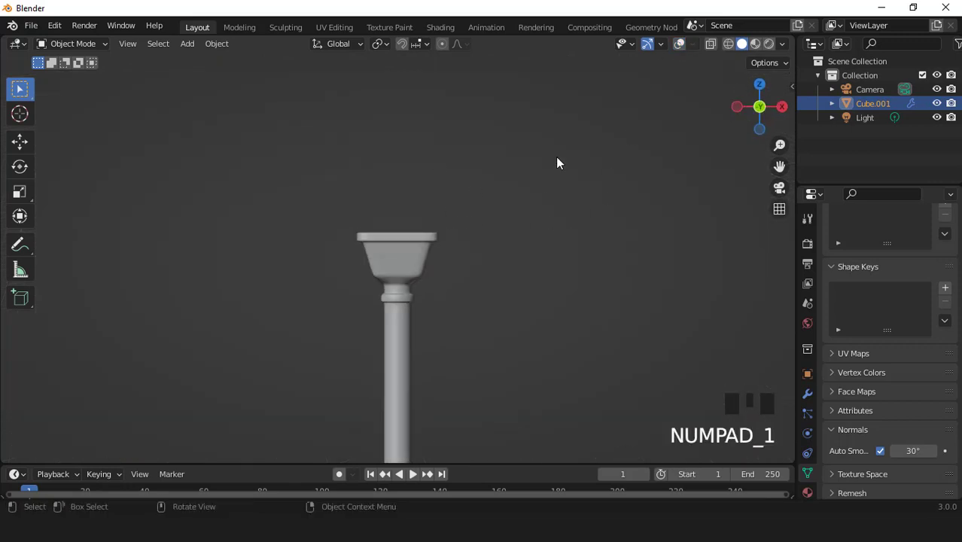
- Stretch the capital's top block taller and nudge it up along Z in Edit Mode
{"action": "left_click", "coordinate": [685, 53]}
{"action": "scroll", "scroll_direction": "up", "scroll_amount": 3}
{"action": "key", "text": "Tab"}
{"action": "left_click", "coordinate": [719, 44]}
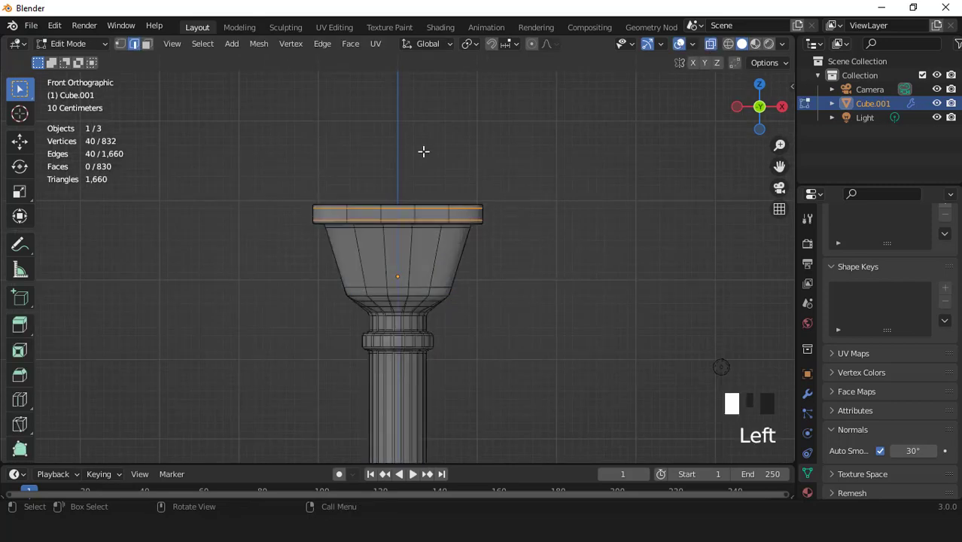
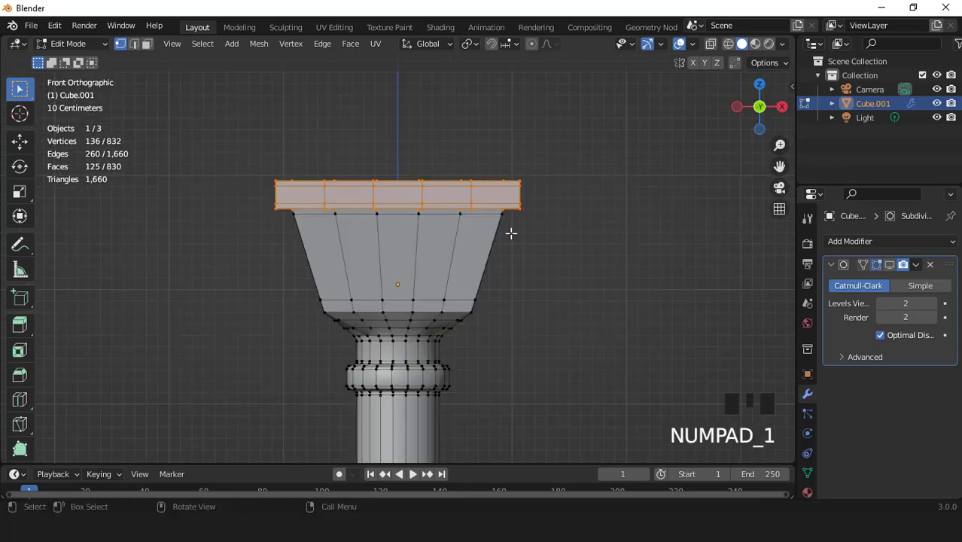
{"action": "scroll", "scroll_direction": "up", "scroll_amount": 3}
{"action": "key", "text": "s"}
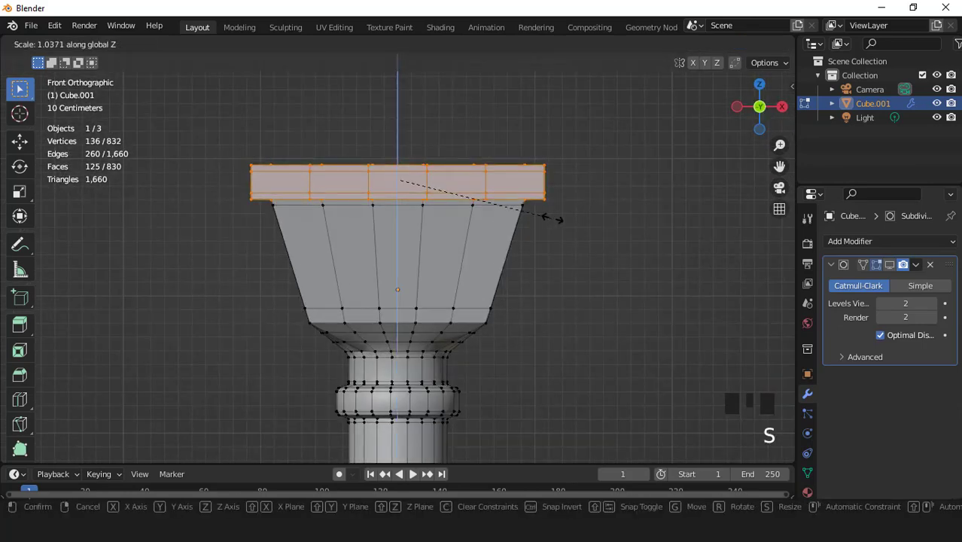
{"action": "key", "text": "g"}
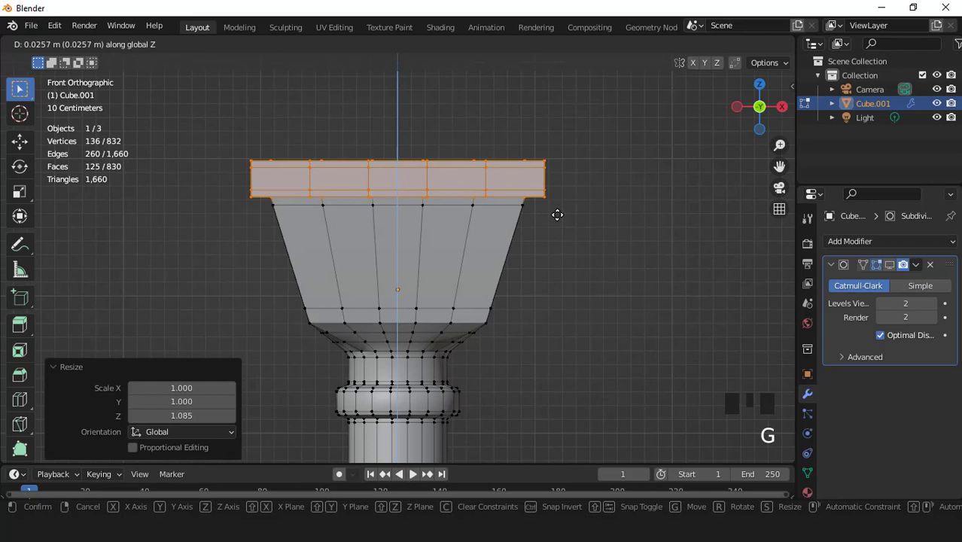
{"action": "key", "text": "s"}
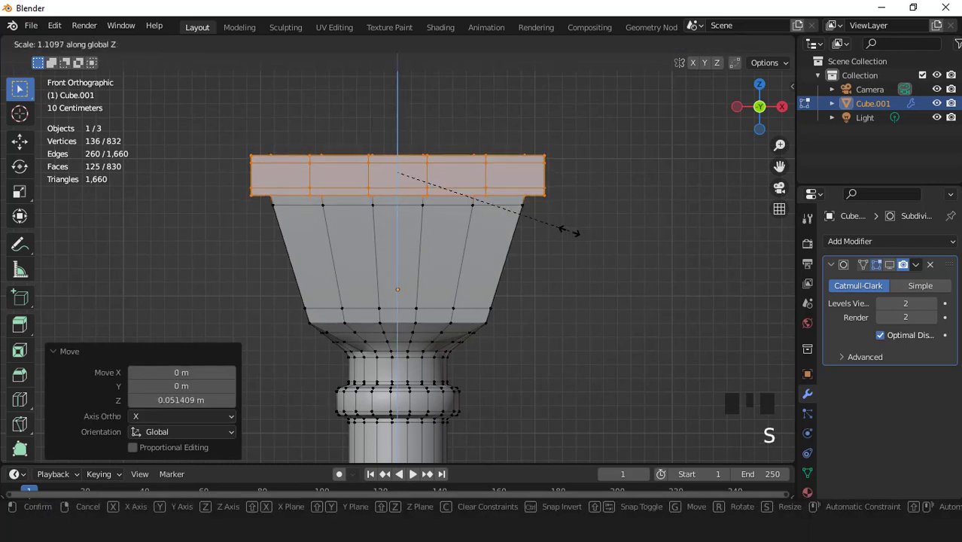
{"action": "key", "text": "g"}
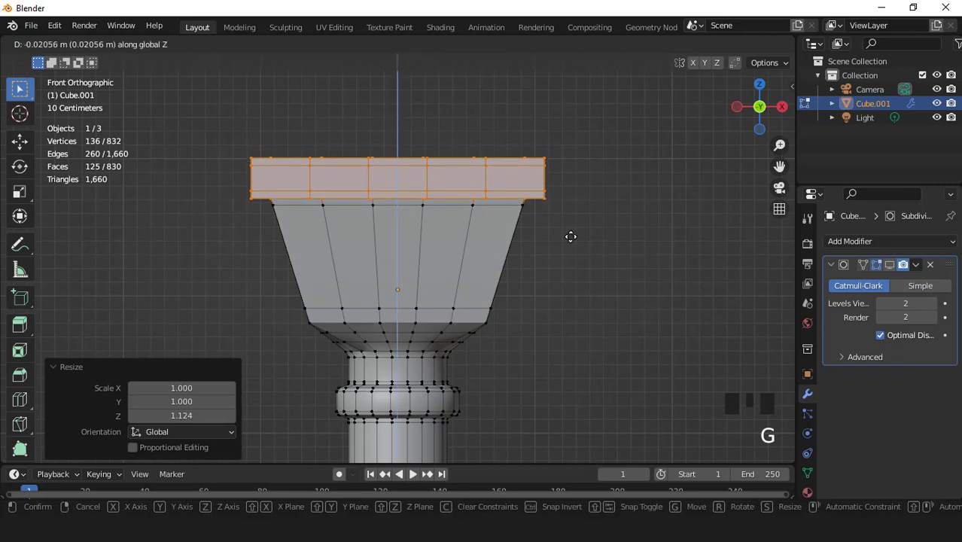
{"action": "key", "text": "Tab"}
- Add a new 20-vertex circle mesh at the origin in Object Mode
{"action": "scroll", "scroll_direction": "down", "scroll_amount": 3}
{"action": "left_click", "coordinate": [894, 272]}
{"action": "scroll", "scroll_direction": "down", "scroll_amount": 3}
{"action": "left_click_drag", "start_coordinate": [440, 283], "coordinate": [451, 295]}
{"action": "scroll", "scroll_direction": "down", "scroll_amount": 3}
{"action": "scroll", "scroll_direction": "down", "scroll_amount": 3}
{"action": "key", "text": "KP_1"}
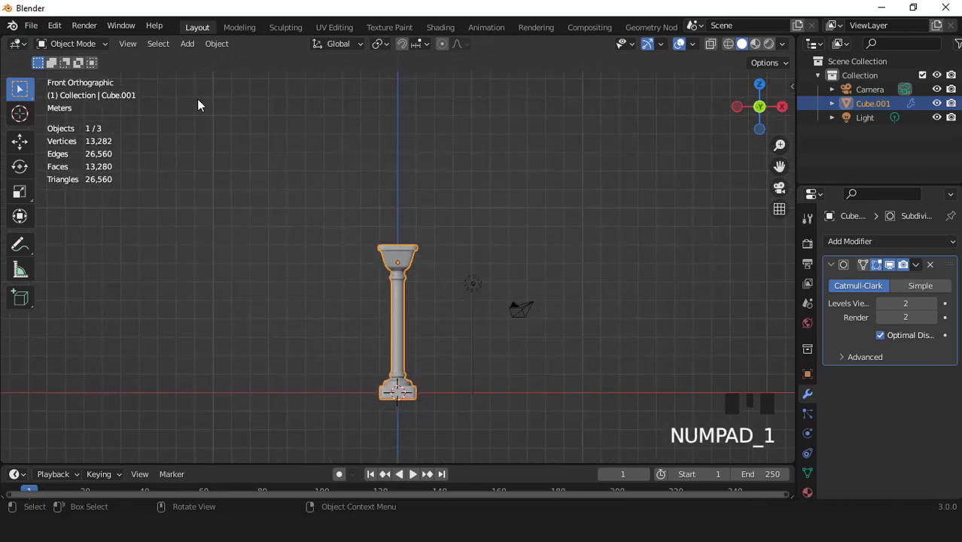
{"action": "left_click_drag", "start_coordinate": [185, 50], "coordinate": [188, 330]}
{"action": "left_click_drag", "start_coordinate": [188, 336], "coordinate": [279, 351]}
- Isolate the circle, fill and inset it, and delete the centre and lower half to leave a half ring
{"action": "key", "text": "KP_Divide"}
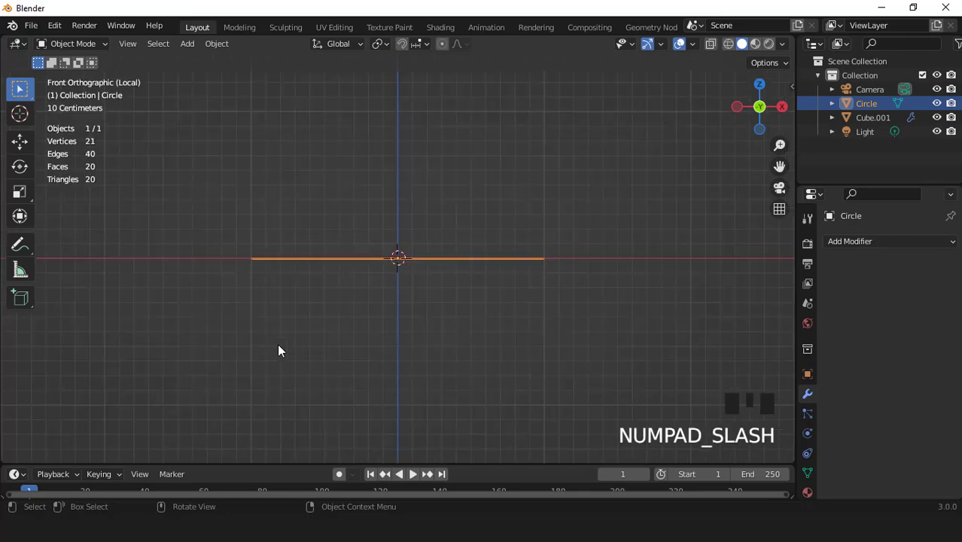
{"action": "key", "text": "KP_7"}
{"action": "key", "text": "Tab"}
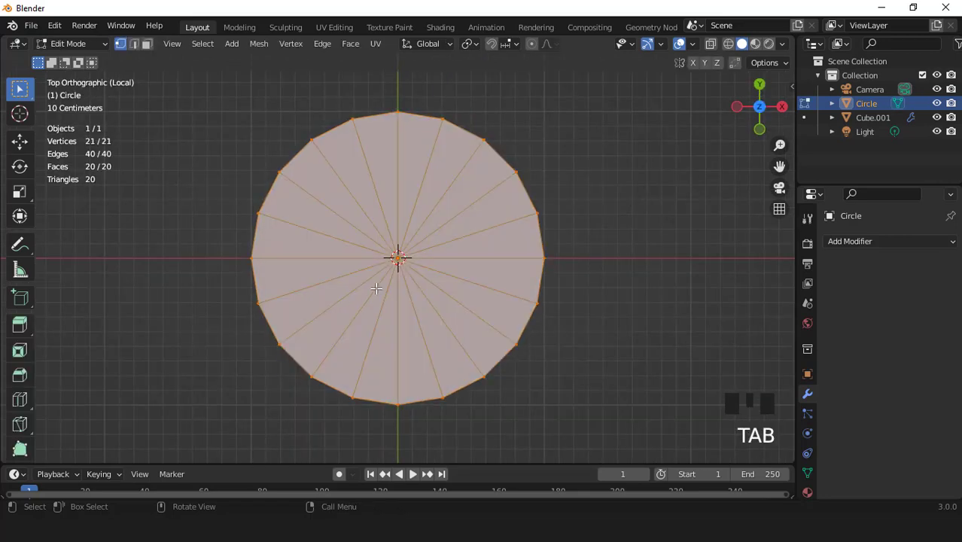
{"action": "key", "text": "3"}
{"action": "key", "text": "i"}
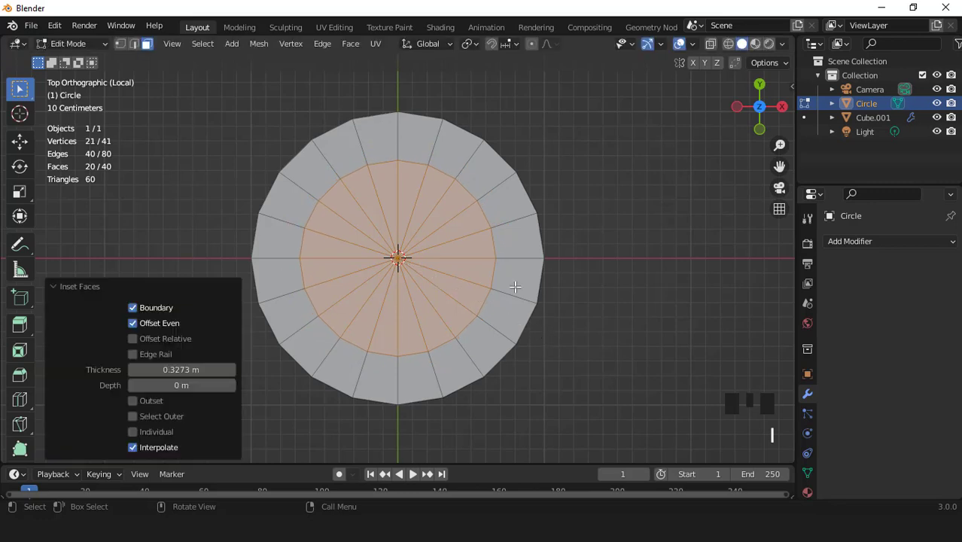
{"action": "key", "text": "x"}
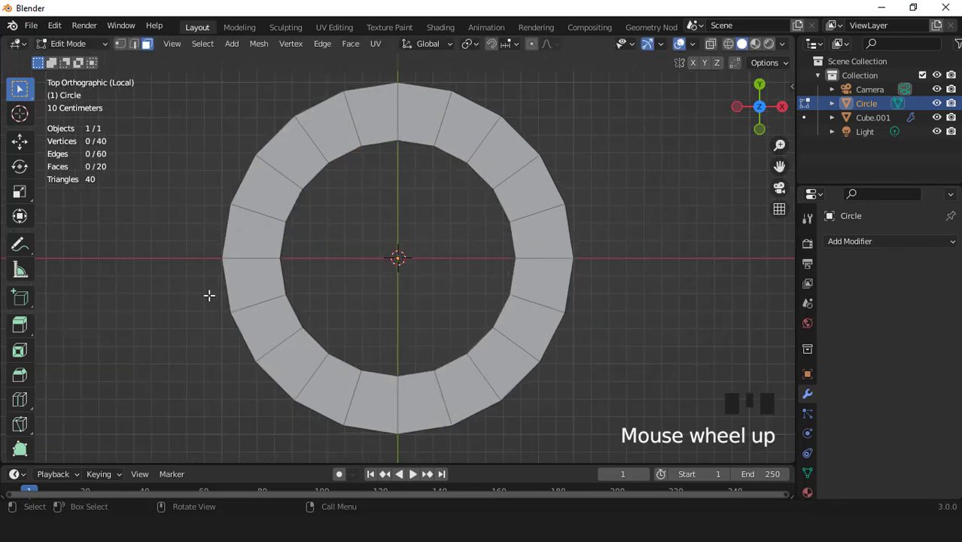
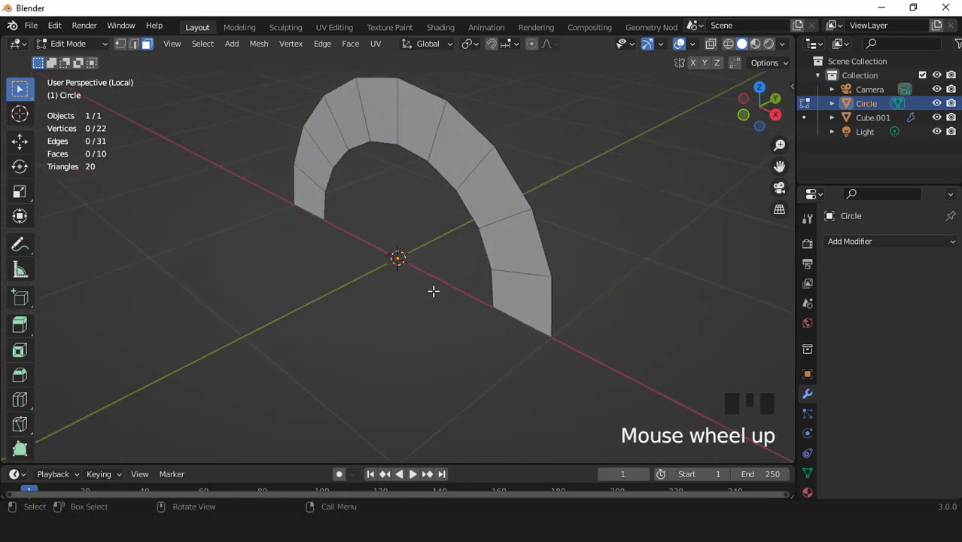
- Extrude the half ring to thickness and bevel the block edges into brick grooves
{"action": "key", "text": "a"}
{"action": "key", "text": "e"}
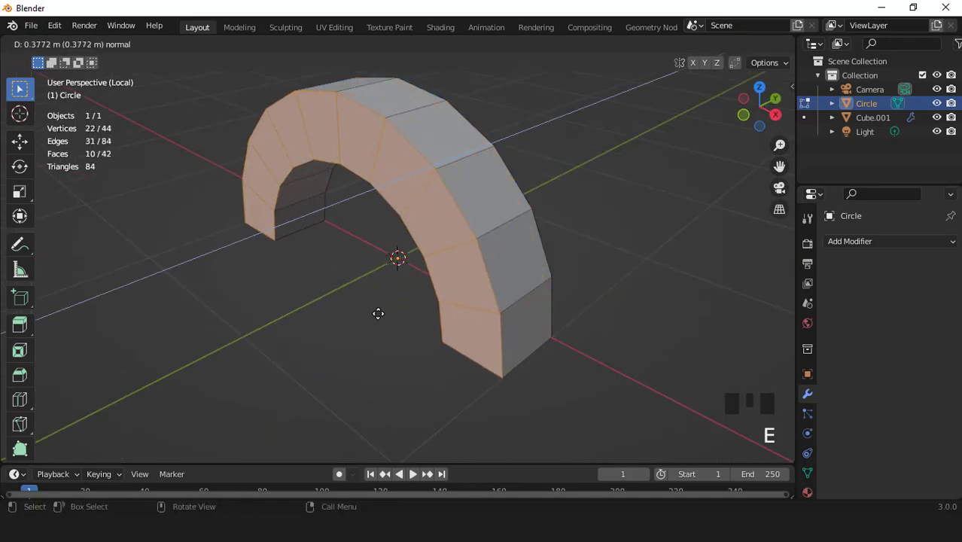
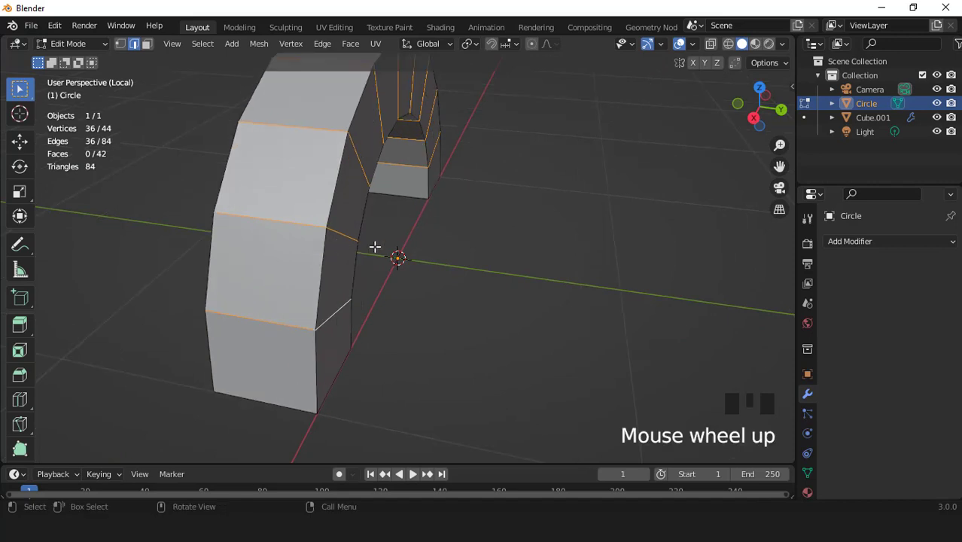
{"action": "key", "text": "ctrl+b"}
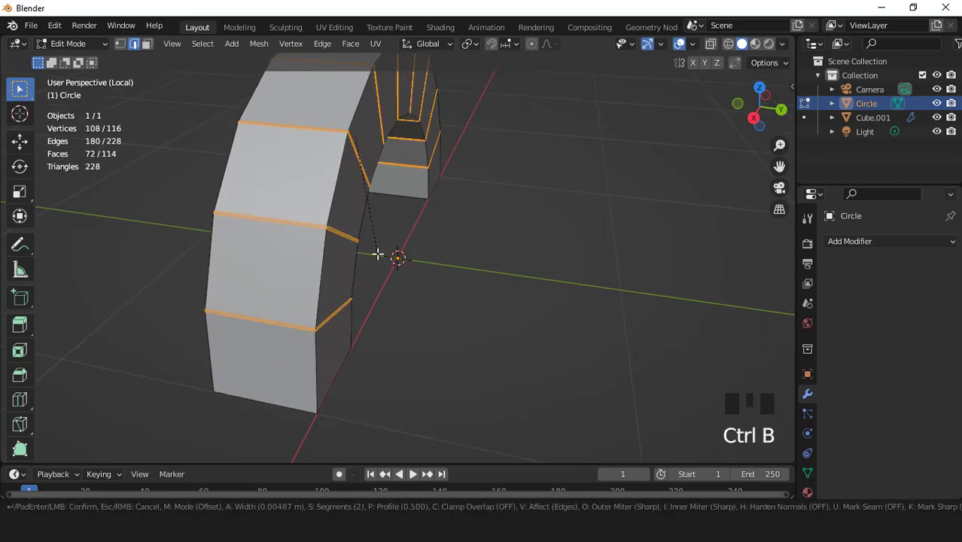
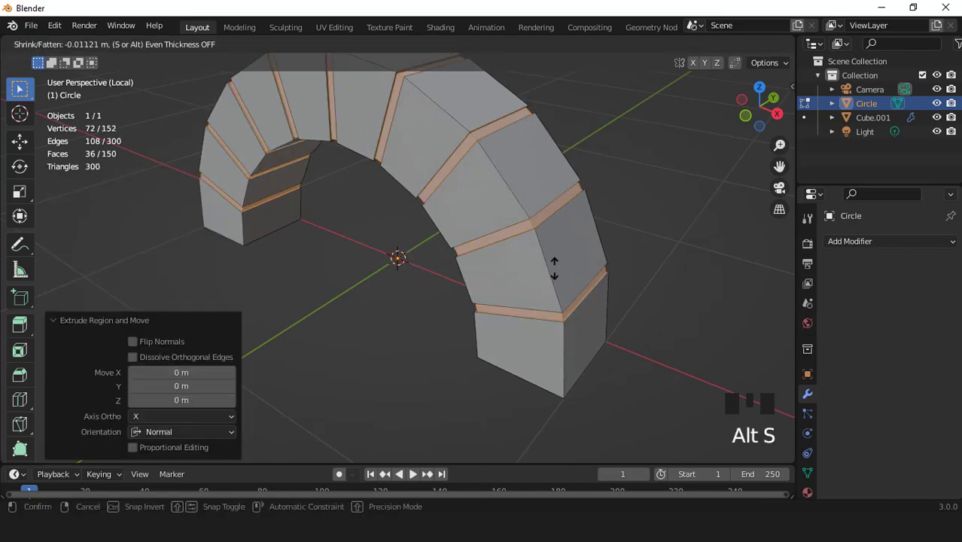
{"action": "key", "text": "Tab"}
- Shift the arch about one metre along X, left of the column, ready to apply transforms
{"action": "scroll", "scroll_direction": "down", "scroll_amount": 3}
{"action": "key", "text": "KP_1"}
{"action": "scroll", "scroll_direction": "up", "scroll_amount": 3}
{"action": "key", "text": "g"}
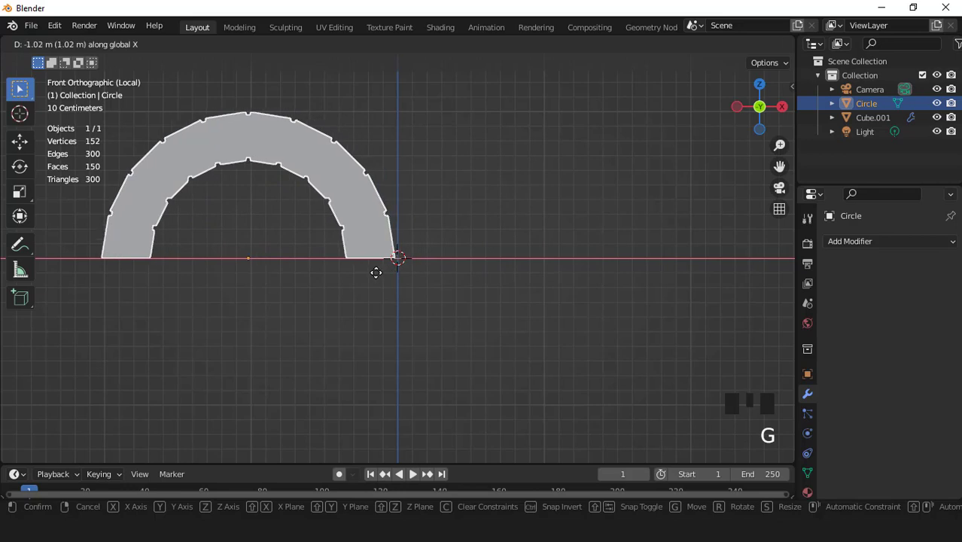
{"action": "key", "text": "ctrl+a"}
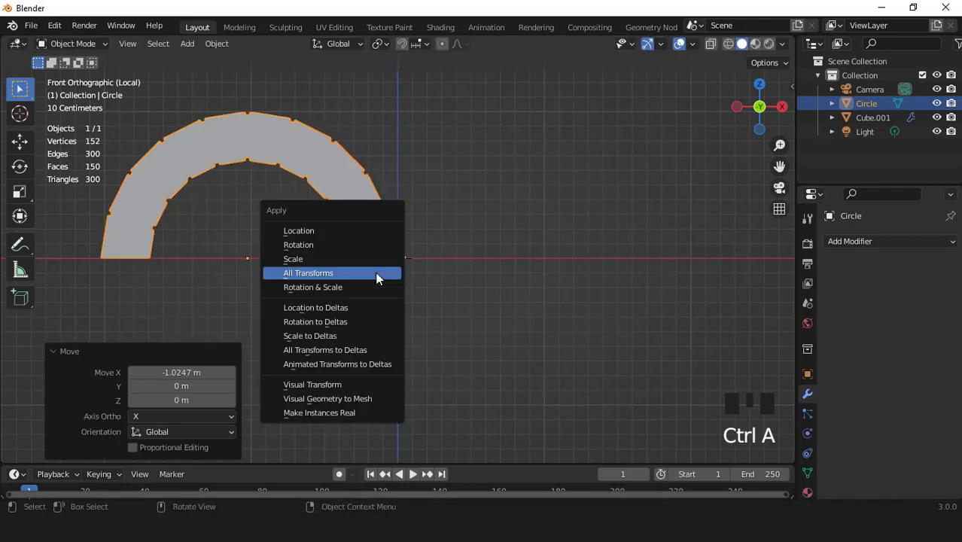
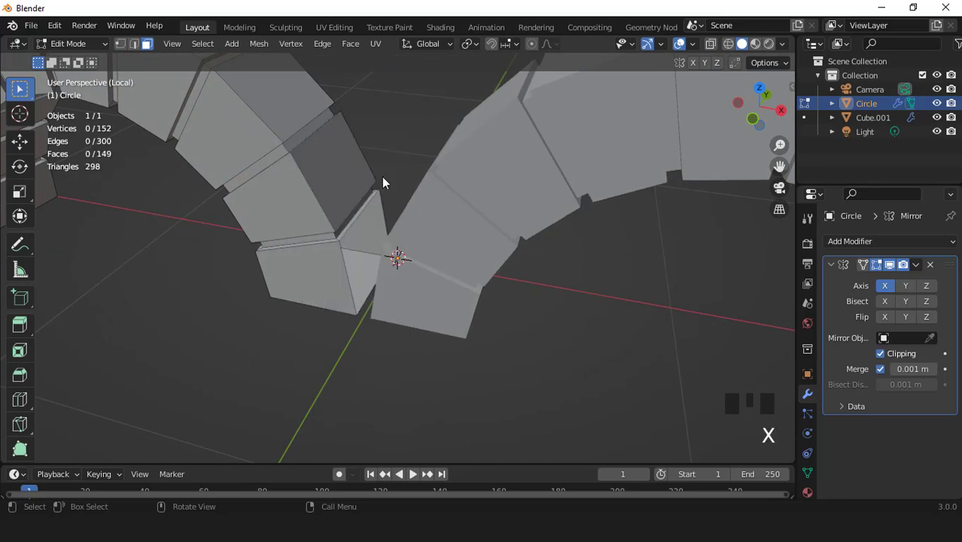
- Slide the whole arch along X so the mirrored copies join into a double arch
{"action": "key", "text": "KP_1"}
{"action": "key", "text": "Tab"}
{"action": "key", "text": "Tab"}
{"action": "key", "text": "a"}
{"action": "scroll", "scroll_direction": "up", "scroll_amount": 3}
{"action": "key", "text": "g"}
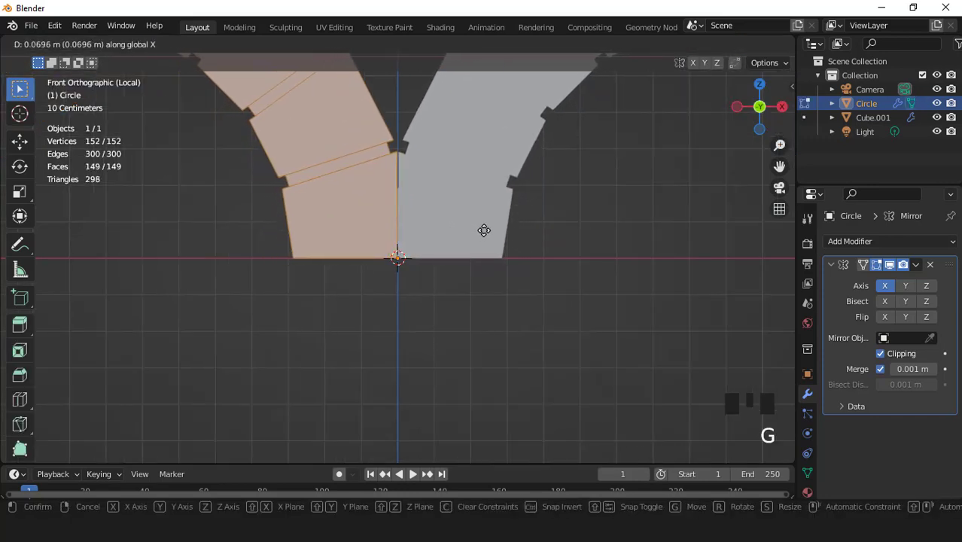
{"action": "scroll", "scroll_direction": "down", "scroll_amount": 3}
{"action": "key", "text": "Tab"}
- Apply the Mirror modifier as real geometry and place an edge loop through the double arch
{"action": "scroll", "scroll_direction": "down", "scroll_amount": 3}
{"action": "left_click_drag", "start_coordinate": [454, 272], "coordinate": [489, 243]}
{"action": "scroll", "scroll_direction": "down", "scroll_amount": 3}
{"action": "key", "text": "KP_1"}
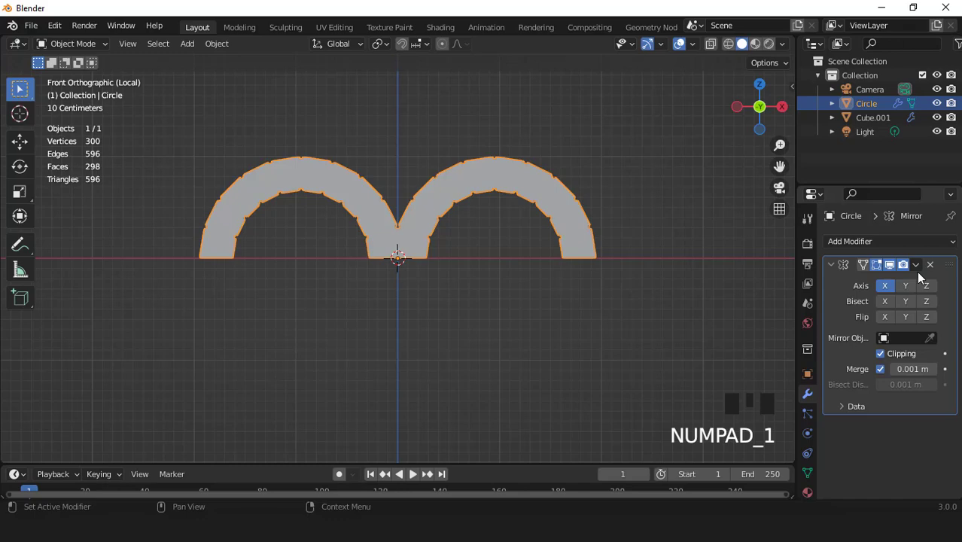
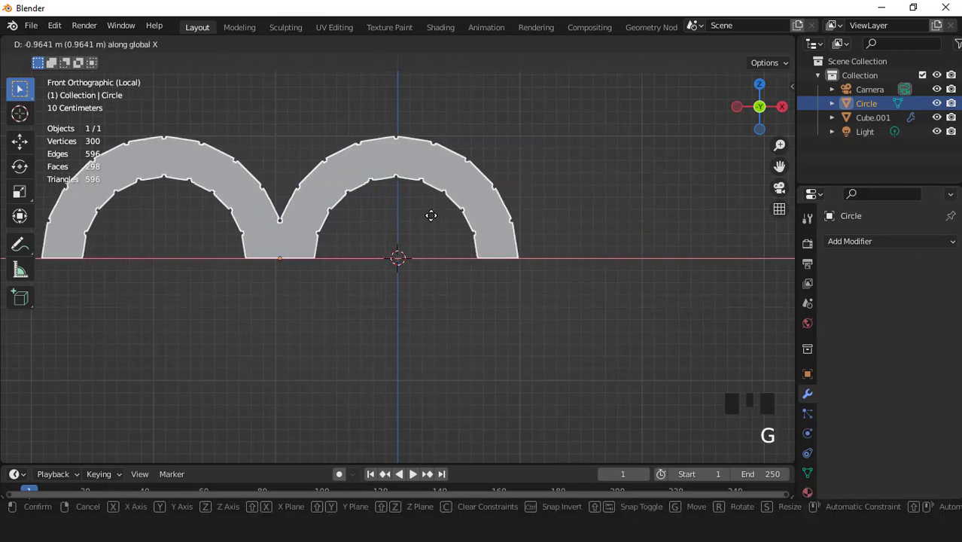
{"action": "scroll", "scroll_direction": "up", "scroll_amount": 3}
{"action": "key", "text": "Tab"}
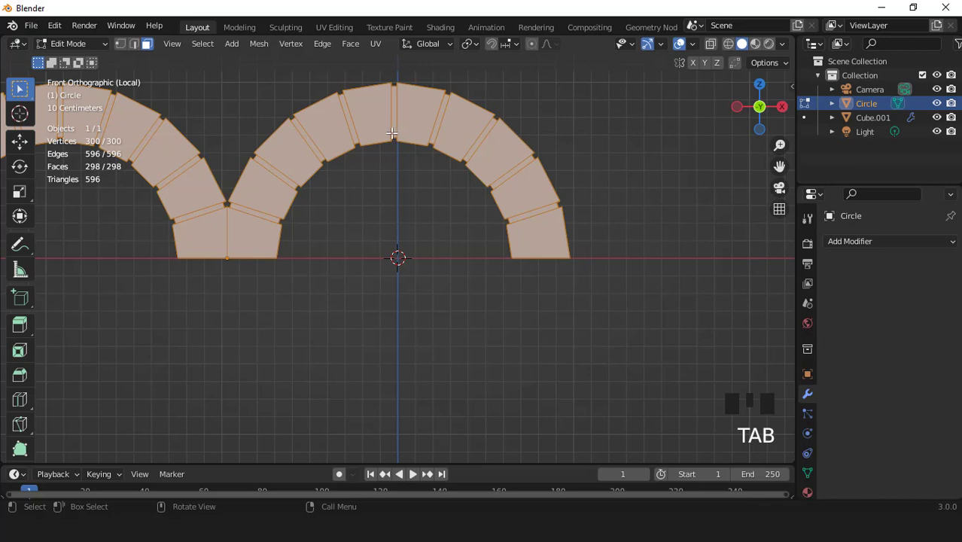
{"action": "key", "text": "ctrl+r"}
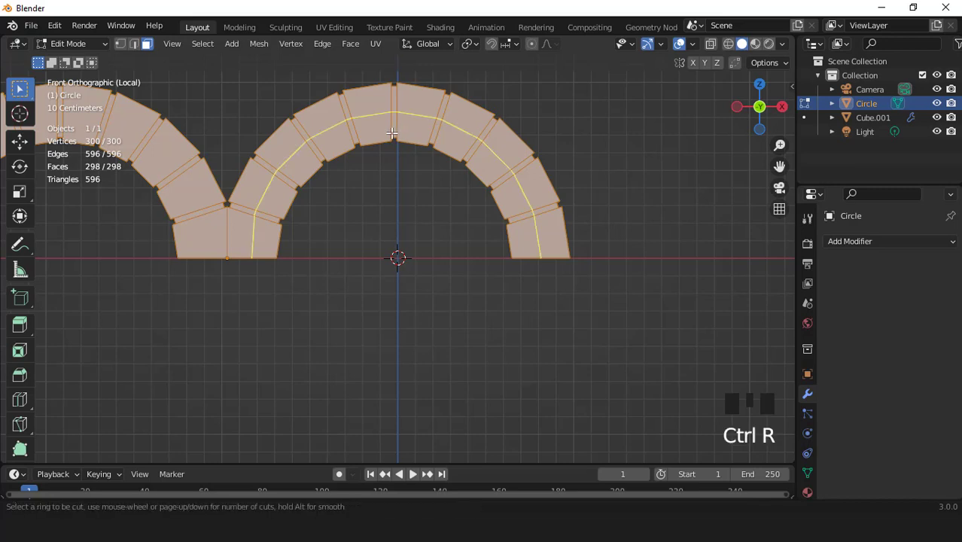
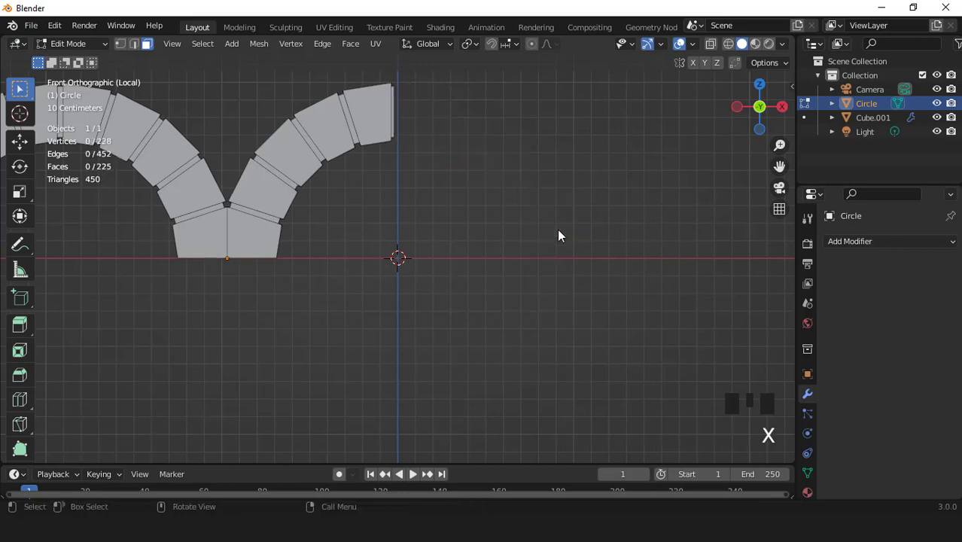
- Apply all transforms, mirror the arches again along X and offset them to form a row of three
{"action": "key", "text": "Tab"}
{"action": "key", "text": "ctrl+a"}
{"action": "scroll", "scroll_direction": "down", "scroll_amount": 3}
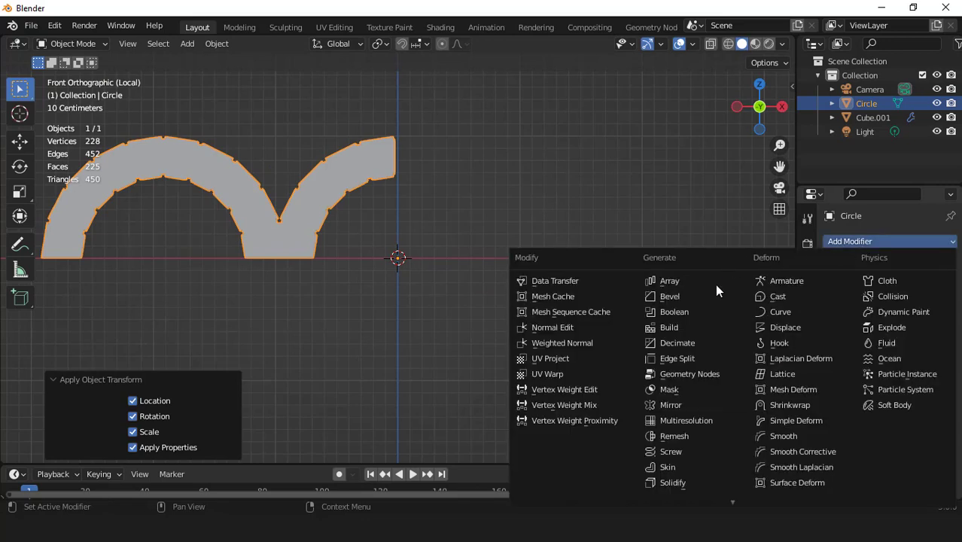
{"action": "left_click_drag", "start_coordinate": [698, 416], "coordinate": [525, 297]}
{"action": "scroll", "scroll_direction": "up", "scroll_amount": 3}
{"action": "left_click", "coordinate": [888, 360]}
{"action": "key", "text": "shift+b"}
{"action": "key", "text": "Tab"}
{"action": "key", "text": "a"}
{"action": "scroll", "scroll_direction": "up", "scroll_amount": 3}
{"action": "key", "text": "g"}
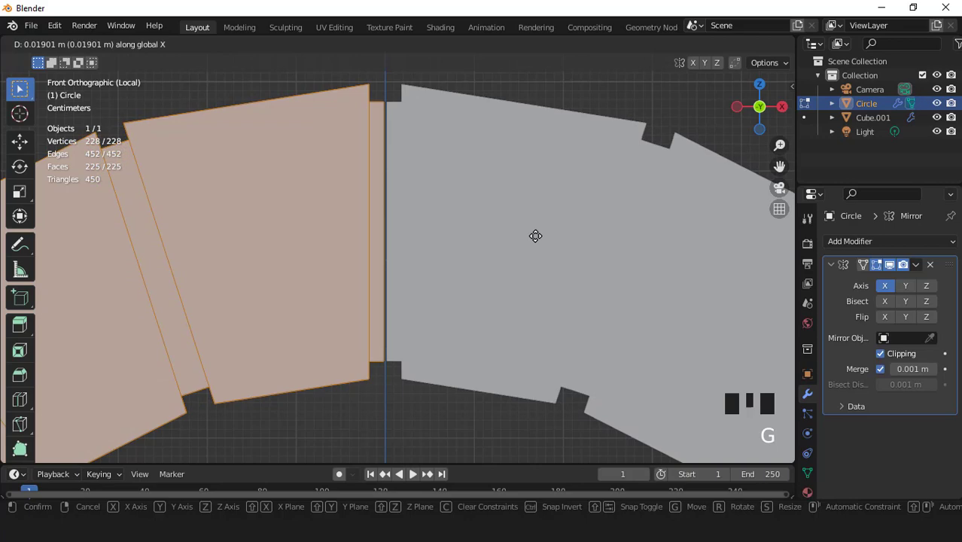
{"action": "scroll", "scroll_direction": "down", "scroll_amount": 3}
{"action": "key", "text": "Tab"}
- Add a bevel modifier to the arch row and leave local view to see the whole scene
{"action": "scroll", "scroll_direction": "down", "scroll_amount": 3}
{"action": "left_click_drag", "start_coordinate": [483, 295], "coordinate": [918, 270]}
{"action": "left_click_drag", "start_coordinate": [917, 270], "coordinate": [852, 250]}
{"action": "left_click_drag", "start_coordinate": [676, 304], "coordinate": [396, 198]}
{"action": "left_click_drag", "start_coordinate": [395, 198], "coordinate": [404, 227]}
{"action": "scroll", "scroll_direction": "down", "scroll_amount": 3}
{"action": "key", "text": "KP_Divide"}
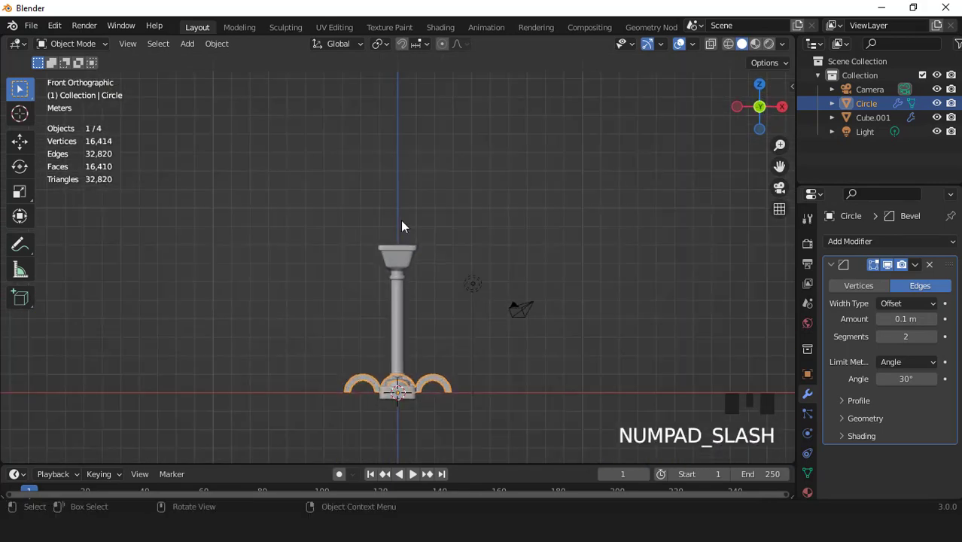
- Squeeze the arch row thinner along Y in top view
{"action": "key", "text": "KP_7"}
{"action": "scroll", "scroll_direction": "up", "scroll_amount": 3}
{"action": "key", "text": "s"}
{"action": "key", "text": "s"}
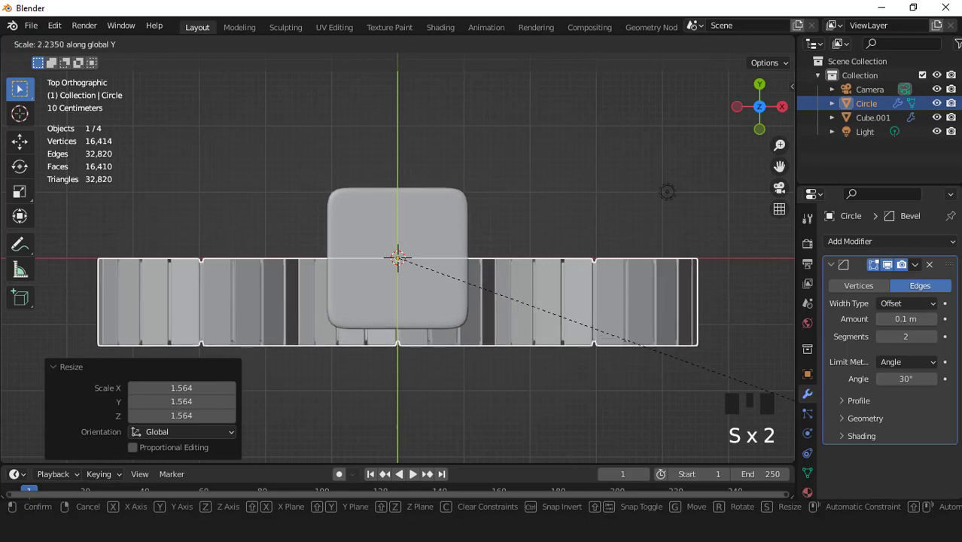
{"action": "scroll", "scroll_direction": "down", "scroll_amount": 3}
{"action": "left_click_drag", "start_coordinate": [460, 250], "coordinate": [470, 234]}
{"action": "scroll", "scroll_direction": "down", "scroll_amount": 3}
{"action": "key", "text": "KP_7"}
- Raise the arch row above the column capital and enlarge it about 1.37 times
{"action": "scroll", "scroll_direction": "up", "scroll_amount": 3}
{"action": "left_click_drag", "start_coordinate": [424, 290], "coordinate": [459, 323]}
{"action": "scroll", "scroll_direction": "up", "scroll_amount": 3}
{"action": "scroll", "scroll_direction": "down", "scroll_amount": 3}
{"action": "left_click_drag", "start_coordinate": [437, 240], "coordinate": [482, 223]}
{"action": "key", "text": "KP_1"}
{"action": "key", "text": "g"}
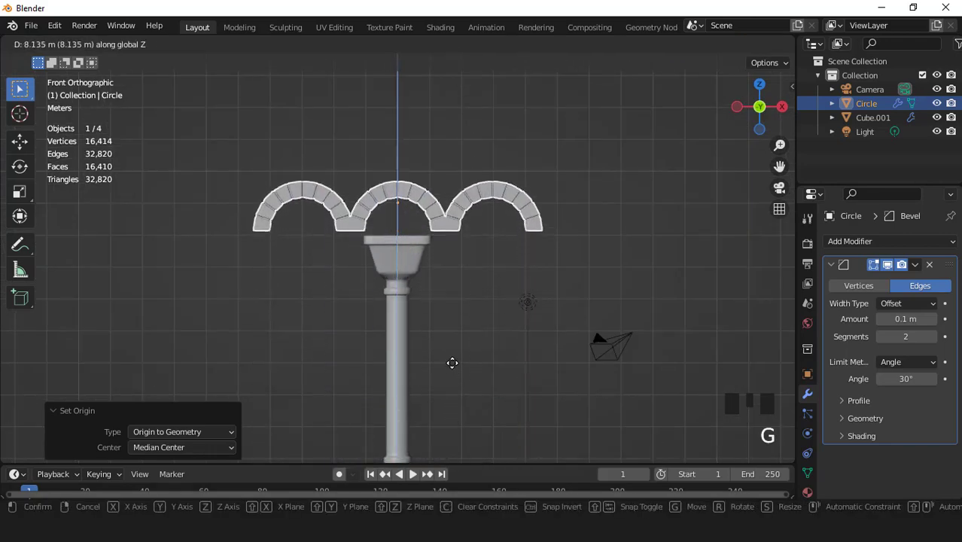
{"action": "key", "text": "KP_7"}
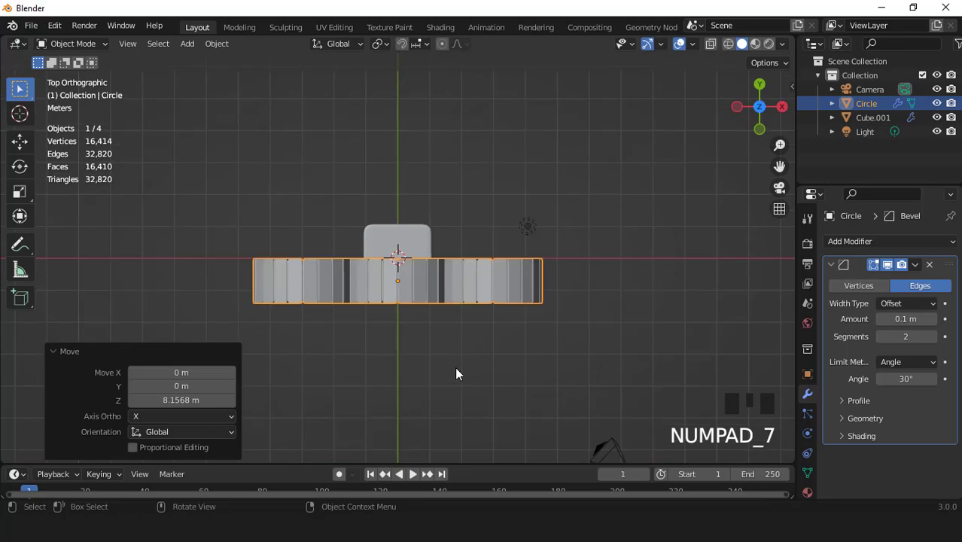
{"action": "scroll", "scroll_direction": "up", "scroll_amount": 3}
{"action": "key", "text": "s"}
{"action": "scroll", "scroll_direction": "down", "scroll_amount": 3}
{"action": "key", "text": "KP_1"}
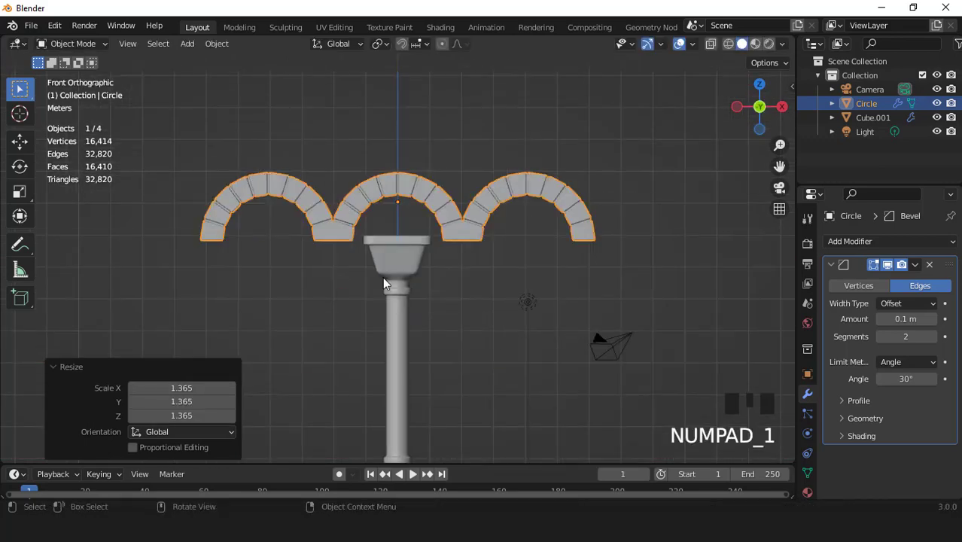
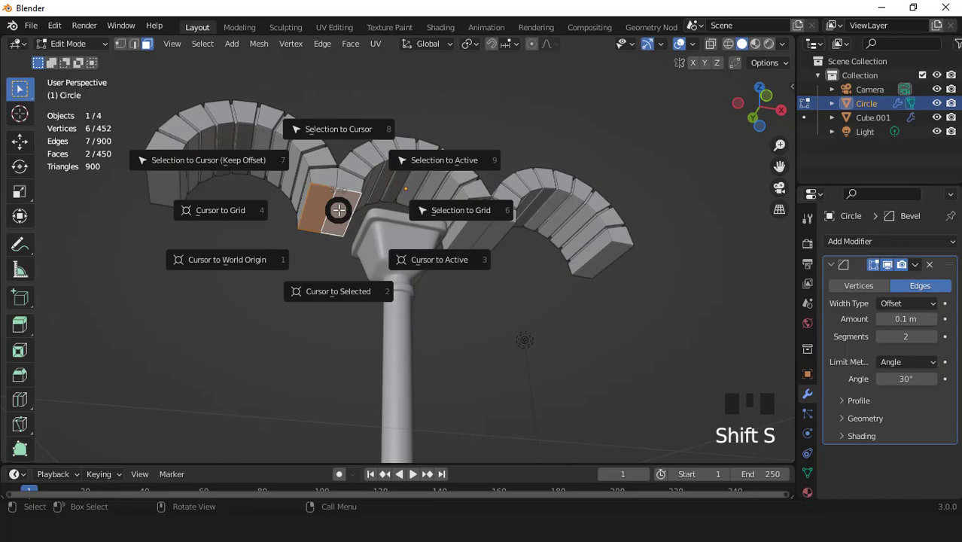
- Place the 3D cursor on the top face of the column's capital via Shift+S in Edit Mode
{"action": "key", "text": "Tab"}
{"action": "scroll", "scroll_direction": "down", "scroll_amount": 3}
{"action": "middle_click", "coordinate": [350, 300]}
{"action": "scroll", "scroll_direction": "up", "scroll_amount": 3}
{"action": "left_click_drag", "start_coordinate": [324, 273], "coordinate": [372, 341]}
{"action": "left_click_drag", "start_coordinate": [372, 340], "coordinate": [405, 262]}
{"action": "left_click", "coordinate": [405, 262]}
{"action": "scroll", "scroll_direction": "up", "scroll_amount": 3}
{"action": "key", "text": "Tab"}
{"action": "key", "text": "KP_Divide"}
{"action": "key", "text": "KP_7"}
{"action": "scroll", "scroll_direction": "up", "scroll_amount": 3}
{"action": "left_click", "coordinate": [402, 252]}
{"action": "middle_click", "coordinate": [400, 253]}
{"action": "scroll", "scroll_direction": "down", "scroll_amount": 3}
{"action": "key", "text": "shift+s"}
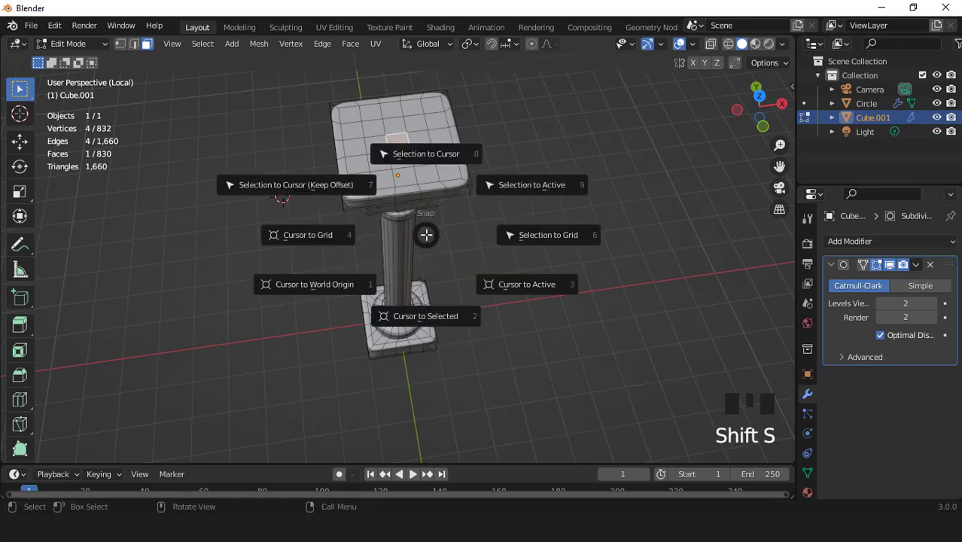
{"action": "key", "text": "Tab"}
{"action": "scroll", "scroll_direction": "down", "scroll_amount": 3}
{"action": "key", "text": "KP_Divide"}
{"action": "key", "text": "KP_1"}
- Snap the brick arch row onto the cursor so it sits on the capital, checking from several angles
{"action": "left_click", "coordinate": [344, 179]}
{"action": "key", "text": "shift+s"}
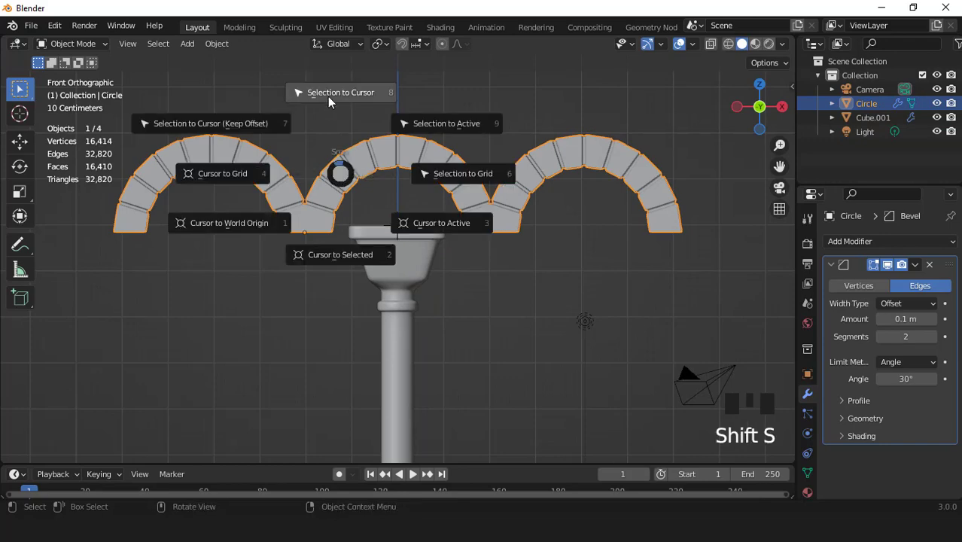
{"action": "left_click_drag", "start_coordinate": [405, 243], "coordinate": [383, 213]}
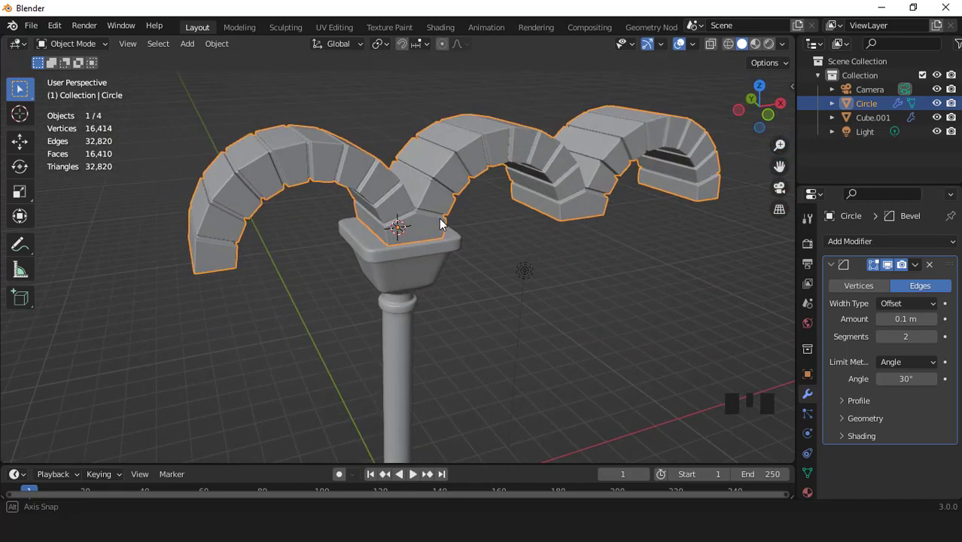
{"action": "scroll", "scroll_direction": "down", "scroll_amount": 3}
{"action": "left_click_drag", "start_coordinate": [412, 272], "coordinate": [410, 370]}
{"action": "left_click", "coordinate": [410, 370]}
{"action": "key", "text": "ctrl+KP_7"}
{"action": "scroll", "scroll_direction": "up", "scroll_amount": 3}
{"action": "key", "text": "KP_1"}
{"action": "scroll", "scroll_direction": "up", "scroll_amount": 3}
{"action": "scroll", "scroll_direction": "down", "scroll_amount": 3}
{"action": "left_click_drag", "start_coordinate": [420, 344], "coordinate": [443, 307]}
{"action": "scroll", "scroll_direction": "up", "scroll_amount": 3}
{"action": "left_click_drag", "start_coordinate": [460, 303], "coordinate": [405, 253]}
{"action": "scroll", "scroll_direction": "up", "scroll_amount": 3}
{"action": "scroll", "scroll_direction": "down", "scroll_amount": 3}
{"action": "left_click_drag", "start_coordinate": [361, 268], "coordinate": [397, 270]}
{"action": "key", "text": "KP_1"}
{"action": "scroll", "scroll_direction": "up", "scroll_amount": 3}
{"action": "key", "text": "Tab"}
{"action": "scroll", "scroll_direction": "down", "scroll_amount": 3}
{"action": "key", "text": "Tab"}
{"action": "left_click", "coordinate": [412, 192]}
{"action": "scroll", "scroll_direction": "down", "scroll_amount": 3}
{"action": "left_click_drag", "start_coordinate": [436, 258], "coordinate": [540, 292]}
- Enlarge the arch row from the front view so it fits over the capital
{"action": "key", "text": "s"}
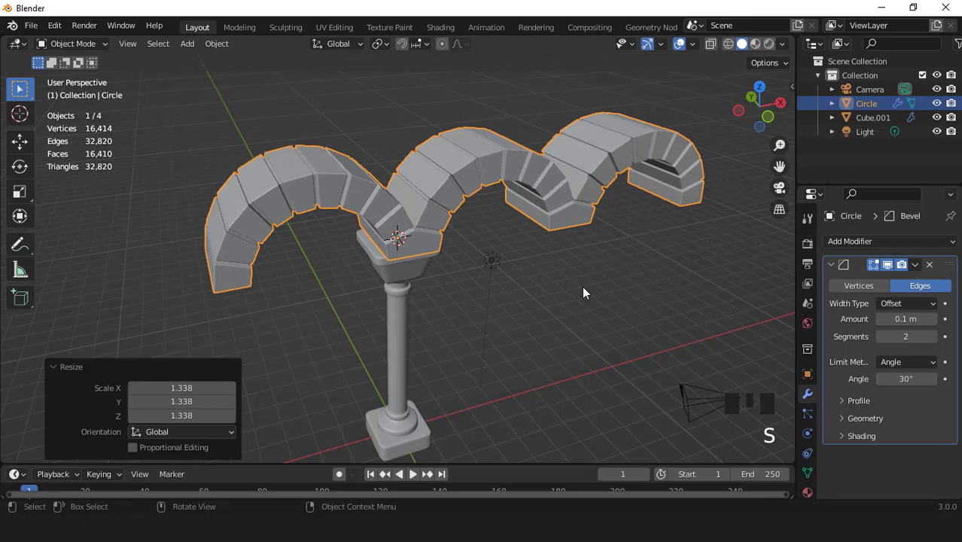
{"action": "key", "text": "KP_7"}
{"action": "key", "text": "KP_1"}
{"action": "scroll", "scroll_direction": "up", "scroll_amount": 3}
{"action": "key", "text": "s"}
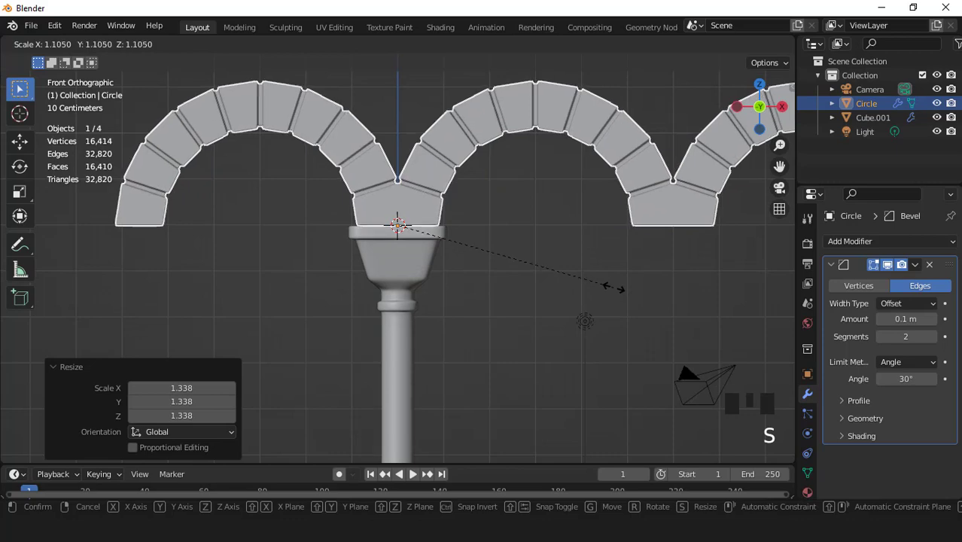
{"action": "key", "text": "KP_7"}
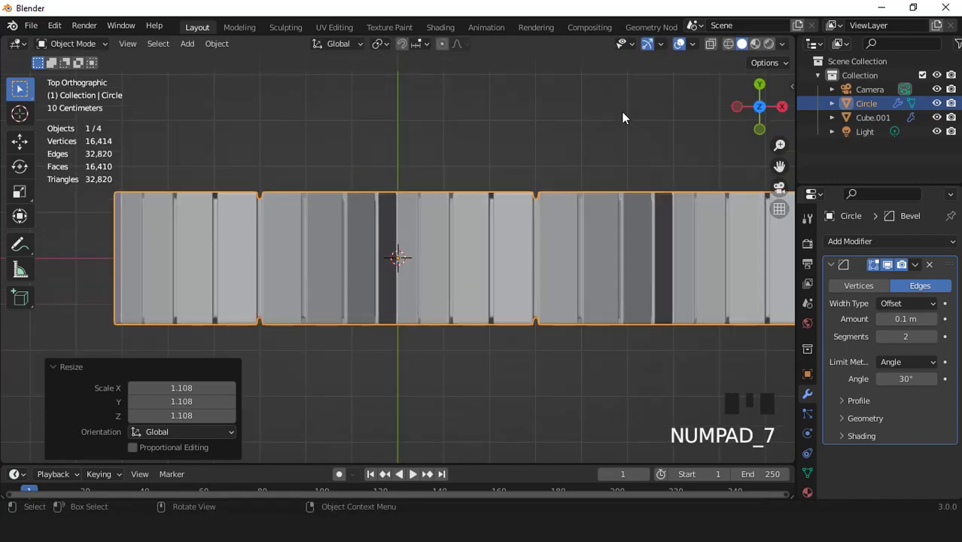
{"action": "left_click_drag", "start_coordinate": [710, 51], "coordinate": [587, 169]}
{"action": "scroll", "scroll_direction": "up", "scroll_amount": 3}
- Scale the arch row's depth to match the capital, comparing from above and at an angle
{"action": "key", "text": "s"}
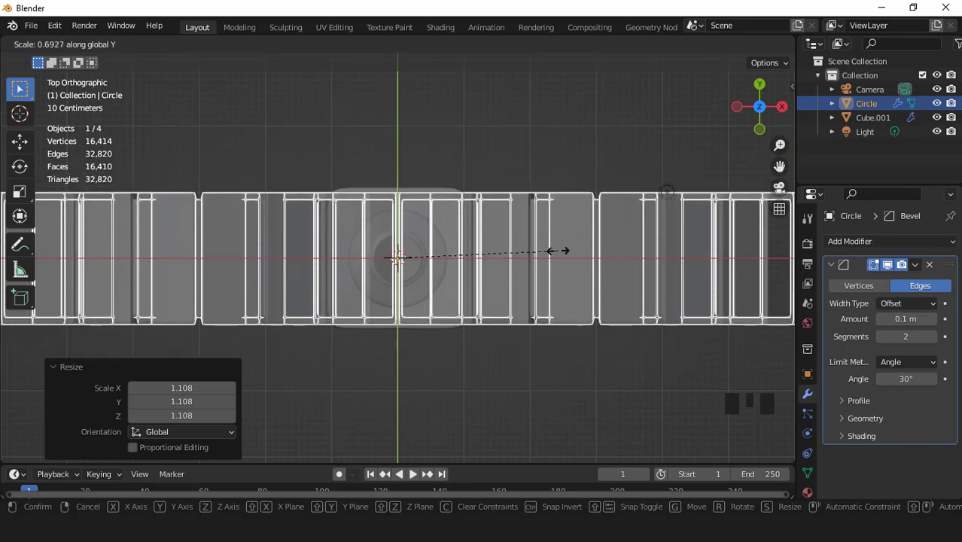
{"action": "left_click_drag", "start_coordinate": [714, 46], "coordinate": [551, 265]}
{"action": "scroll", "scroll_direction": "down", "scroll_amount": 3}
{"action": "left_click_drag", "start_coordinate": [491, 186], "coordinate": [570, 246]}
{"action": "scroll", "scroll_direction": "up", "scroll_amount": 3}
{"action": "key", "text": "s"}
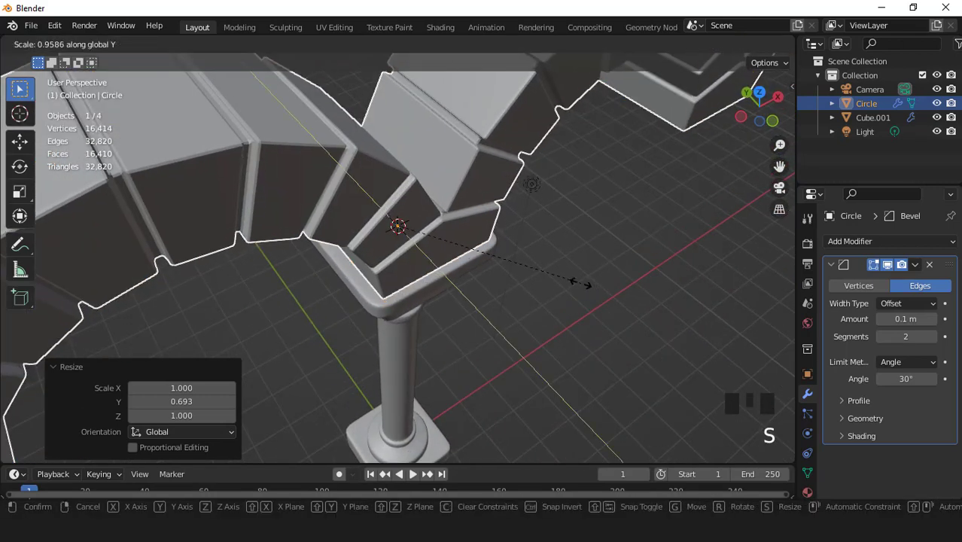
{"action": "scroll", "scroll_direction": "down", "scroll_amount": 3}
{"action": "left_click_drag", "start_coordinate": [410, 204], "coordinate": [465, 239]}
{"action": "scroll", "scroll_direction": "up", "scroll_amount": 3}
{"action": "key", "text": "KP_1"}
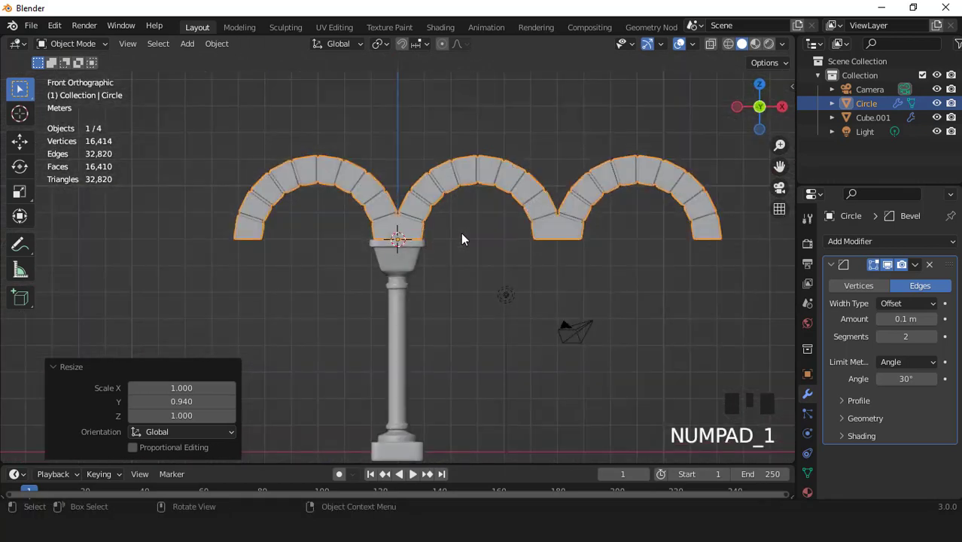
- Select the column in front view, ready to be duplicated
{"action": "left_click", "coordinate": [414, 257]}
{"action": "scroll", "scroll_direction": "up", "scroll_amount": 3}
{"action": "scroll", "scroll_direction": "up", "scroll_amount": 3}
{"action": "scroll", "scroll_direction": "down", "scroll_amount": 3}
- Duplicate the column in place with Shift+D
{"action": "key", "text": "shift+d"}
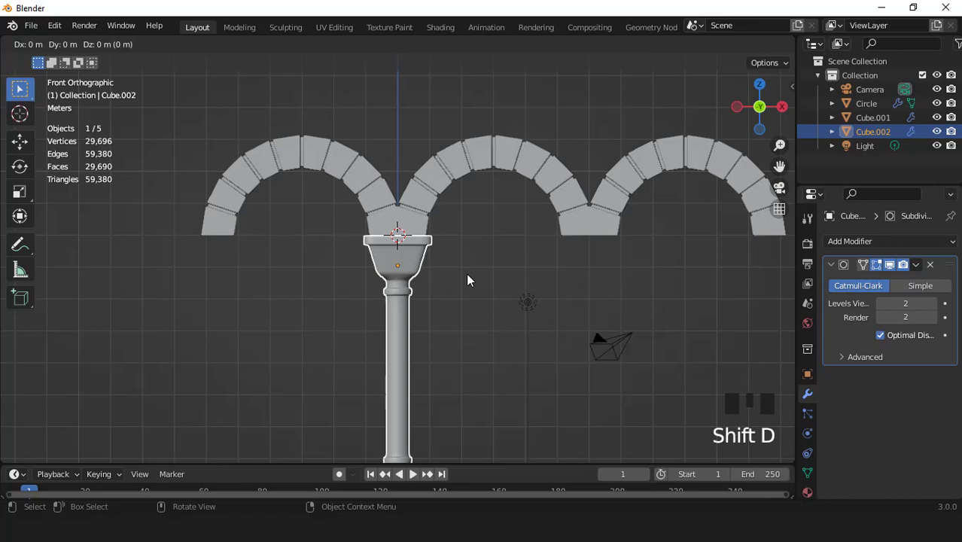
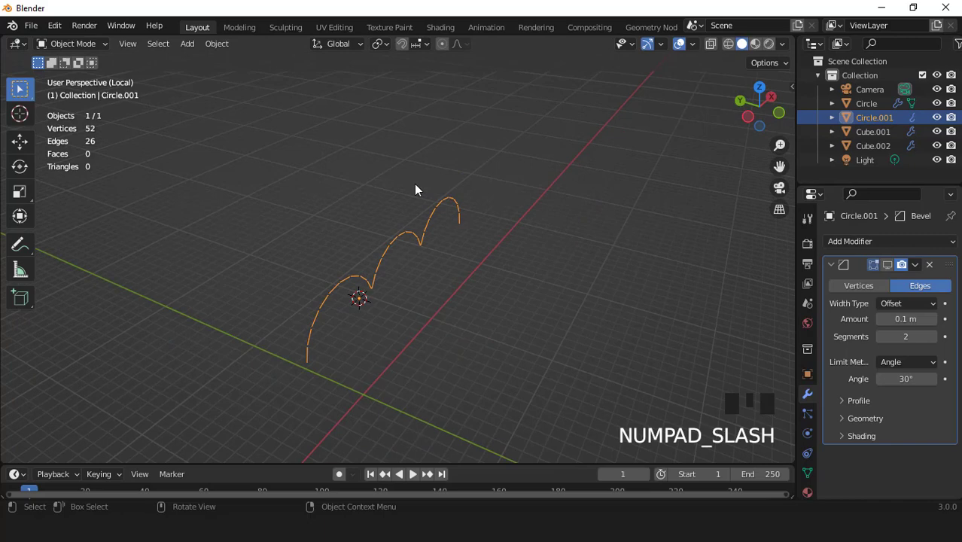
- Select all vertices of the Circle.001 arch outline in Edit Mode, viewed from the front
{"action": "key", "text": "KP_1"}
{"action": "scroll", "scroll_direction": "up", "scroll_amount": 3}
{"action": "key", "text": "Tab"}
{"action": "scroll", "scroll_direction": "up", "scroll_amount": 3}
{"action": "key", "text": "a"}
{"action": "key", "text": "1"}
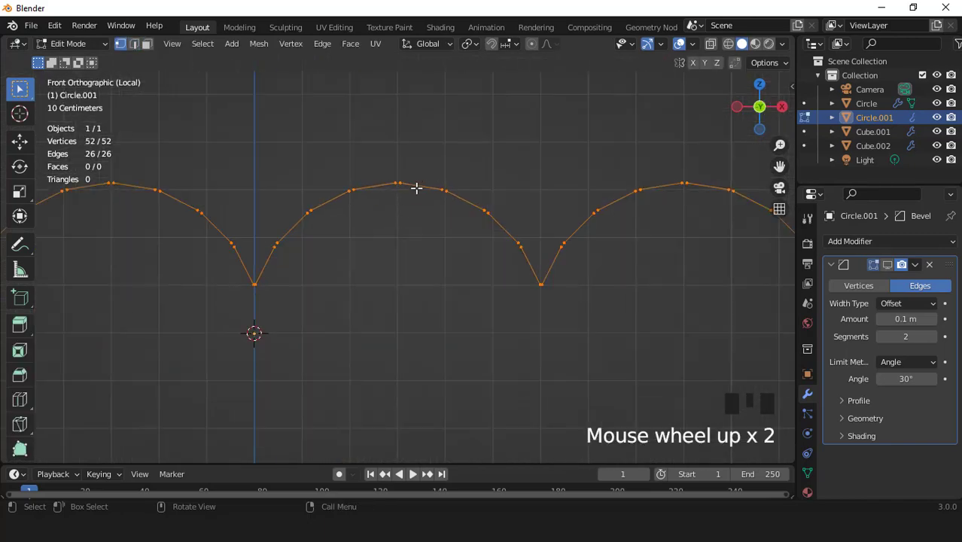
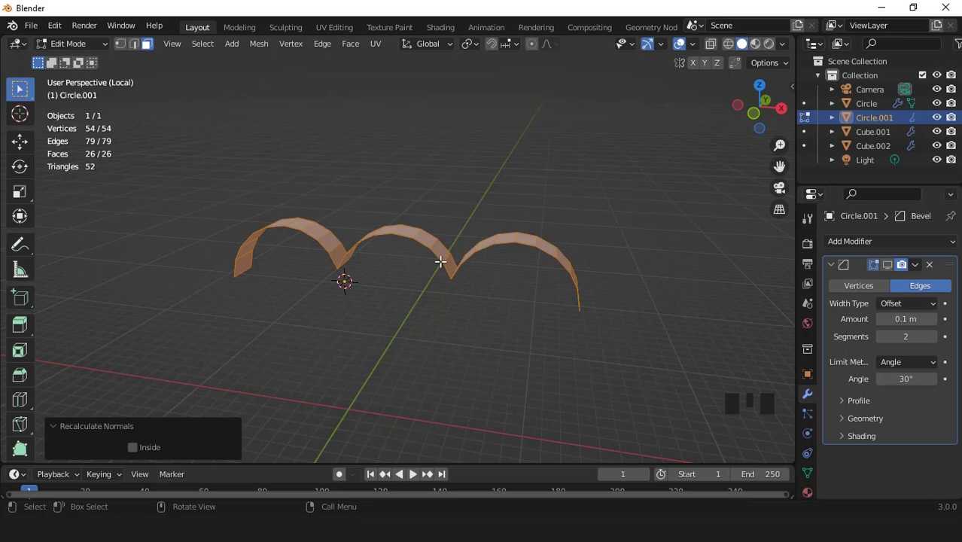
- Extrude the strip upward into a wall, flatten its top to Z 0 and widen its sides
{"action": "key", "text": "KP_Divide"}
{"action": "key", "text": "KP_1"}
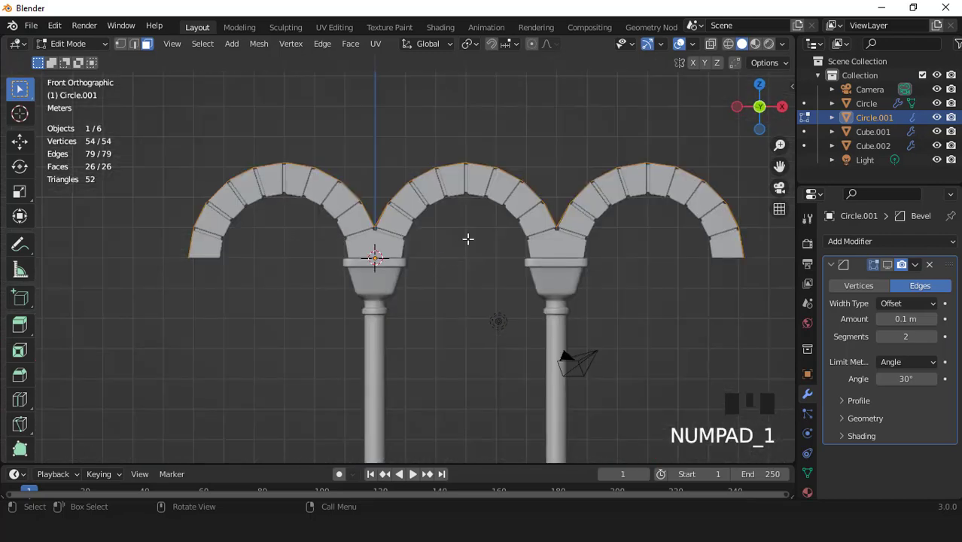
{"action": "scroll", "scroll_direction": "down", "scroll_amount": 3}
{"action": "key", "text": "e"}
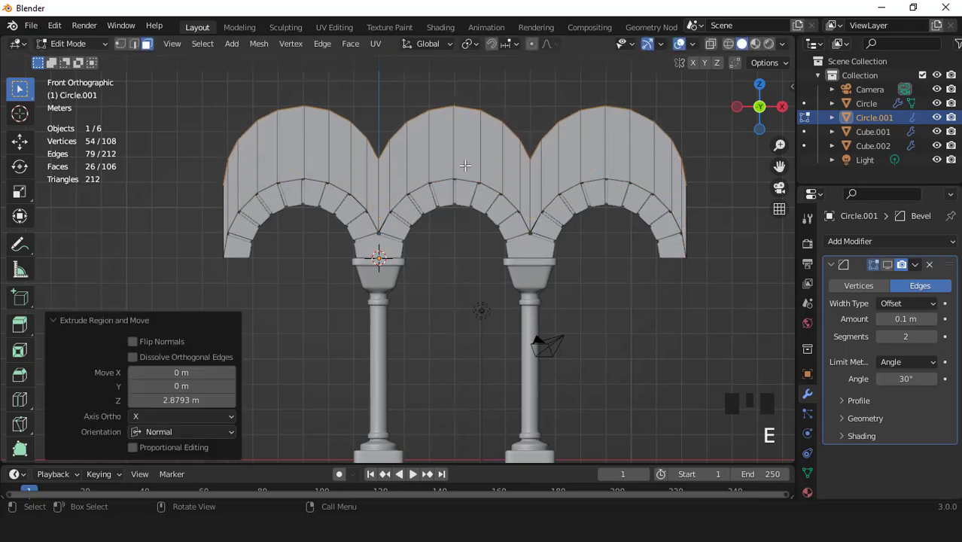
{"action": "key", "text": "s"}
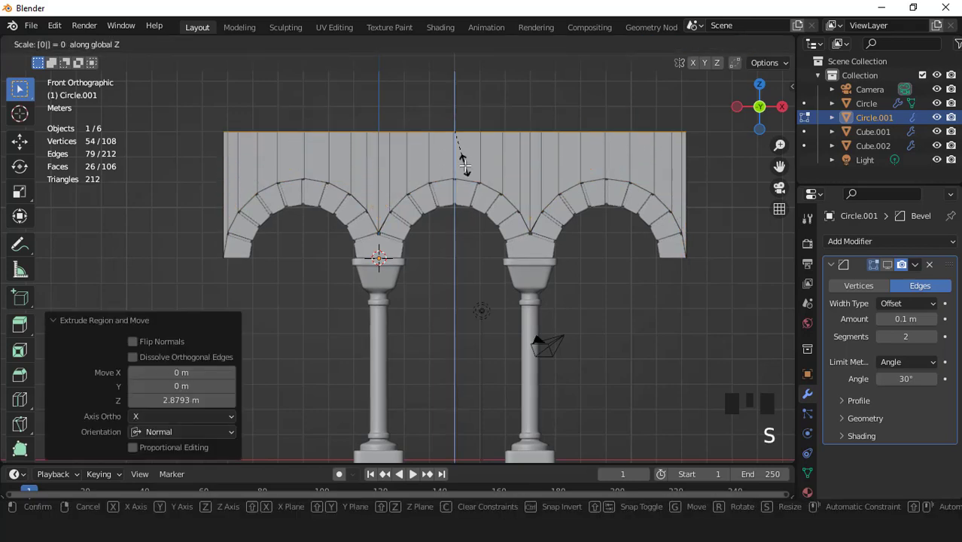
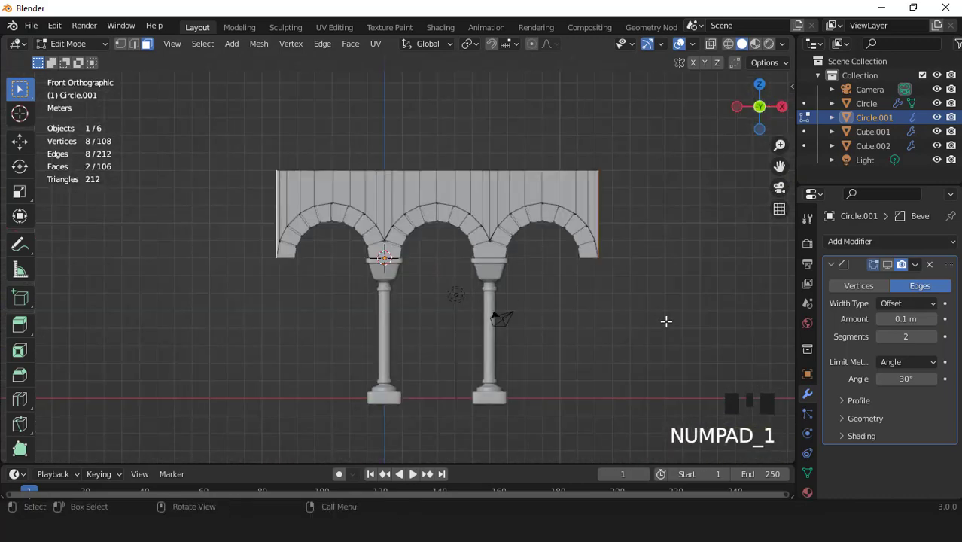
{"action": "key", "text": "s"}
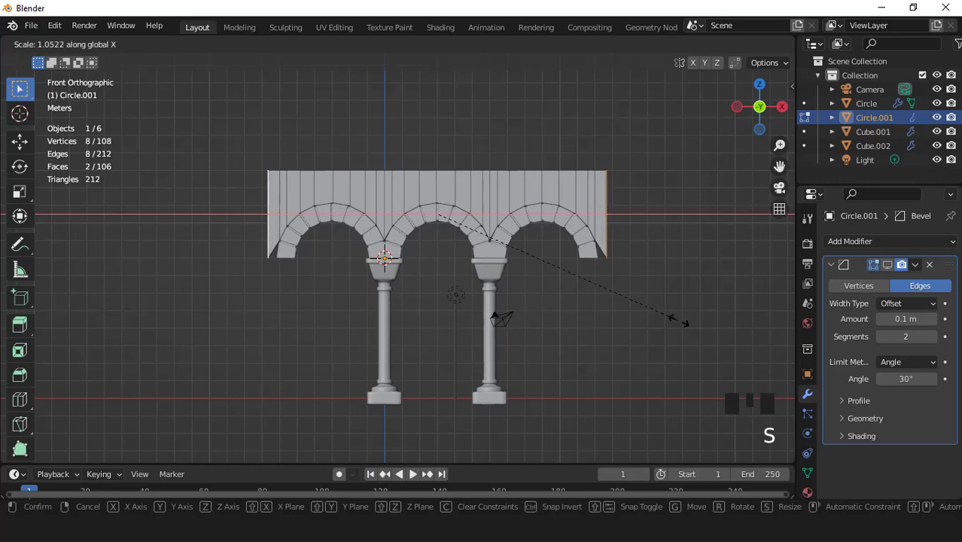
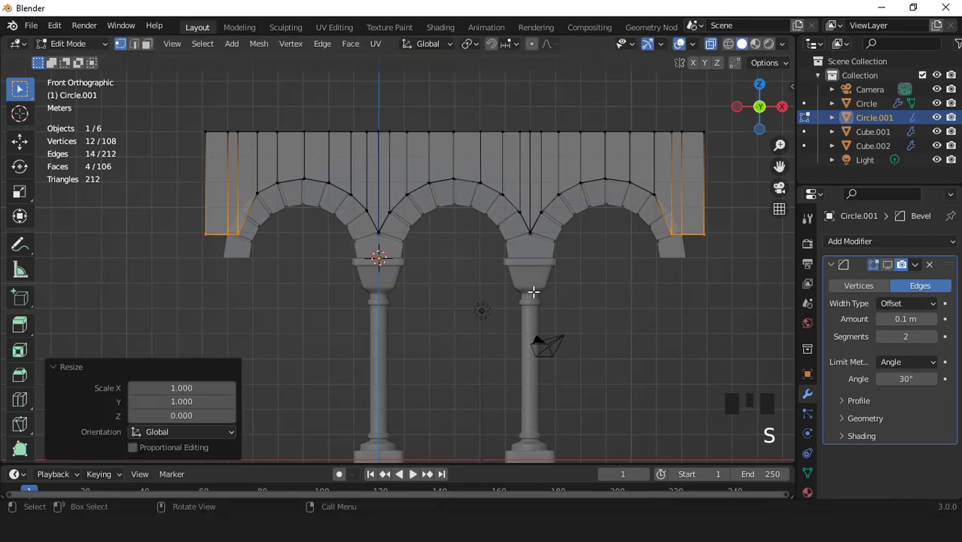
- Square off the wall's side edges and scale its depth to 0.947
{"action": "key", "text": "g"}
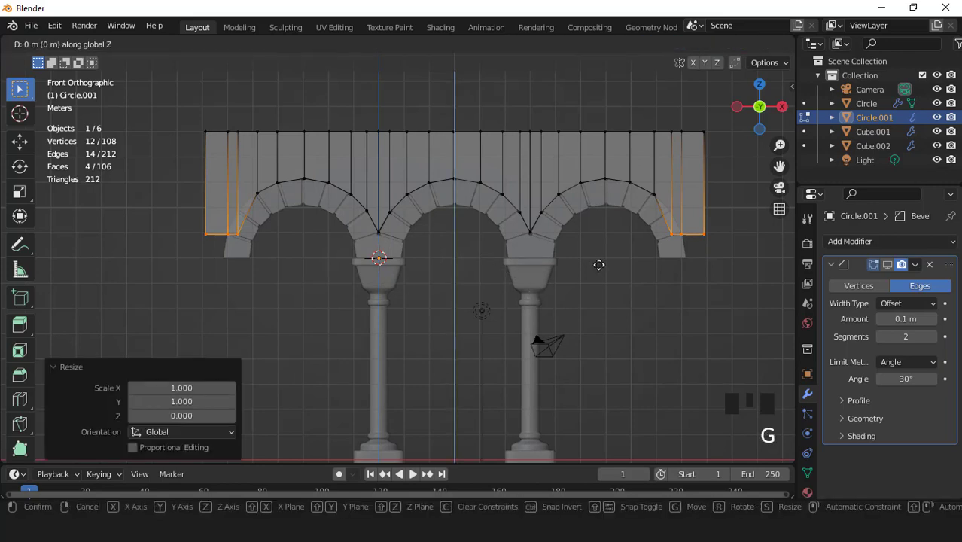
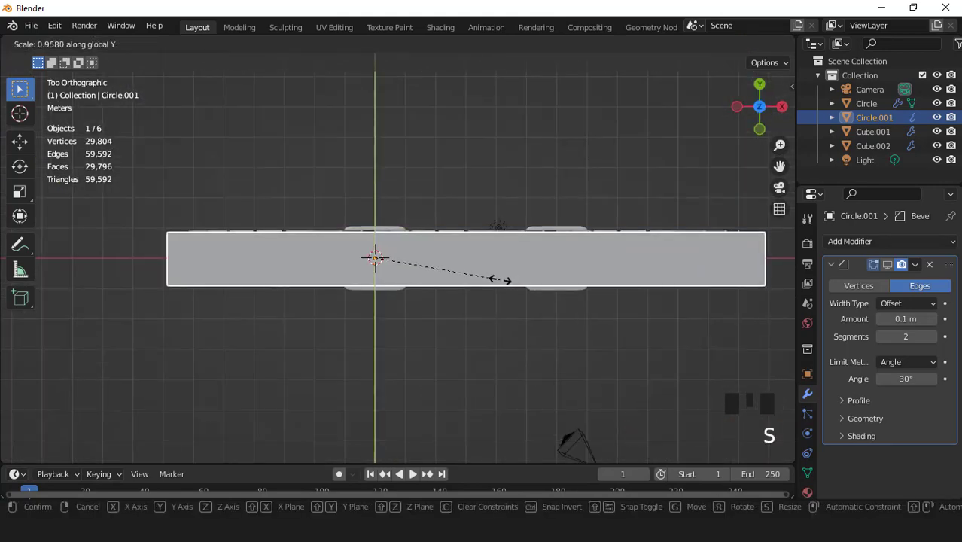
{"action": "key", "text": "KP_1"}
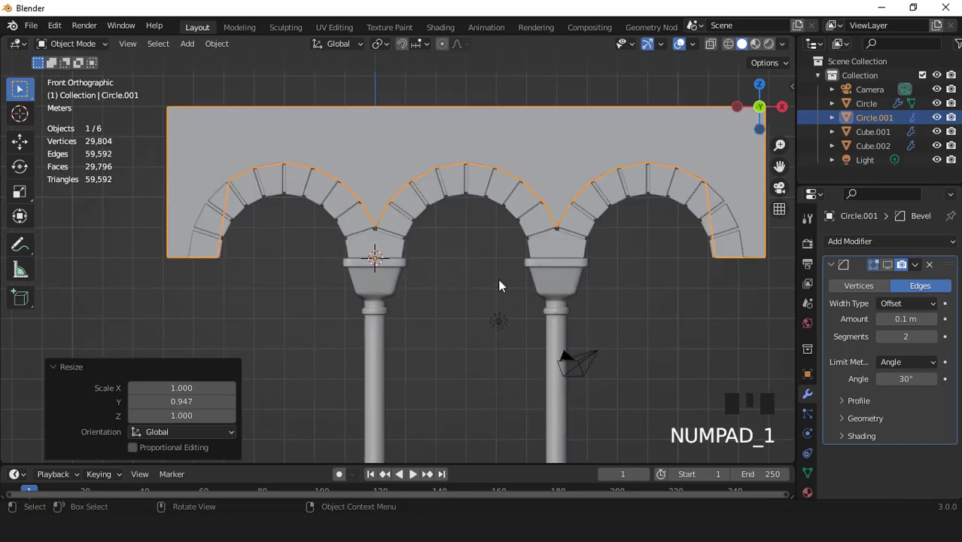
{"action": "scroll", "scroll_direction": "down", "scroll_amount": 3}
{"action": "left_click_drag", "start_coordinate": [478, 263], "coordinate": [501, 273]}
{"action": "scroll", "scroll_direction": "up", "scroll_amount": 3}
{"action": "key", "text": "KP_1"}
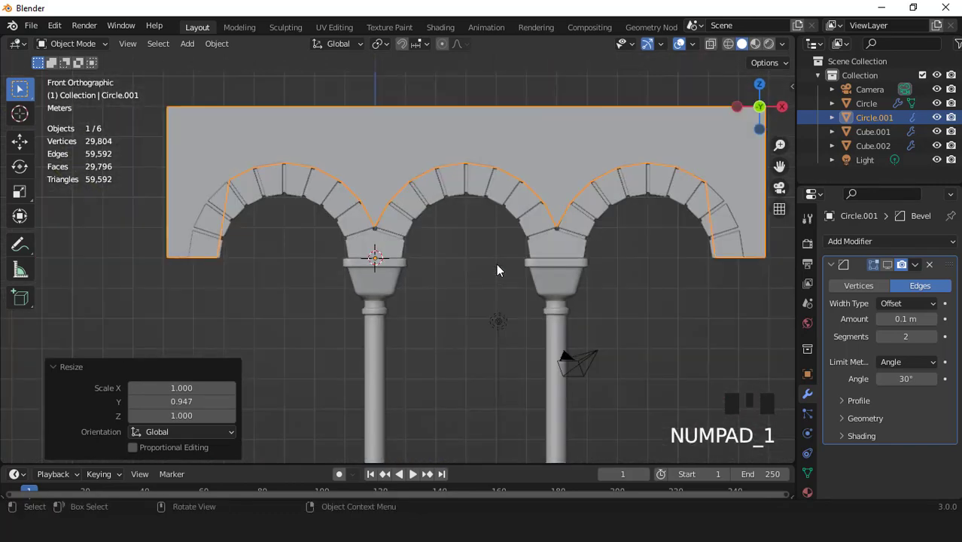
{"action": "key", "text": "g"}
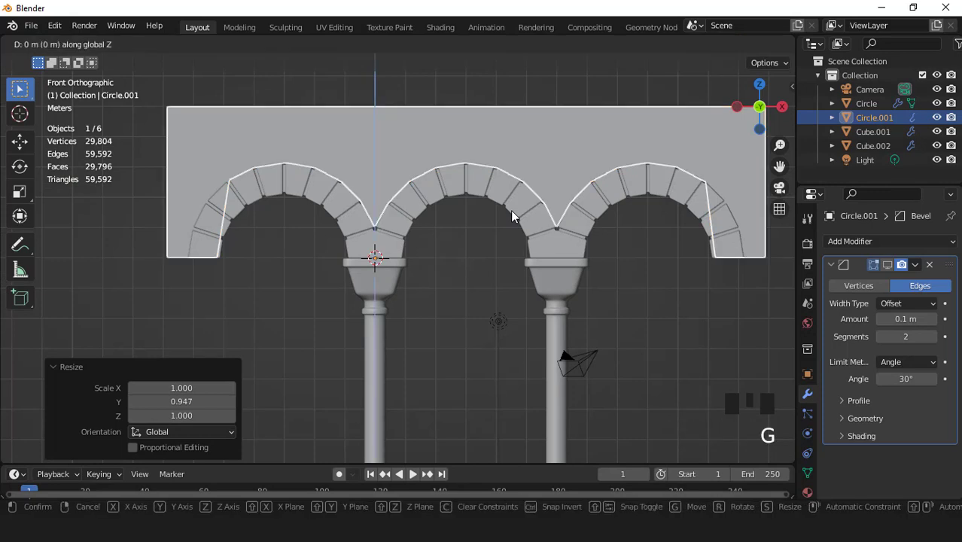
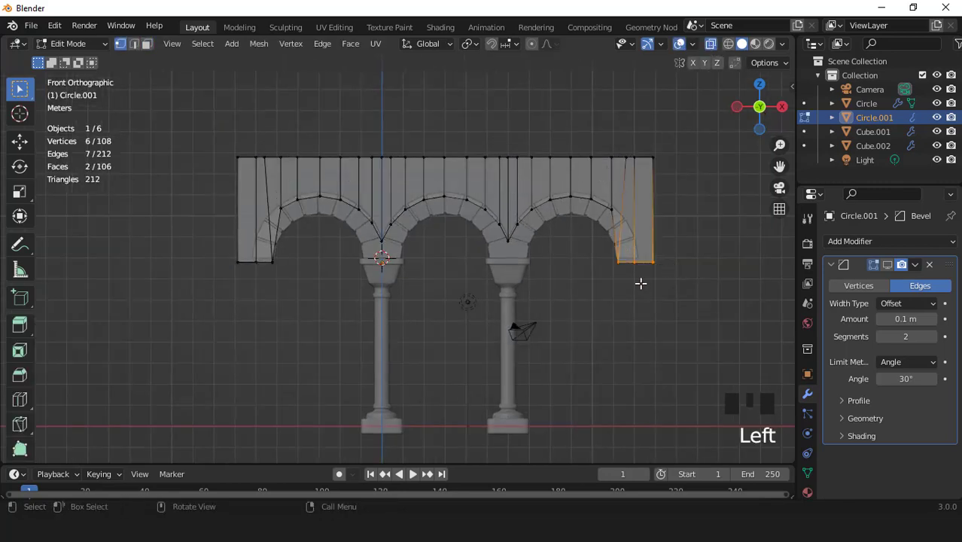
- Extrude the bottom edges of the wall's piers downward a first stretch
{"action": "key", "text": "shift+b"}
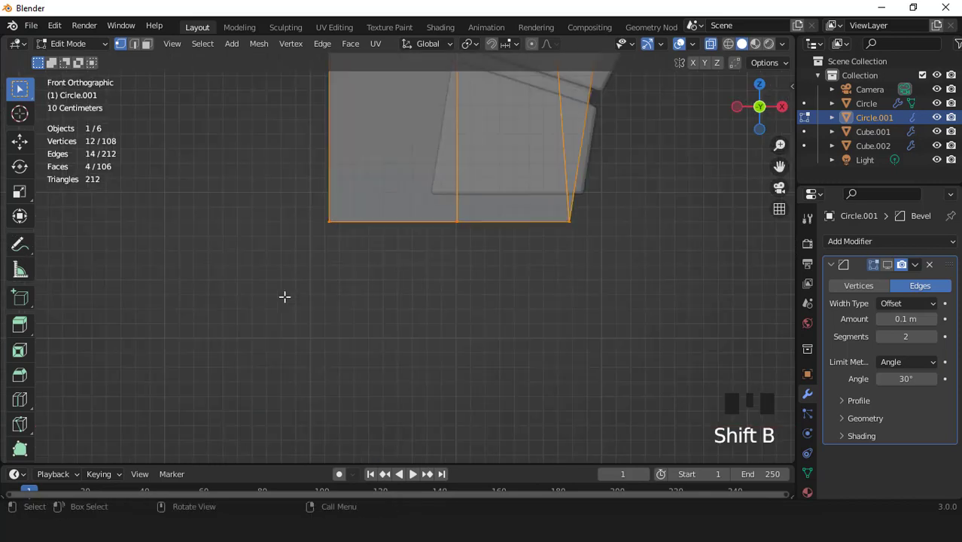
{"action": "key", "text": "g"}
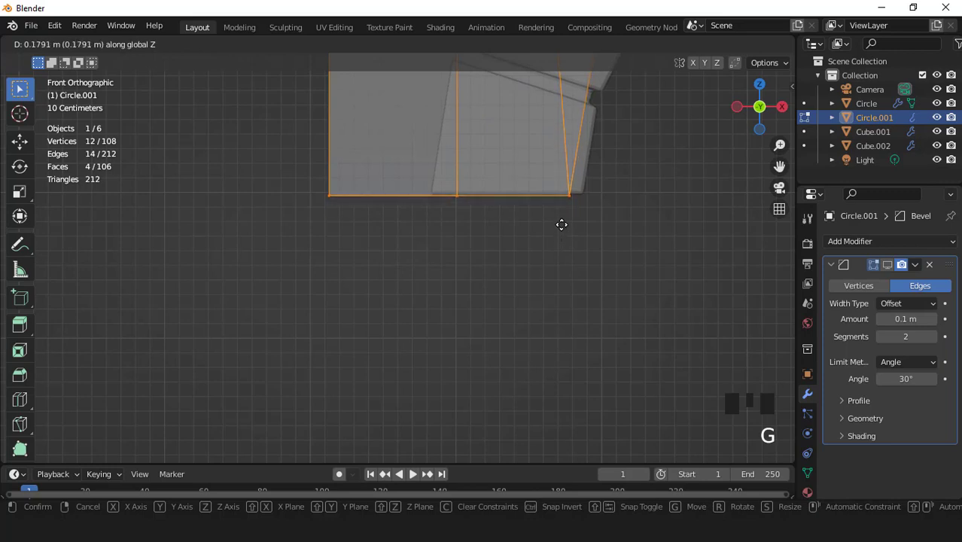
{"action": "left_click", "coordinate": [711, 46]}
{"action": "scroll", "scroll_direction": "down", "scroll_amount": 3}
{"action": "scroll", "scroll_direction": "up", "scroll_amount": 3}
{"action": "key", "text": "3"}
- Extrude the pier bottoms further down in stages until the frame reaches the ground
{"action": "key", "text": "e"}
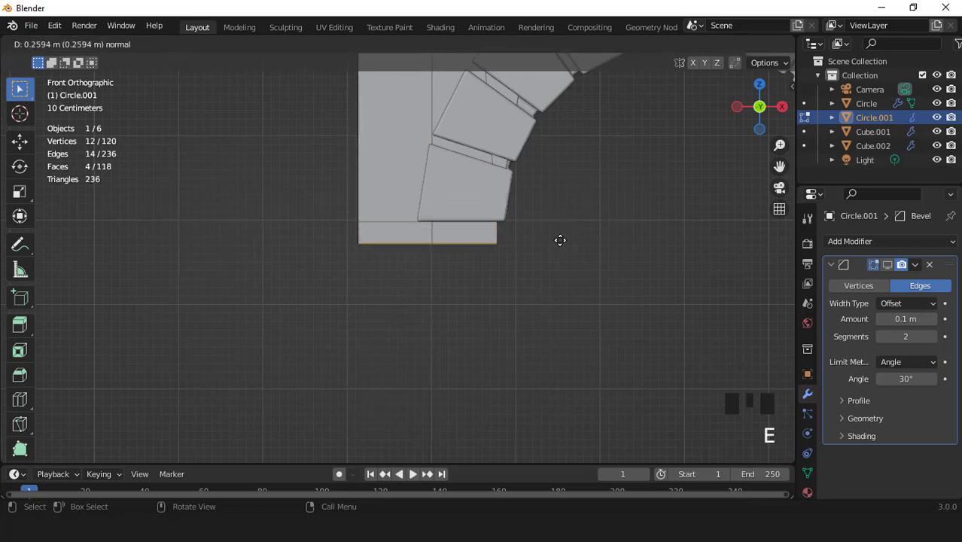
{"action": "scroll", "scroll_direction": "down", "scroll_amount": 3}
{"action": "key", "text": "g"}
{"action": "scroll", "scroll_direction": "down", "scroll_amount": 3}
{"action": "key", "text": "e"}
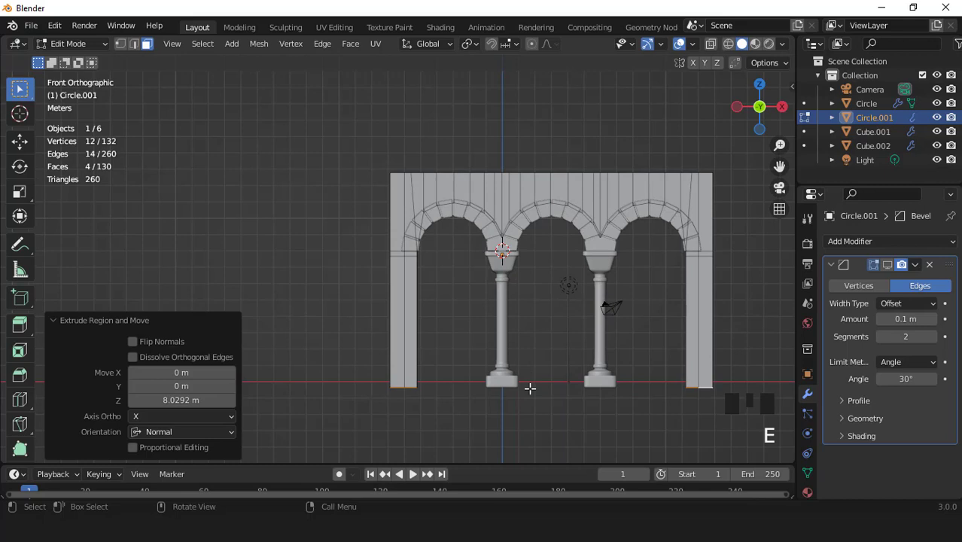
{"action": "scroll", "scroll_direction": "down", "scroll_amount": 3}
{"action": "key", "text": "e"}
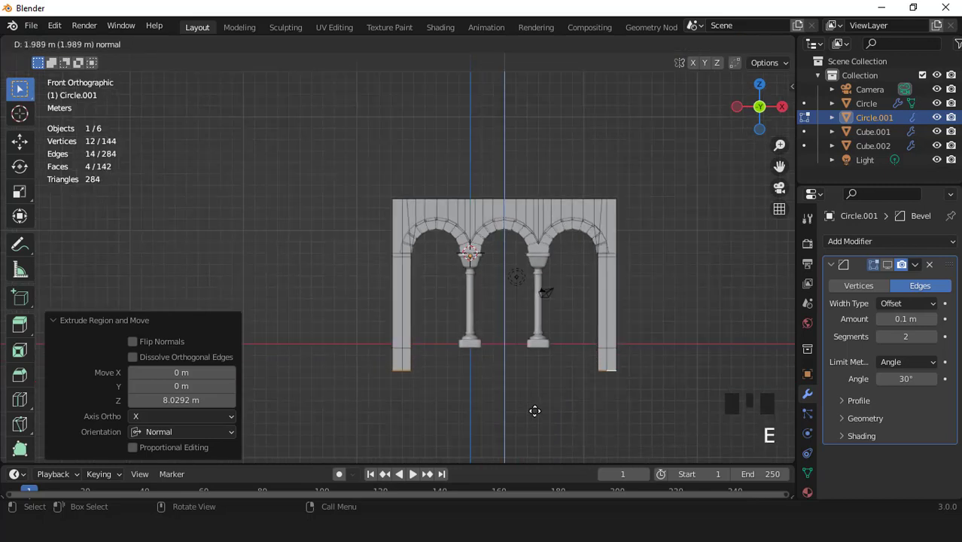
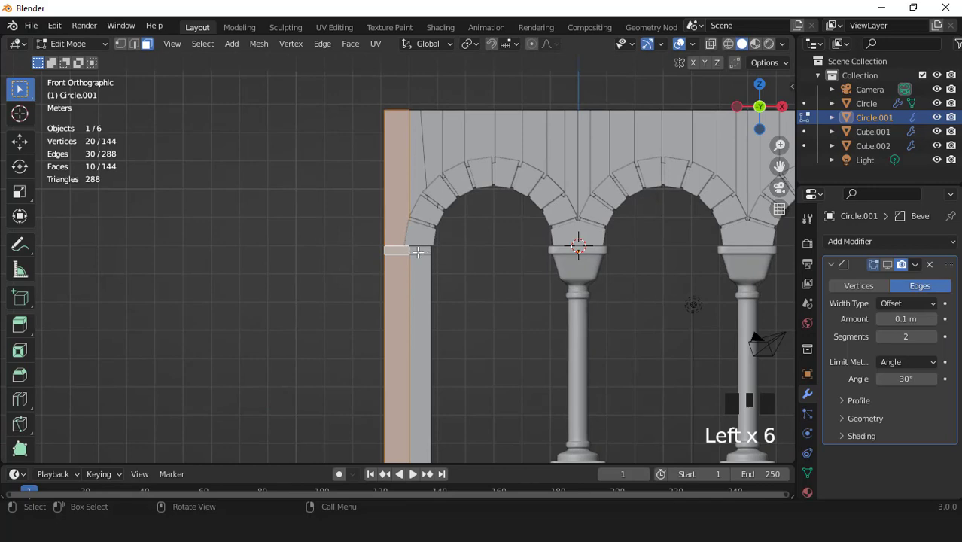
- Extrude the face ring around the pier at capital height and scale it outward into a ledge band
{"action": "double_click", "coordinate": [413, 249]}
{"action": "scroll", "scroll_direction": "down", "scroll_amount": 3}
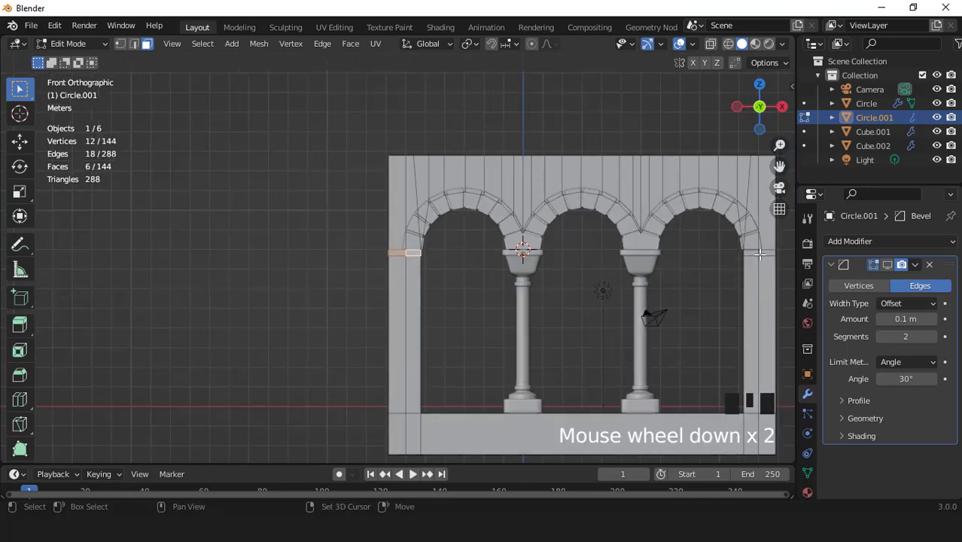
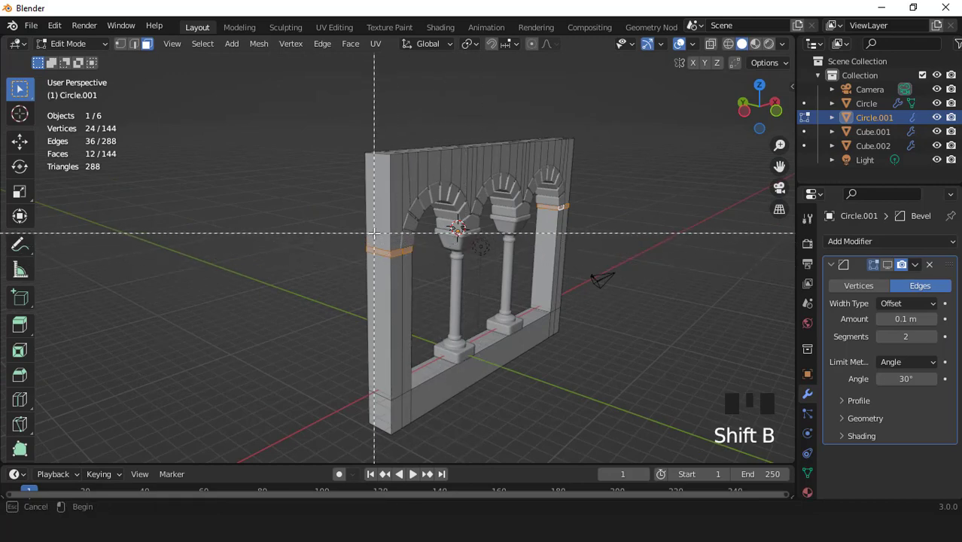
{"action": "key", "text": "e"}
{"action": "key", "text": "s"}
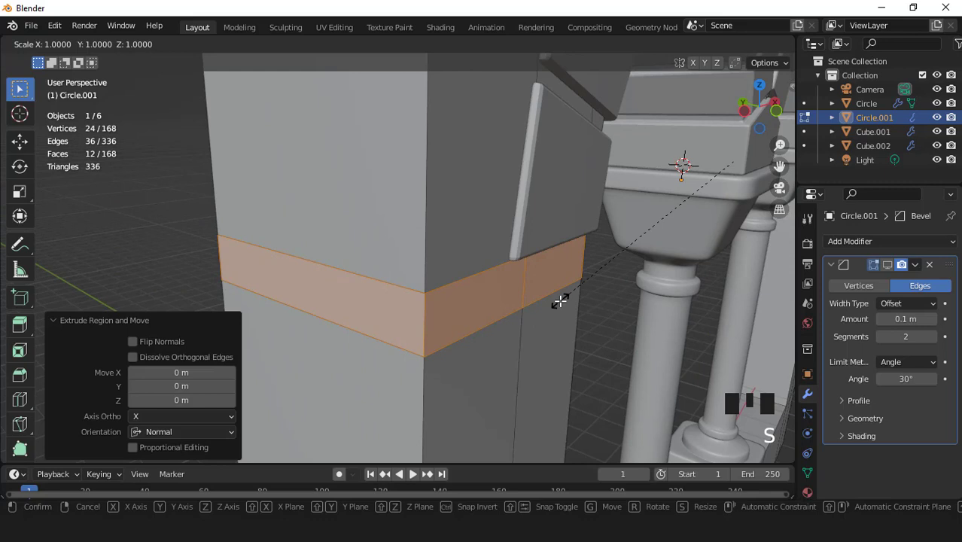
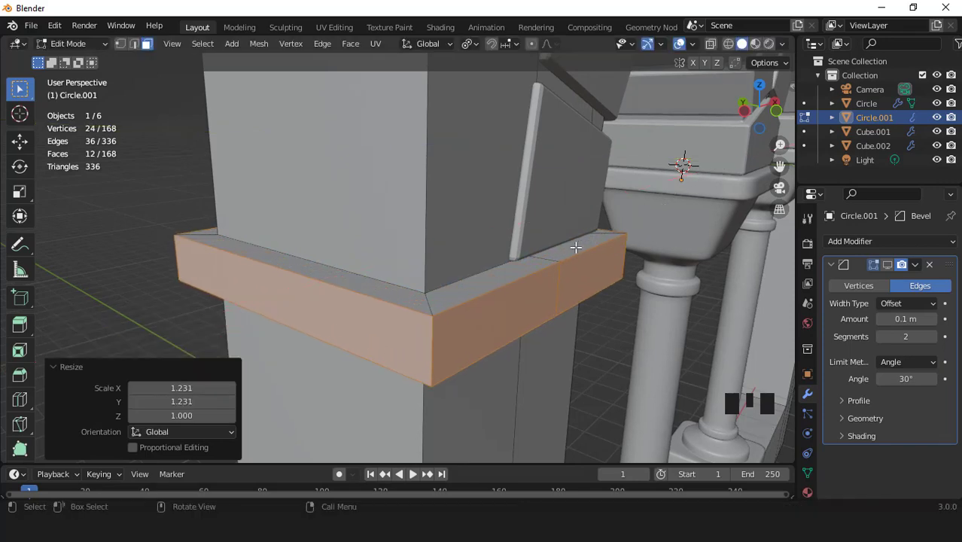
{"action": "scroll", "scroll_direction": "down", "scroll_amount": 3}
{"action": "key", "text": "KP_3"}
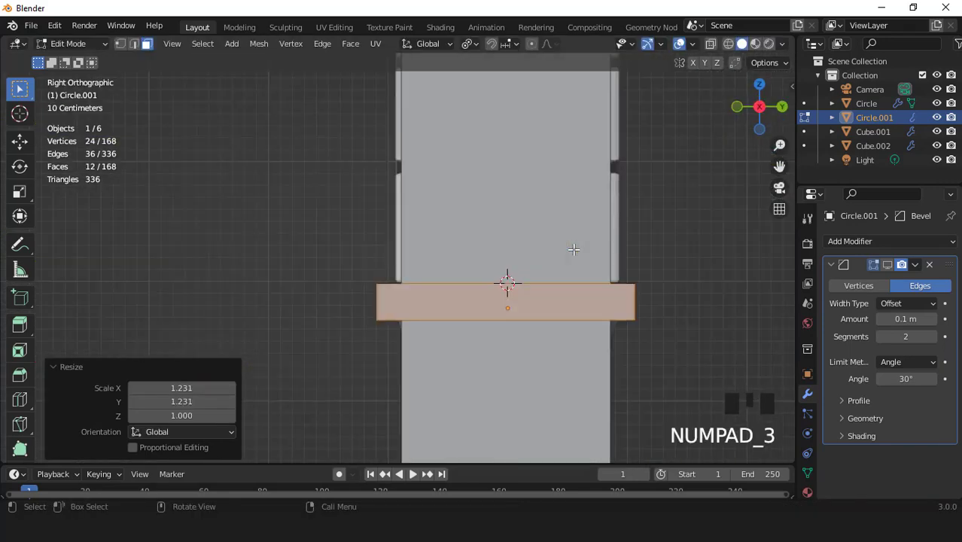
{"action": "key", "text": "s"}
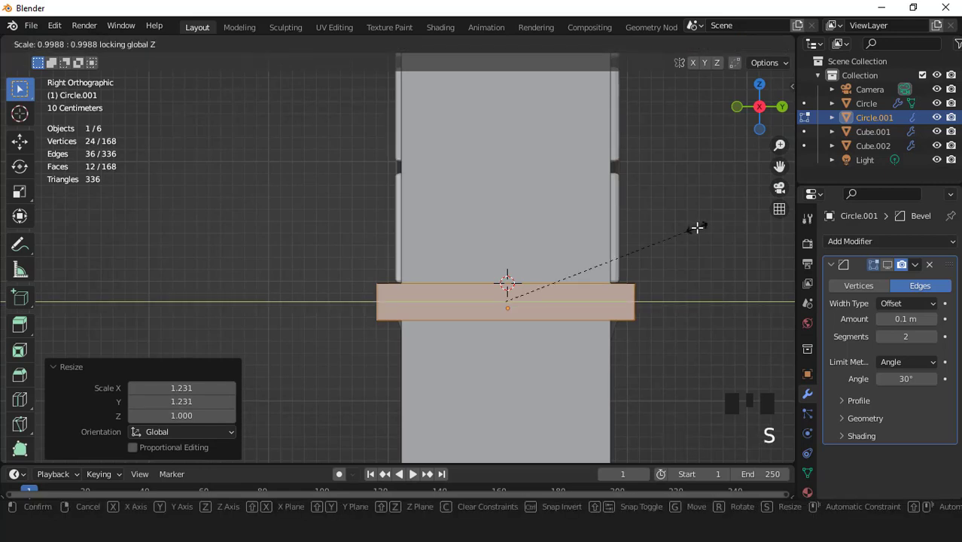
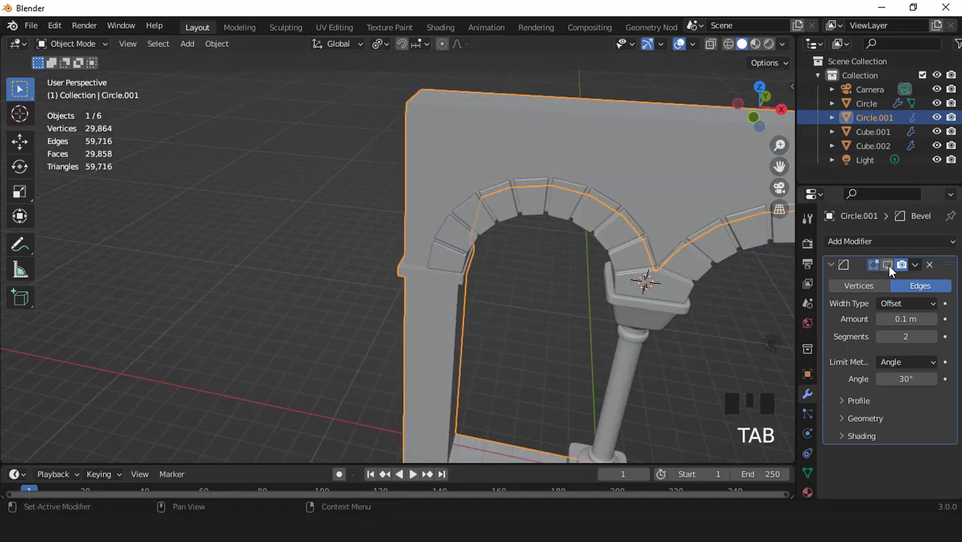
{"action": "left_click", "coordinate": [892, 270]}
{"action": "scroll", "scroll_direction": "down", "scroll_amount": 3}
{"action": "left_click_drag", "start_coordinate": [417, 226], "coordinate": [439, 205]}
{"action": "scroll", "scroll_direction": "up", "scroll_amount": 3}
{"action": "left_click", "coordinate": [682, 54]}
{"action": "scroll", "scroll_direction": "down", "scroll_amount": 3}
{"action": "left_click_drag", "start_coordinate": [491, 184], "coordinate": [507, 159]}
{"action": "key", "text": "KP_1"}
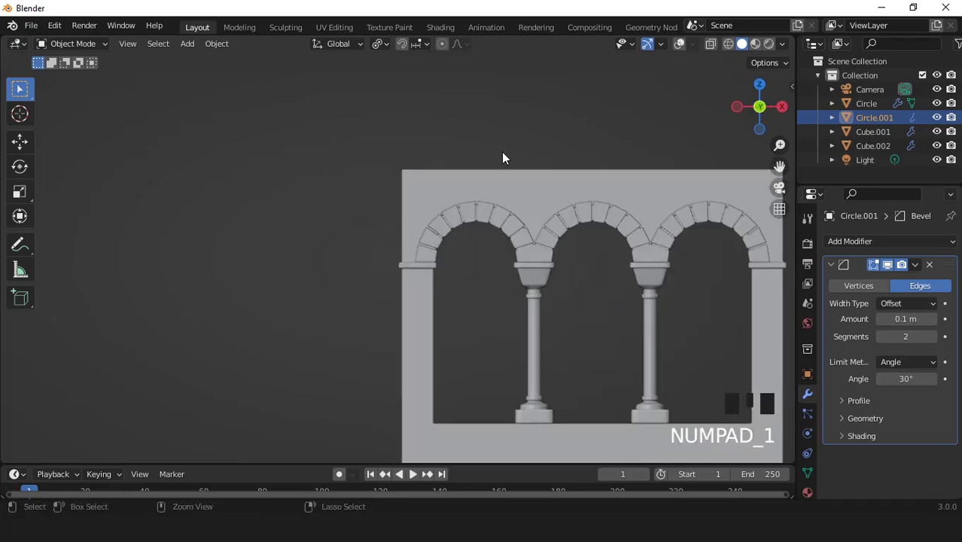
{"action": "key", "text": "ctrl+KP_6"}
{"action": "key", "text": "KP_6"}
{"action": "key", "text": "KP_6"}
{"action": "key", "text": "KP_6"}
{"action": "key", "text": "ctrl+KP_2"}
{"action": "key", "text": "ctrl+KP_2"}
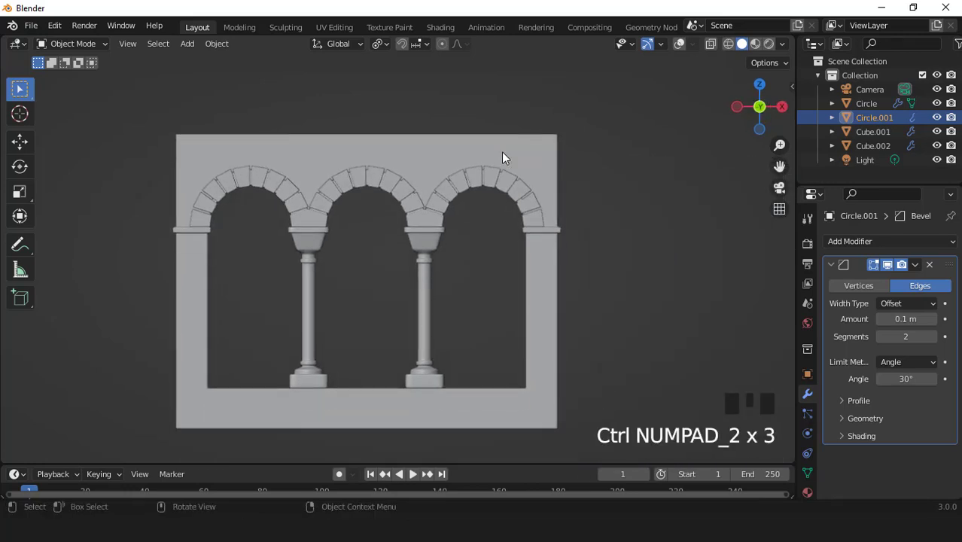
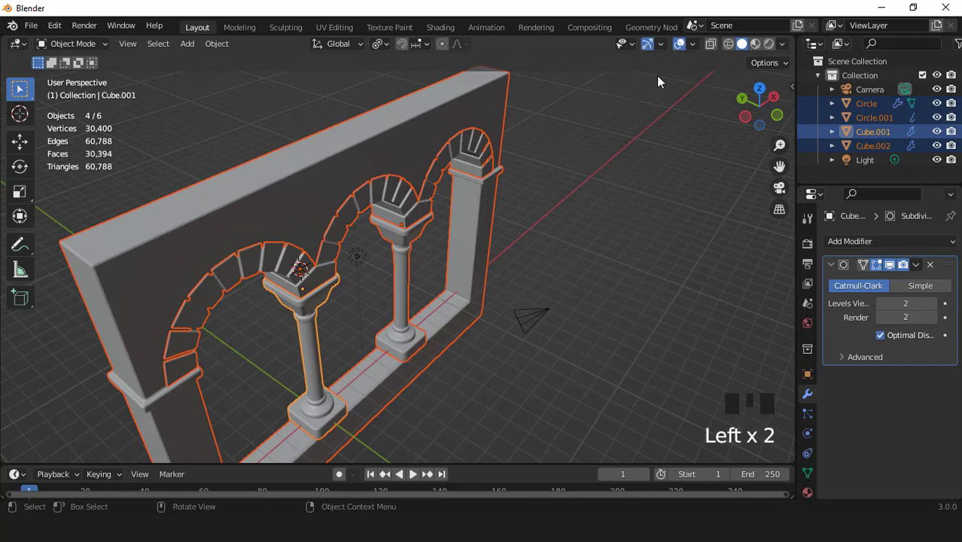
- Scale the brick arch row along Y to adjust its front-to-back depth
{"action": "left_click", "coordinate": [684, 56]}
{"action": "scroll", "scroll_direction": "down", "scroll_amount": 3}
{"action": "left_click_drag", "start_coordinate": [402, 166], "coordinate": [677, 50]}
{"action": "left_click", "coordinate": [677, 51]}
{"action": "scroll", "scroll_direction": "up", "scroll_amount": 3}
{"action": "left_click", "coordinate": [410, 167]}
{"action": "scroll", "scroll_direction": "up", "scroll_amount": 3}
{"action": "left_click", "coordinate": [317, 273]}
{"action": "scroll", "scroll_direction": "up", "scroll_amount": 3}
{"action": "scroll", "scroll_direction": "up", "scroll_amount": 3}
{"action": "key", "text": "s"}
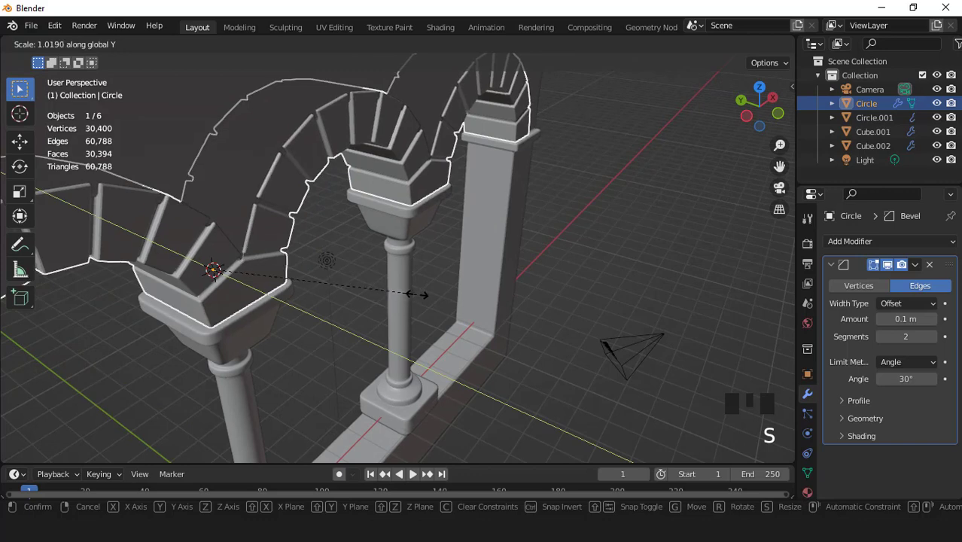
{"action": "scroll", "scroll_direction": "down", "scroll_amount": 3}
{"action": "left_click_drag", "start_coordinate": [686, 52], "coordinate": [684, 55]}
{"action": "left_click_drag", "start_coordinate": [483, 143], "coordinate": [448, 159]}
{"action": "left_click_drag", "start_coordinate": [448, 158], "coordinate": [533, 113]}
{"action": "left_click", "coordinate": [680, 48]}
- Scale the Circle.001 wall frame along Y to adjust its depth
{"action": "left_click_drag", "start_coordinate": [472, 133], "coordinate": [507, 177]}
{"action": "scroll", "scroll_direction": "up", "scroll_amount": 3}
{"action": "key", "text": "s"}
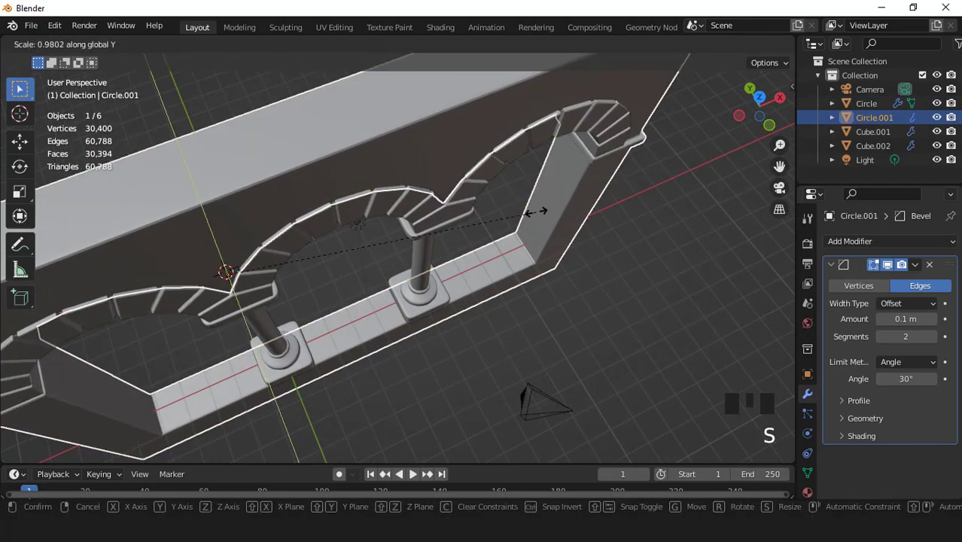
{"action": "scroll", "scroll_direction": "down", "scroll_amount": 3}
{"action": "left_click", "coordinate": [452, 220]}
- Select both columns and enter Edit Mode on them together, viewed from the front
{"action": "left_click", "coordinate": [427, 297]}
{"action": "left_click", "coordinate": [326, 336]}
{"action": "key", "text": "KP_1"}
{"action": "key", "text": "ctrl+KP_2"}
{"action": "key", "text": "ctrl+KP_2"}
{"action": "key", "text": "ctrl+KP_2"}
{"action": "scroll", "scroll_direction": "up", "scroll_amount": 3}
{"action": "key", "text": "Tab"}
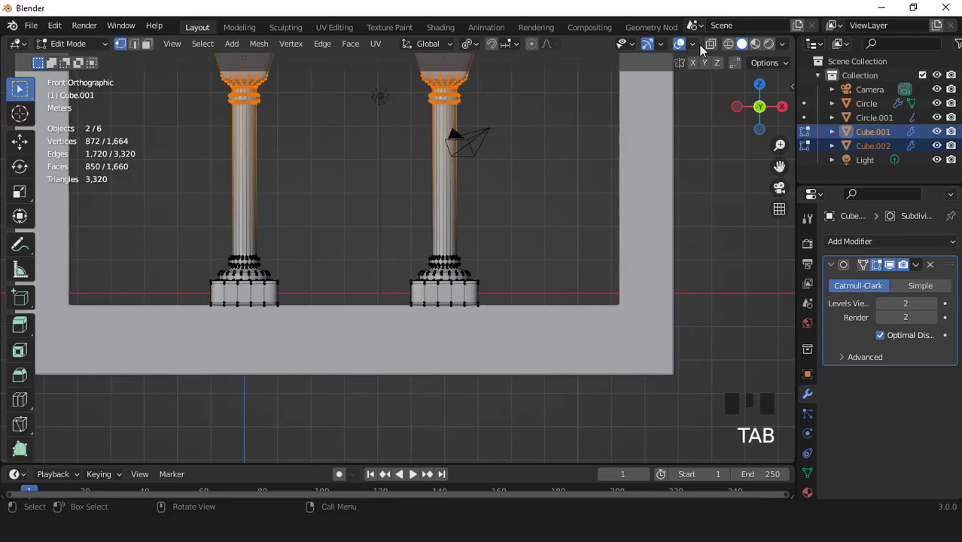
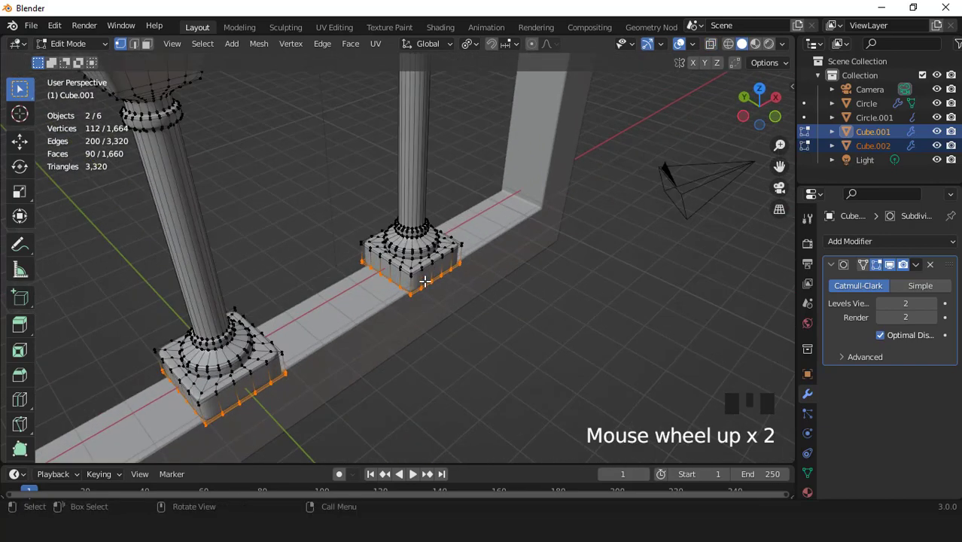
- Grow the selection over the plinth edge loops and shrink them sideways while keeping their height
{"action": "key", "text": "KP_Add"}
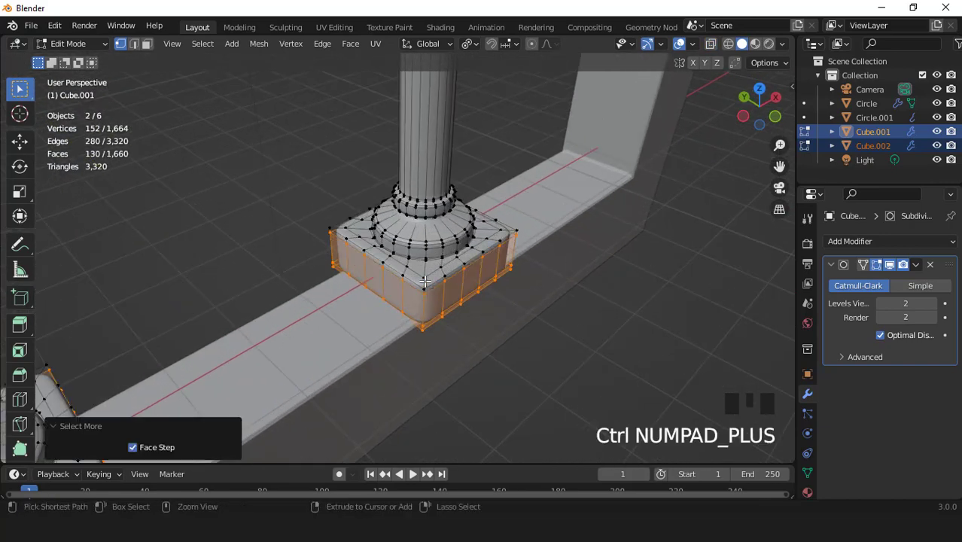
{"action": "key", "text": "KP_Add"}
{"action": "key", "text": "3"}
{"action": "scroll", "scroll_direction": "down", "scroll_amount": 3}
{"action": "scroll", "scroll_direction": "up", "scroll_amount": 3}
{"action": "key", "text": "s"}
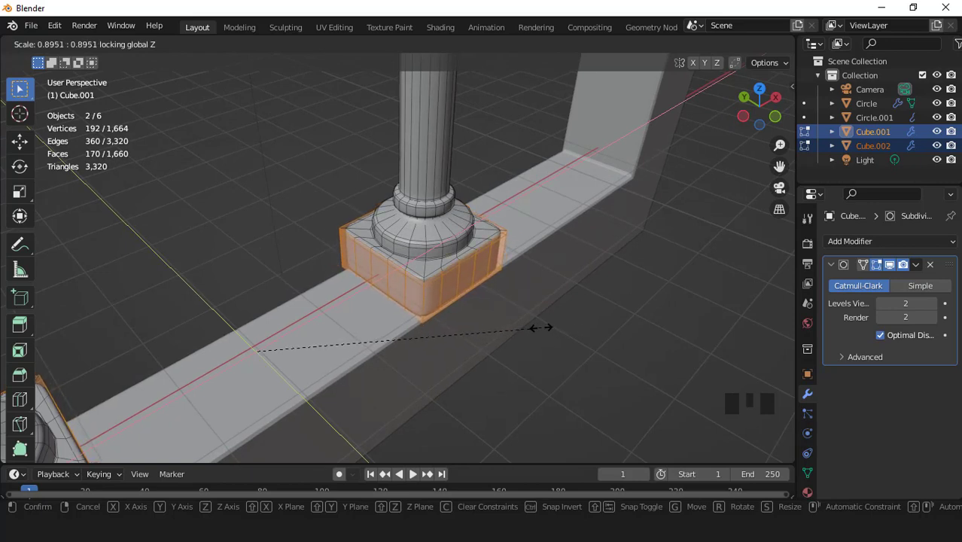
{"action": "key", "text": "s"}
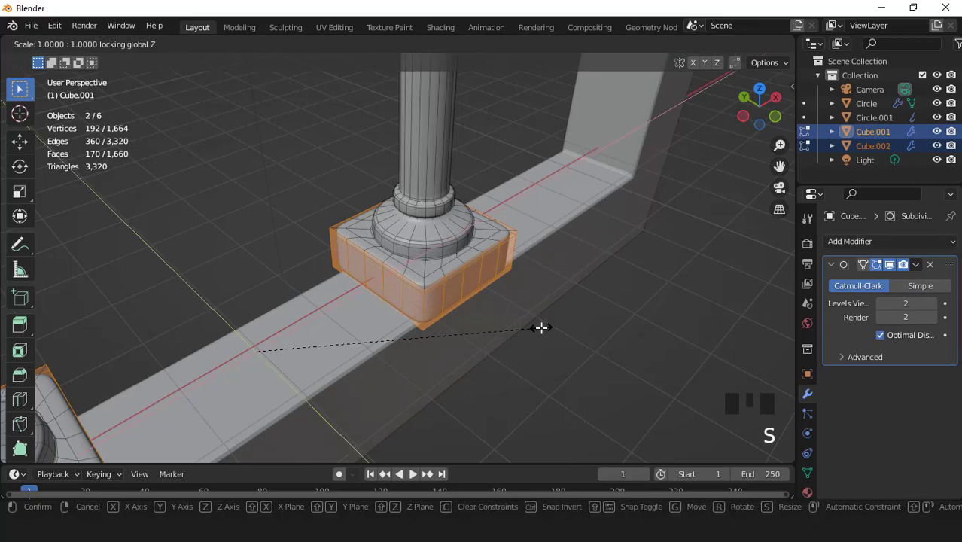
{"action": "key", "text": "KP_Add"}
{"action": "key", "text": "s"}
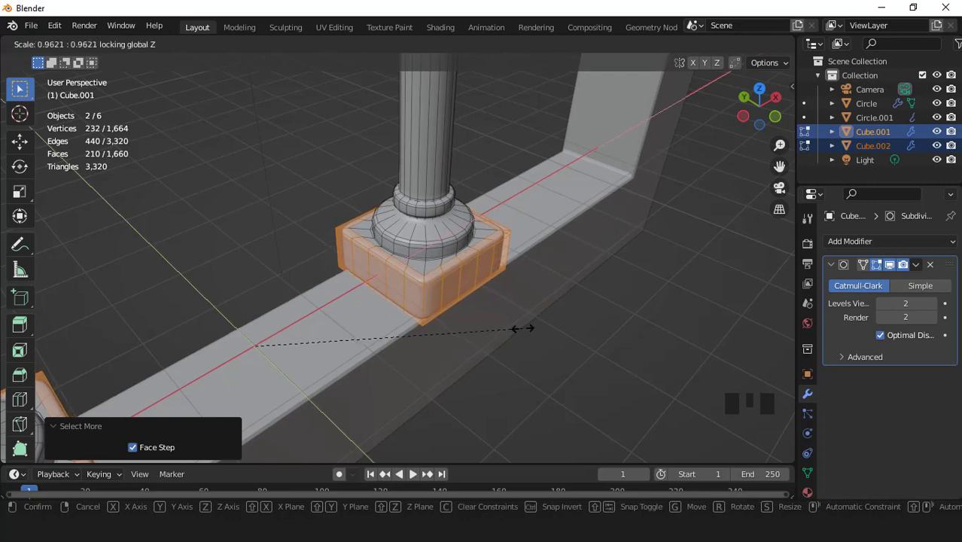
- Return to Object Mode, hide overlays and orbit to review the smoothed plinths, selecting the wall frame
{"action": "key", "text": "Tab"}
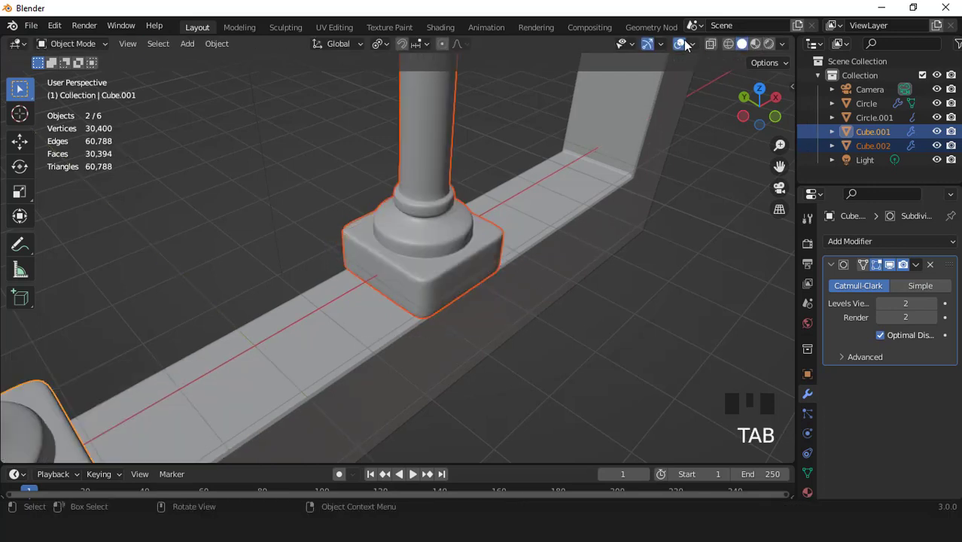
{"action": "left_click", "coordinate": [685, 46]}
{"action": "scroll", "scroll_direction": "down", "scroll_amount": 3}
{"action": "left_click_drag", "start_coordinate": [385, 213], "coordinate": [477, 257]}
{"action": "scroll", "scroll_direction": "down", "scroll_amount": 3}
{"action": "left_click_drag", "start_coordinate": [414, 198], "coordinate": [334, 173]}
{"action": "left_click", "coordinate": [334, 174]}
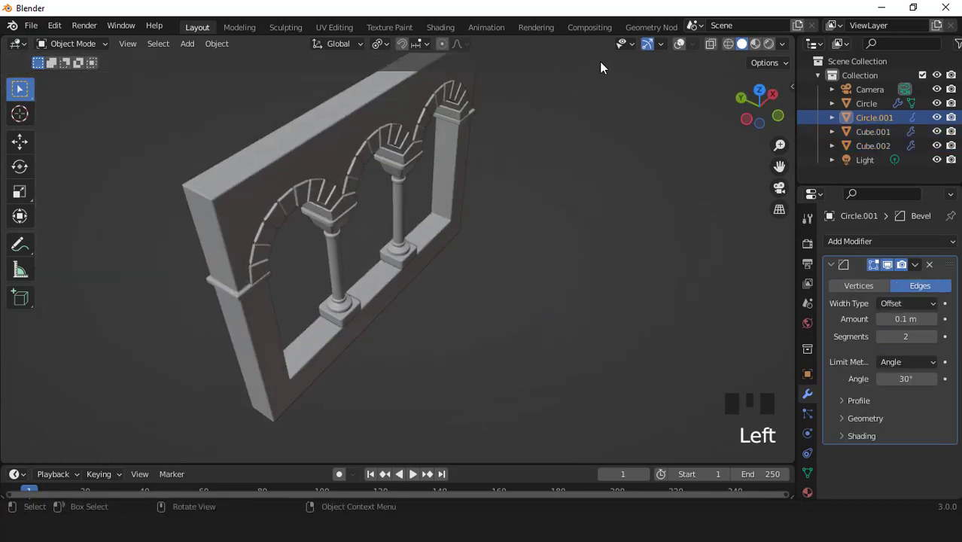
- Scale the wall frame Circle.001 about 1.039 times along Y so it covers the plinths
{"action": "left_click", "coordinate": [679, 51]}
{"action": "scroll", "scroll_direction": "up", "scroll_amount": 3}
{"action": "key", "text": "s"}
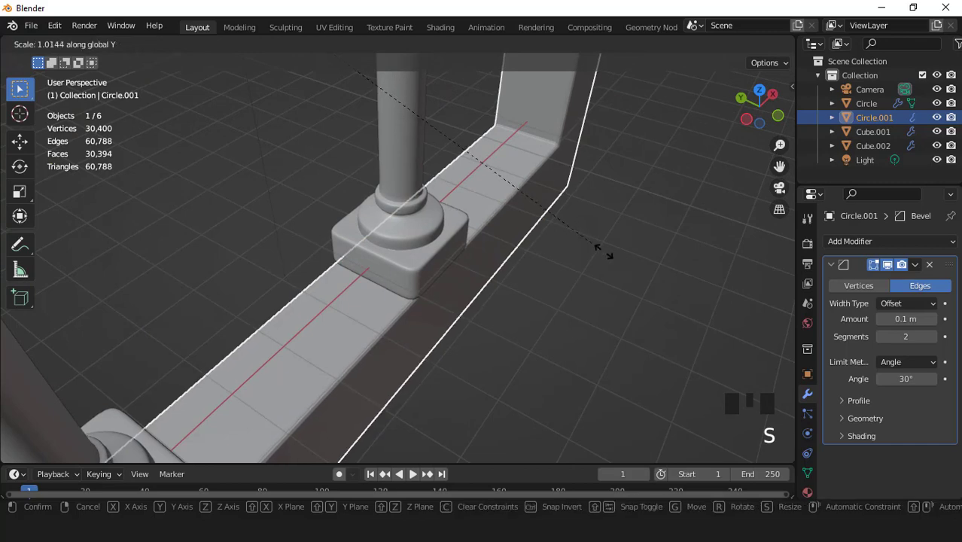
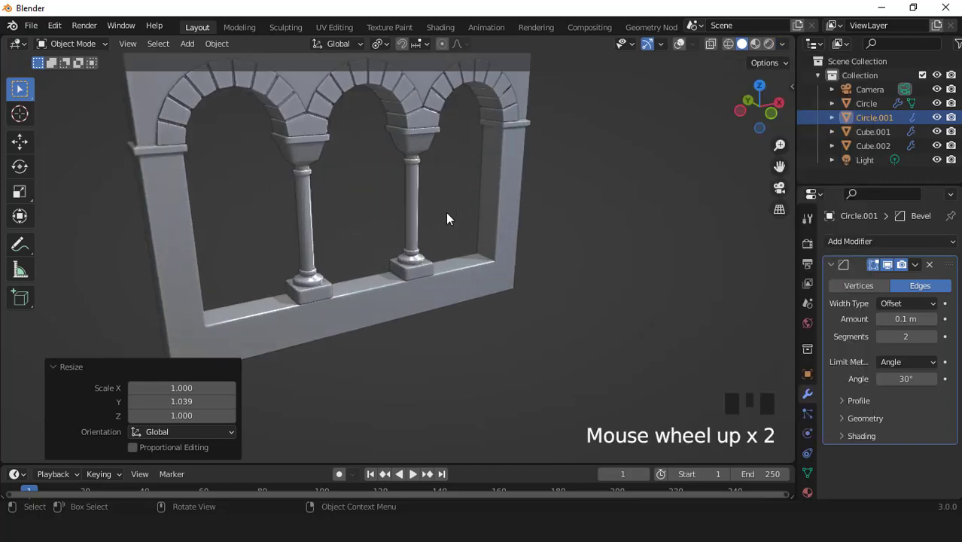
- Orbit and pan around the finished arcade to inspect the deeper frame
{"action": "scroll", "scroll_direction": "down", "scroll_amount": 3}
{"action": "left_click_drag", "start_coordinate": [439, 214], "coordinate": [501, 234]}
{"action": "scroll", "scroll_direction": "down", "scroll_amount": 3}
{"action": "left_click_drag", "start_coordinate": [421, 234], "coordinate": [394, 208]}
{"action": "scroll", "scroll_direction": "up", "scroll_amount": 3}
{"action": "key", "text": "ctrl+KP_8"}
{"action": "key", "text": "ctrl+KP_8"}
{"action": "scroll", "scroll_direction": "up", "scroll_amount": 3}
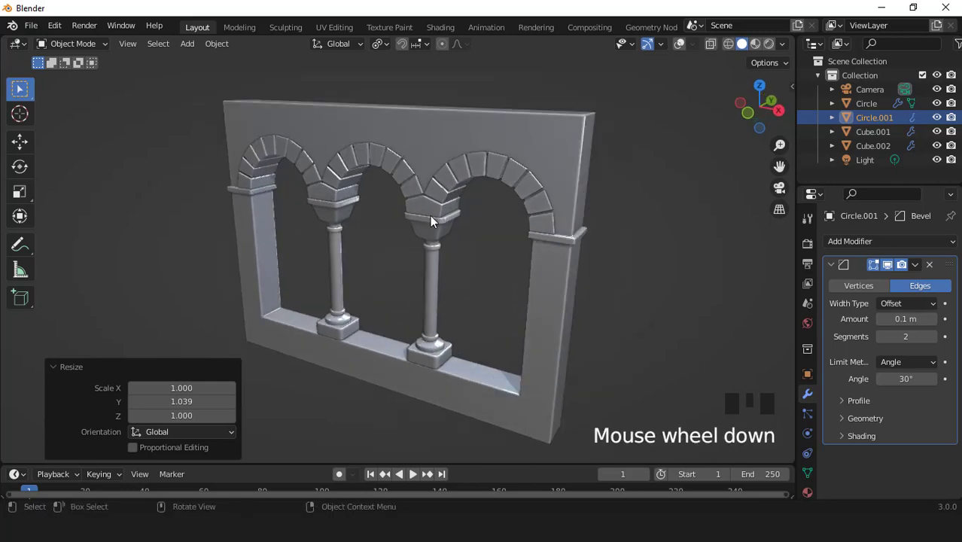